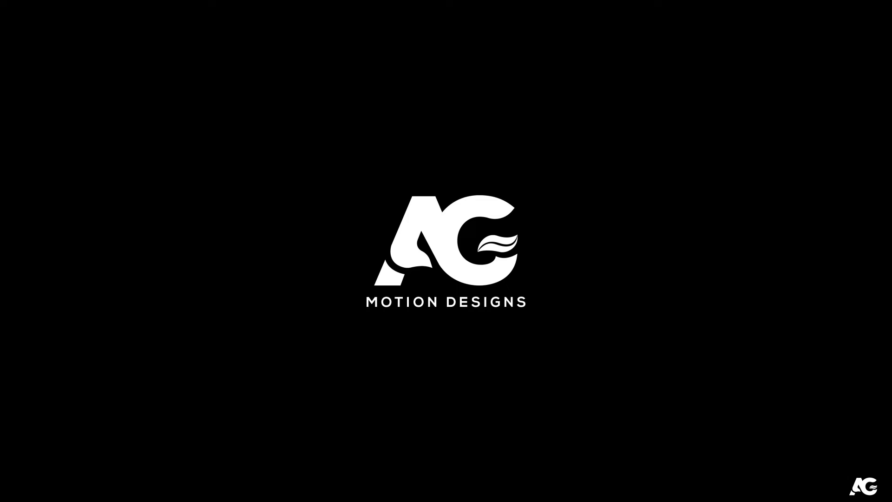
# - Set the new composition's width to 1920 px in Composition Settings
pyautogui.moveTo(393, 213); pyautogui.dragTo(177, 190)
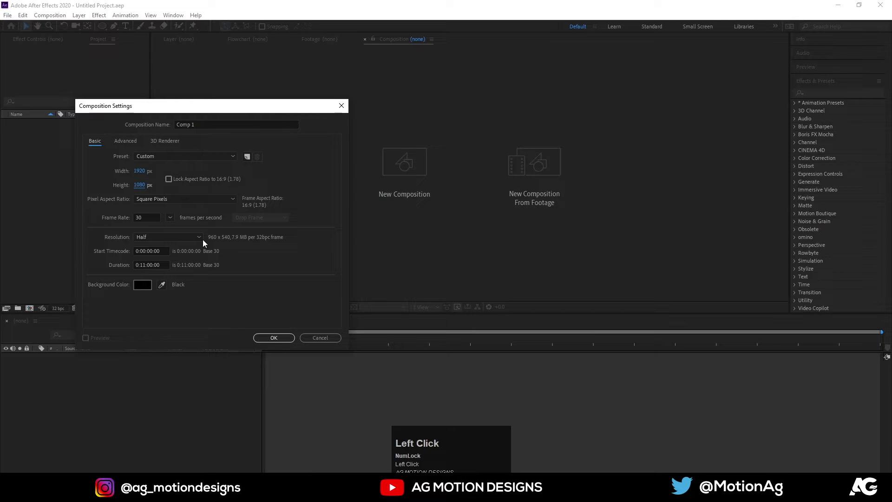
# - Confirm a 1920×1080 composition named 'Main Animation', then start another new composition
pyautogui.press('ctrl+a')
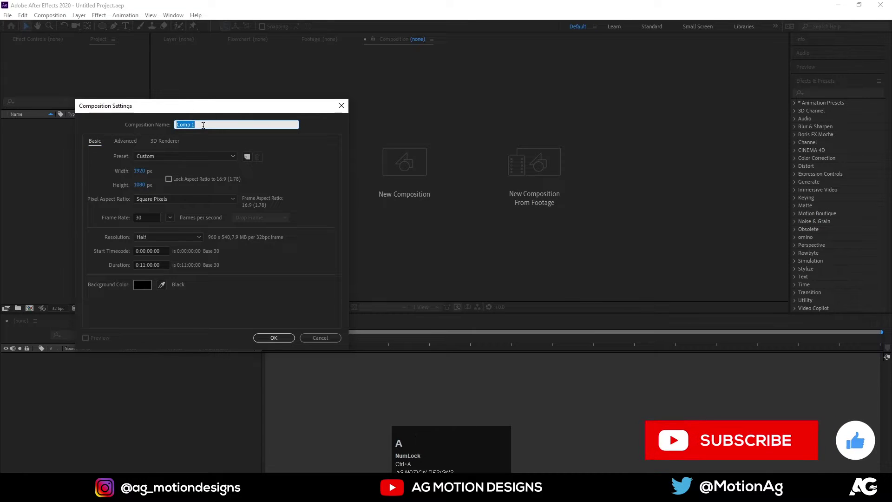
pyautogui.write('ain')
pyautogui.press('space')
pyautogui.press('shift+a')
pyautogui.press('n')
pyautogui.write('nimation')
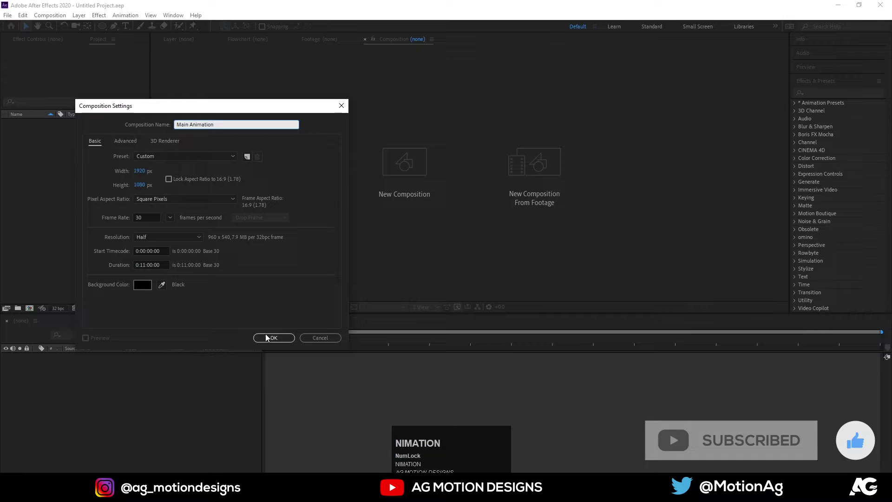
pyautogui.click(274, 341)
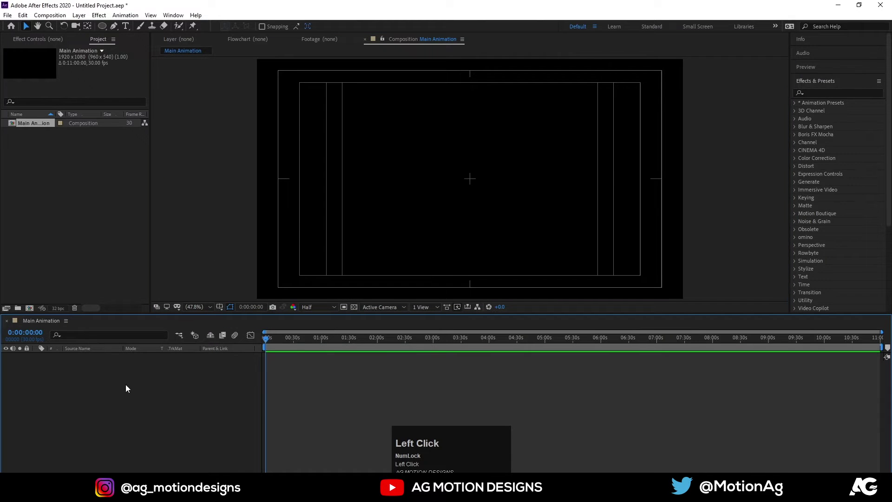
pyautogui.press('ctrl+n')
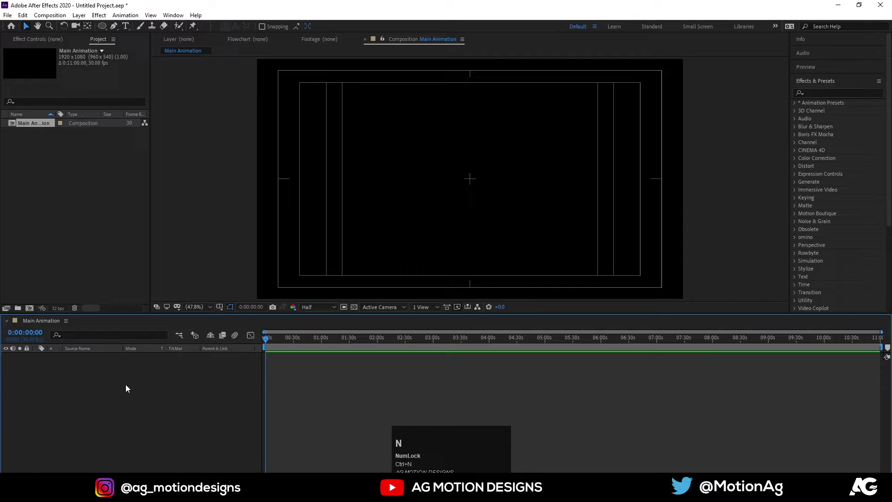
# - Name the new composition 'pixel' and size it 50×50 px
pyautogui.press('ctrl+n')
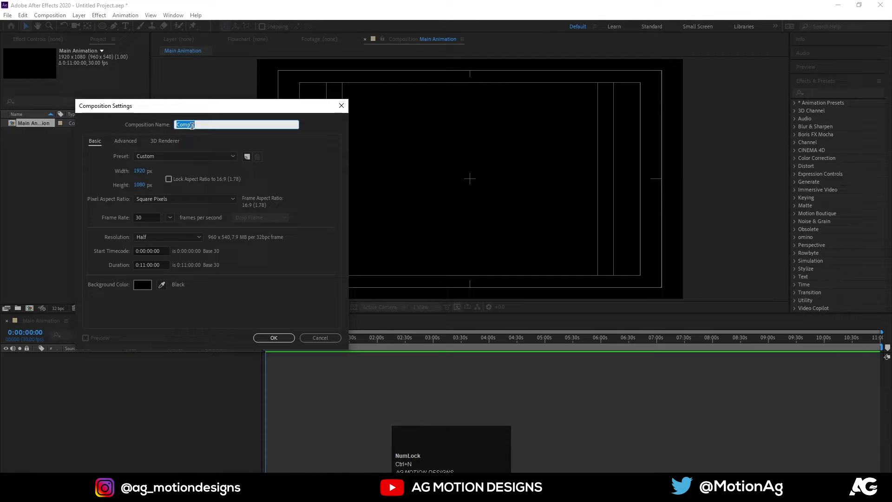
pyautogui.press('p')
pyautogui.write('pixel')
pyautogui.moveTo(140, 176); pyautogui.dragTo(126, 28)
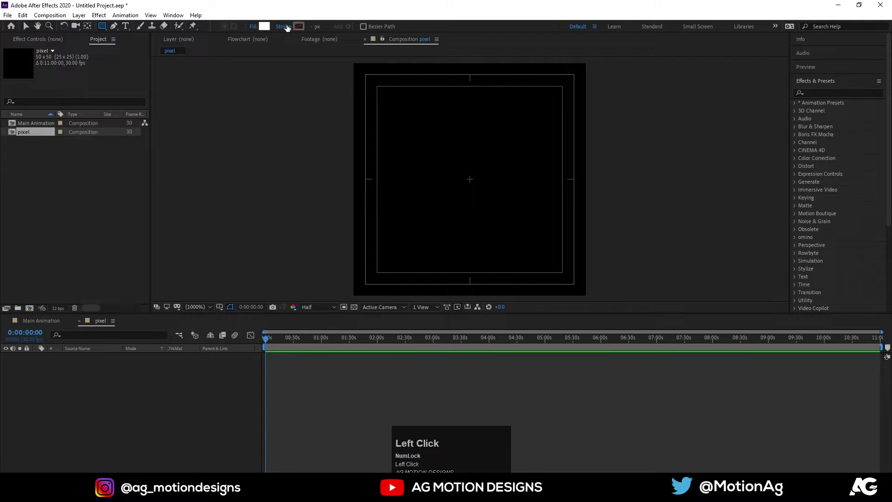
# - Add a no-fill, 10 px stroke square with Scale keyframed 0% at 0s to 100% at 1s
pyautogui.click(257, 28)
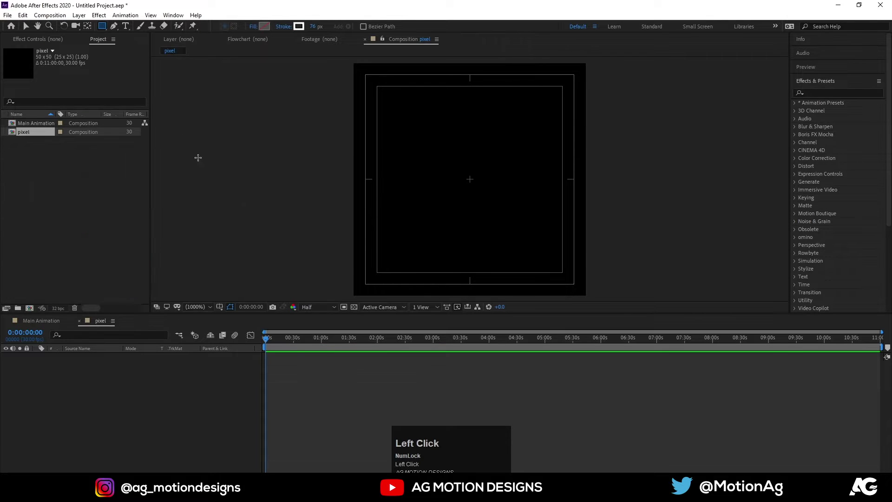
pyautogui.click(104, 31)
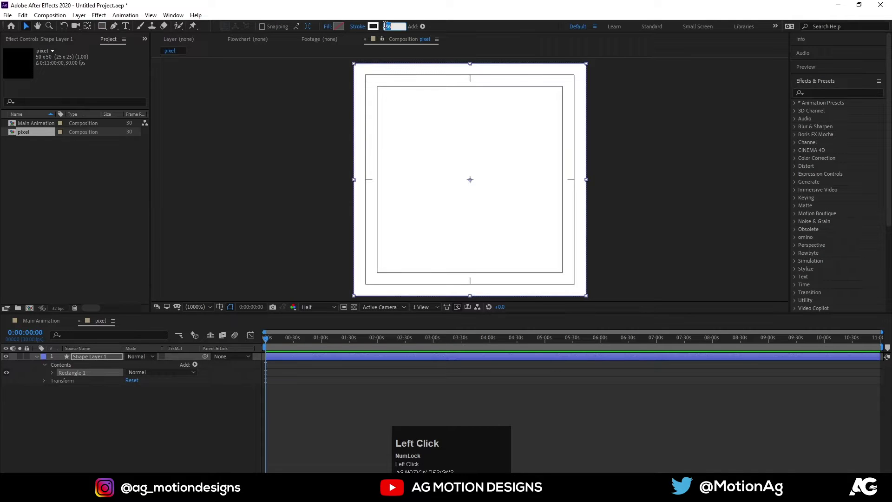
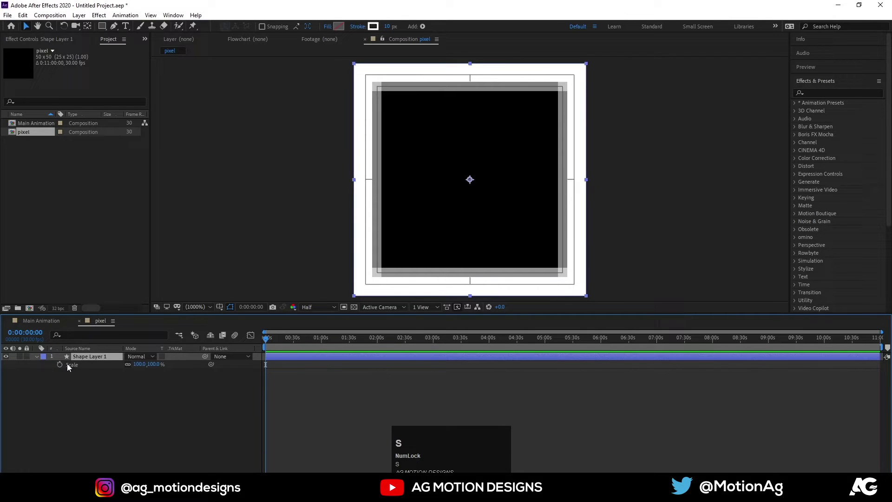
pyautogui.click(61, 366)
pyautogui.write('=====')
pyautogui.click(299, 344)
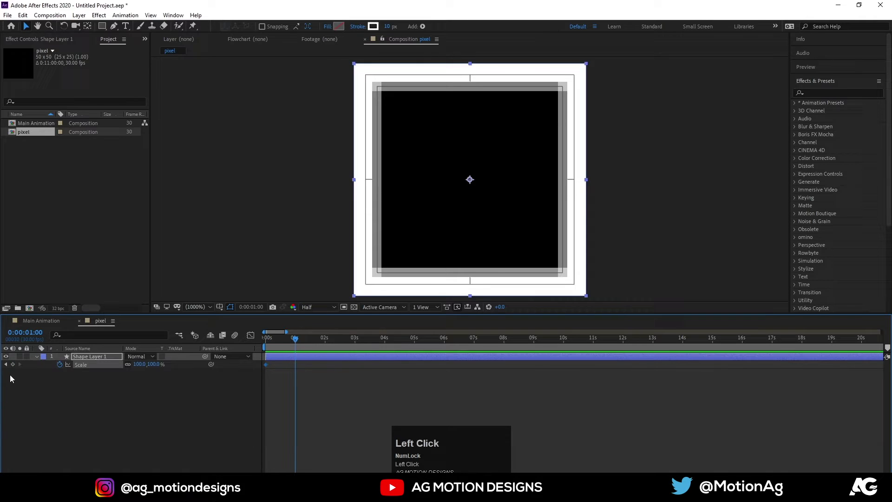
pyautogui.press('j')
pyautogui.click(47, 389)
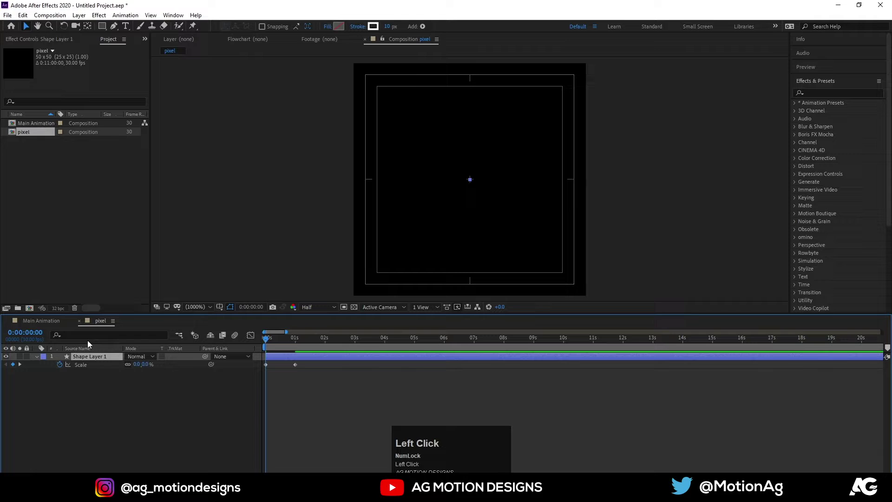
# - Keyframe Stroke Width from 30 at 0s to 0 at 1s and Easy Ease the keyframes
pyautogui.write('st')
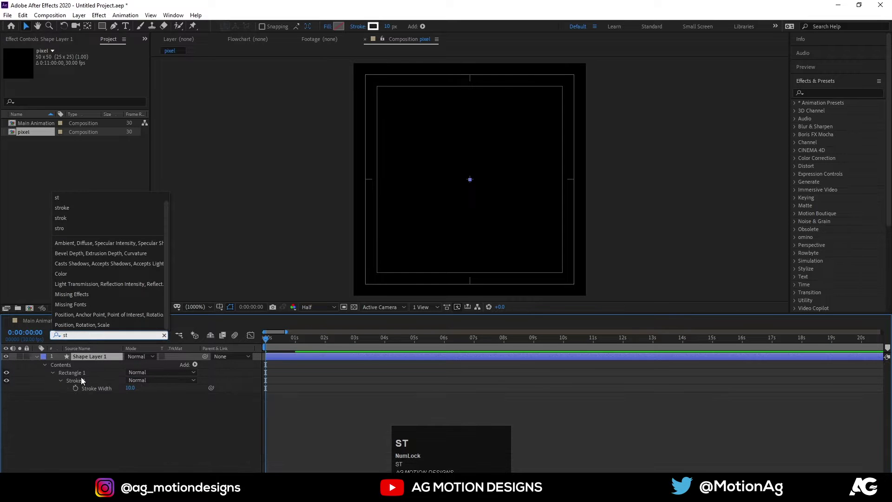
pyautogui.click(78, 394)
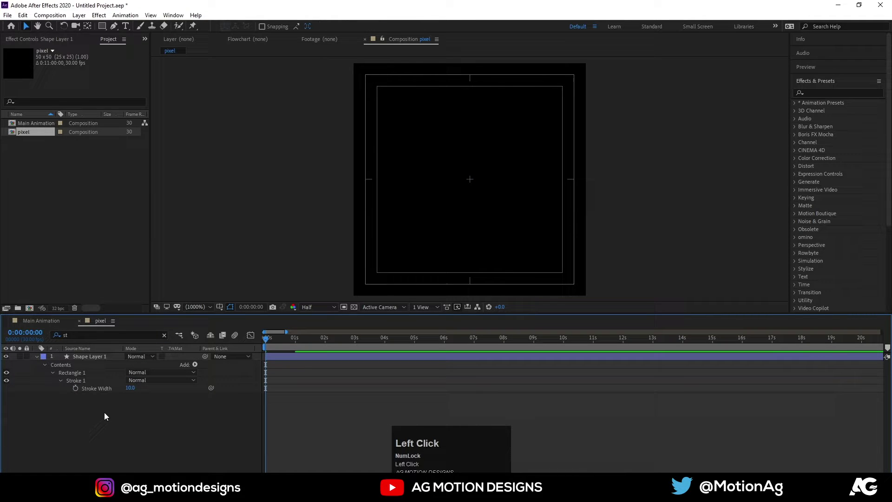
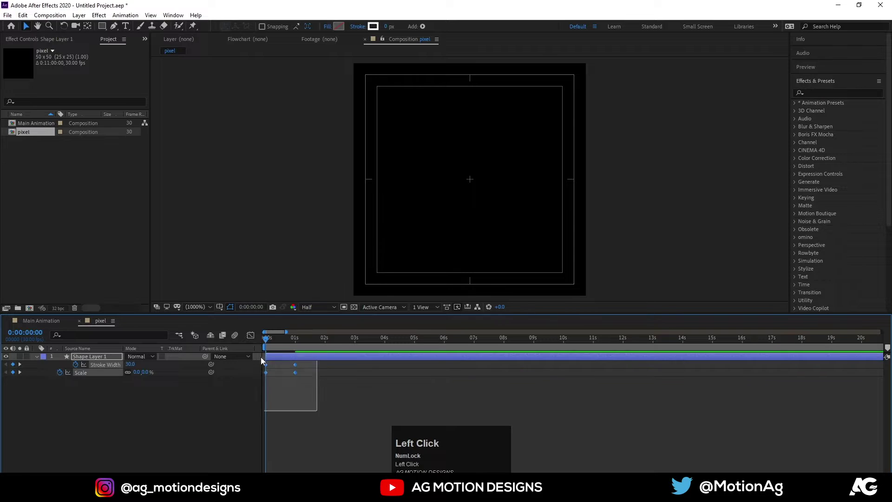
pyautogui.press('F9')
pyautogui.write('==')
pyautogui.press('space')
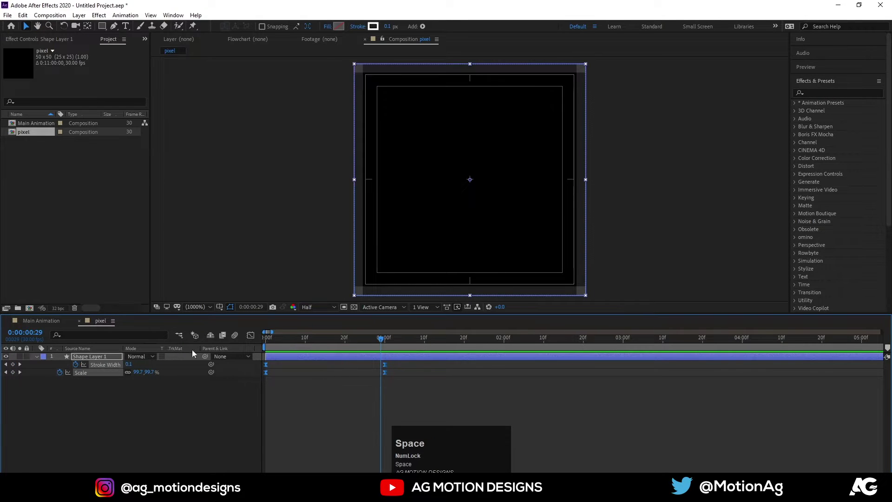
# - Refine the scale and stroke curves in the Graph Editor and preview the growing square
pyautogui.moveTo(254, 339); pyautogui.dragTo(262, 353)
pyautogui.press('space')
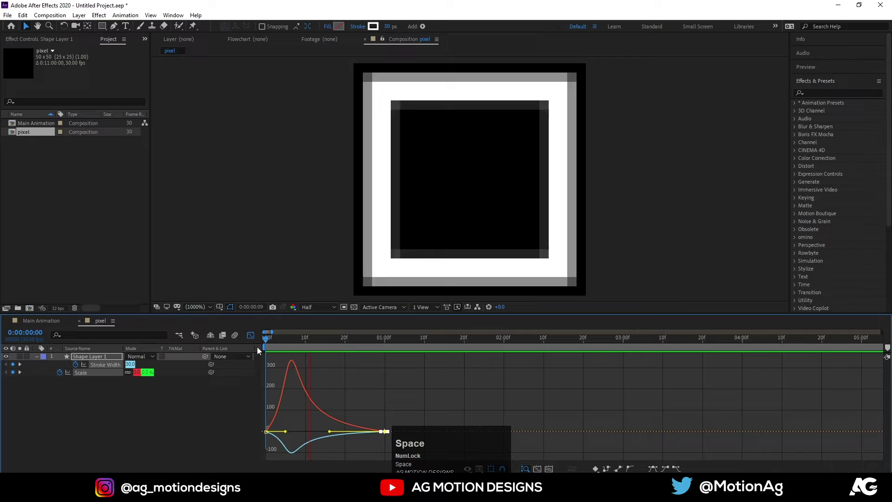
pyautogui.click(258, 341)
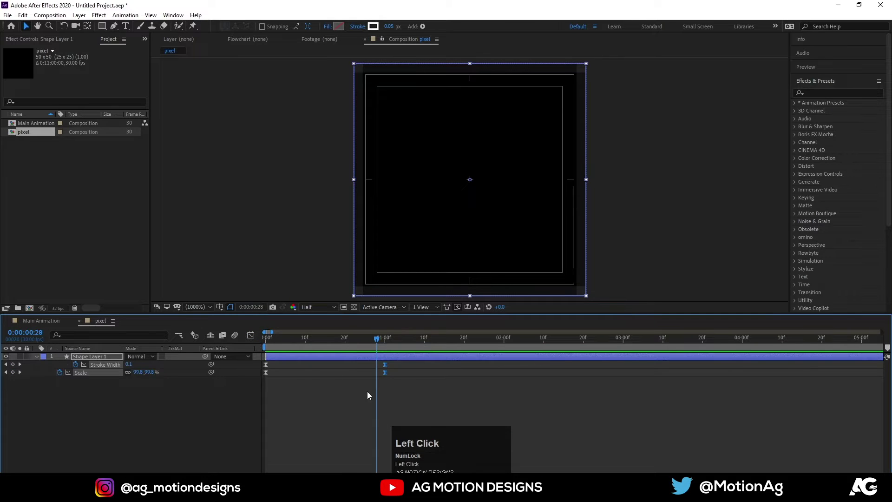
pyautogui.moveTo(401, 391); pyautogui.dragTo(280, 344)
pyautogui.press('space')
pyautogui.click(253, 338)
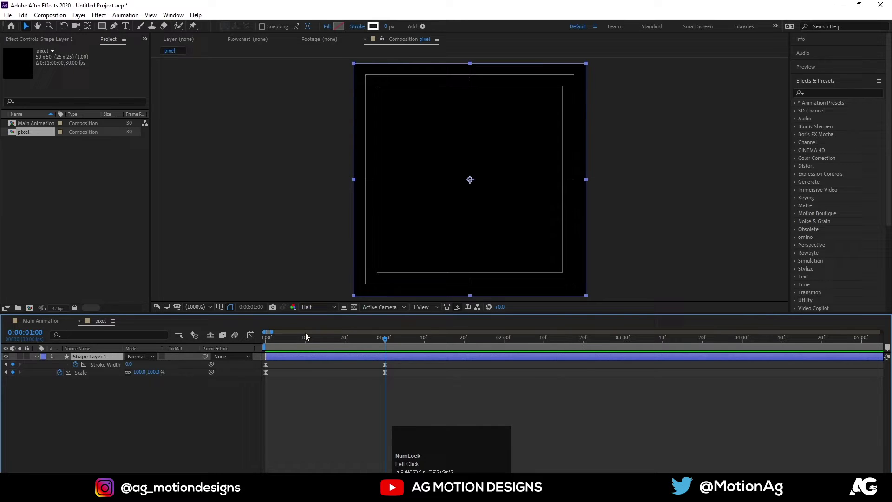
pyautogui.moveTo(307, 310); pyautogui.dragTo(278, 360)
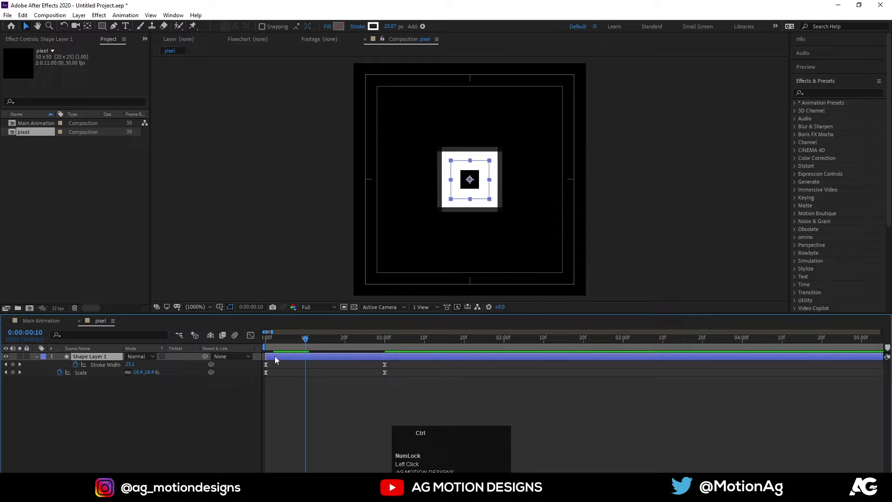
# - Add a white filled, no-stroke square that shrinks and fades out, starting later in time
pyautogui.press('ctrl+d')
pyautogui.press('[')
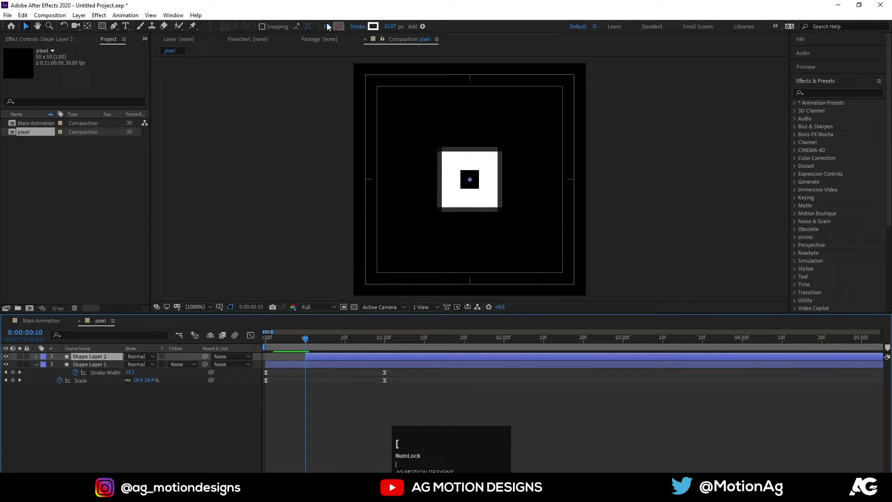
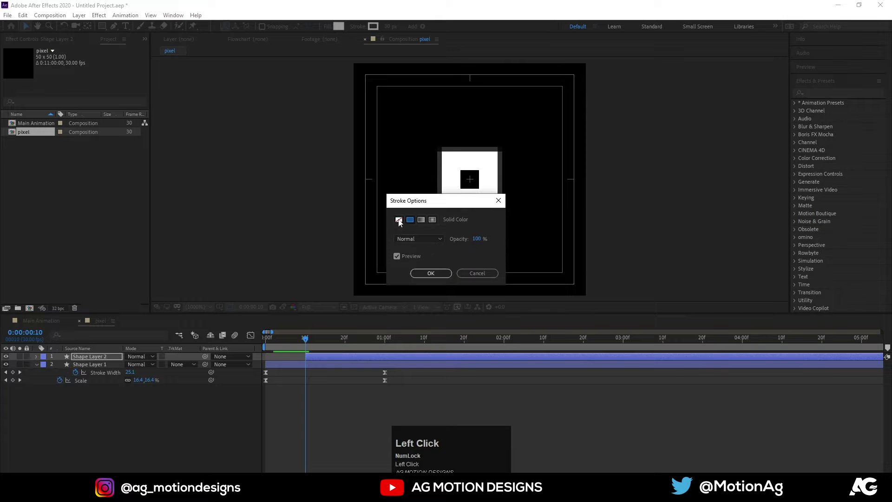
pyautogui.press('u')
pyautogui.press('space')
pyautogui.moveTo(351, 361); pyautogui.dragTo(175, 359)
pyautogui.press('t')
pyautogui.click(63, 368)
pyautogui.write('ukk')
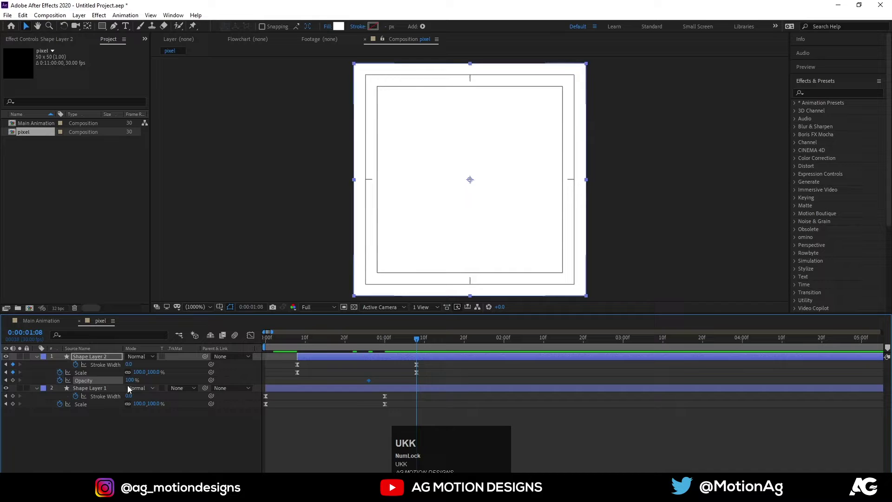
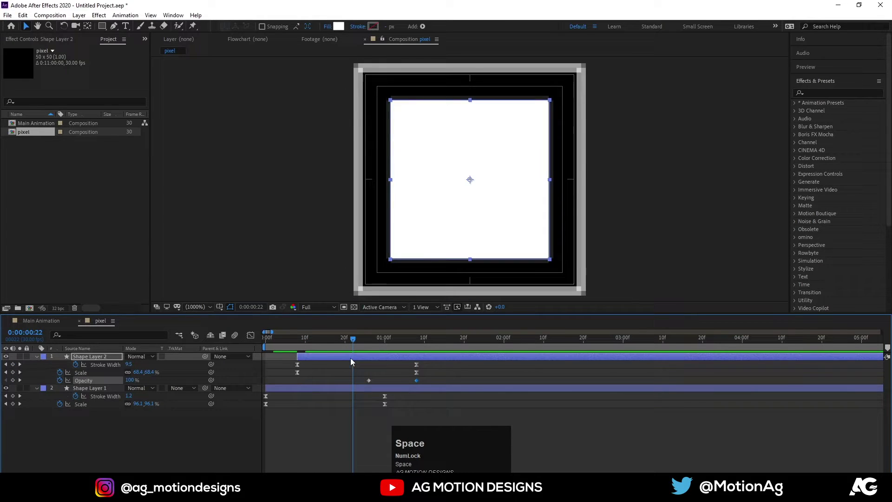
pyautogui.moveTo(373, 384); pyautogui.dragTo(375, 374)
# - Duplicate the white square as a grey copy that starts later still
pyautogui.press('space')
pyautogui.click(352, 358)
pyautogui.press('ctrl+d')
pyautogui.write('[u')
pyautogui.press('space')
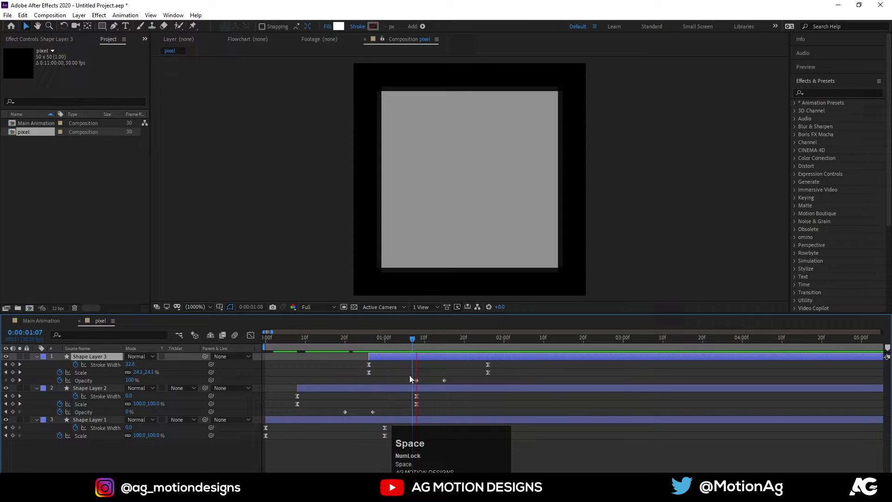
# - Duplicate the grey square layer, shift its start later and preview the stack
pyautogui.click(334, 422)
pyautogui.press('ctrl+d')
pyautogui.moveTo(77, 426); pyautogui.dragTo(382, 377)
pyautogui.press('[')
pyautogui.press('space')
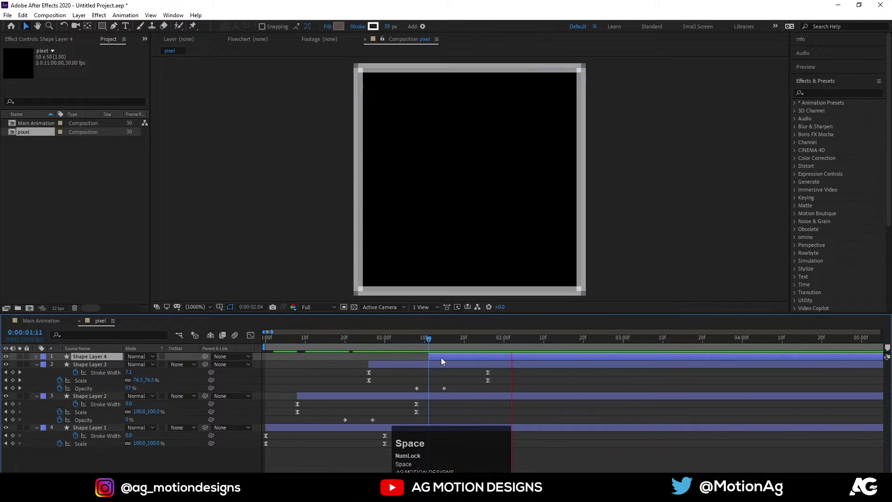
pyautogui.click(428, 345)
pyautogui.press('space')
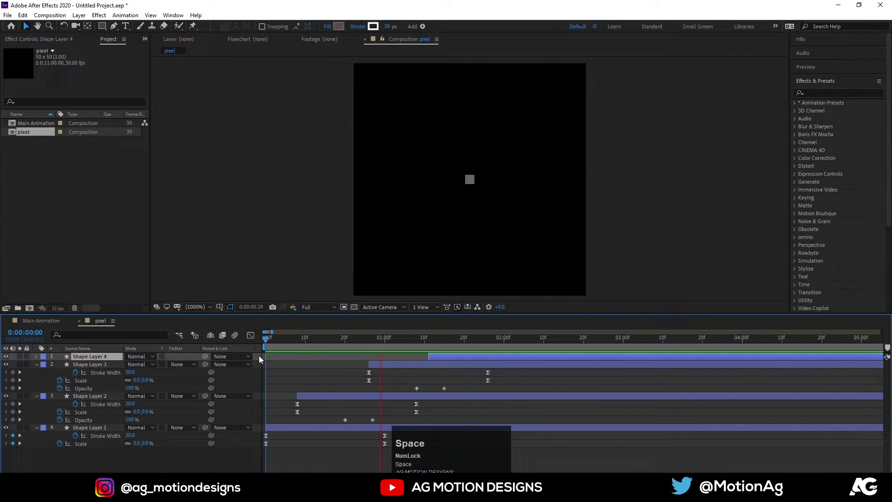
pyautogui.moveTo(335, 345); pyautogui.dragTo(305, 431)
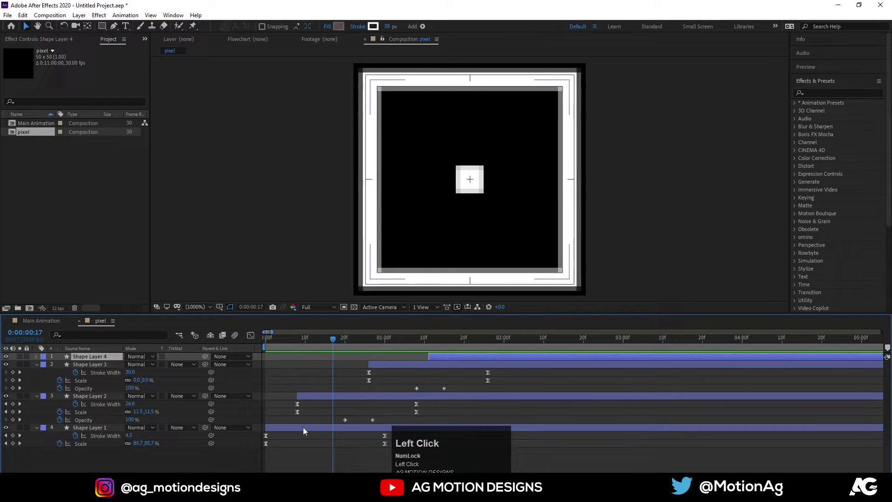
# - Duplicate once more for a fifth square layer offset later in time and preview
pyautogui.press('ctrl+d')
pyautogui.moveTo(106, 434); pyautogui.dragTo(108, 394)
pyautogui.press('[')
pyautogui.press('space')
pyautogui.click(305, 343)
pyautogui.press('space')
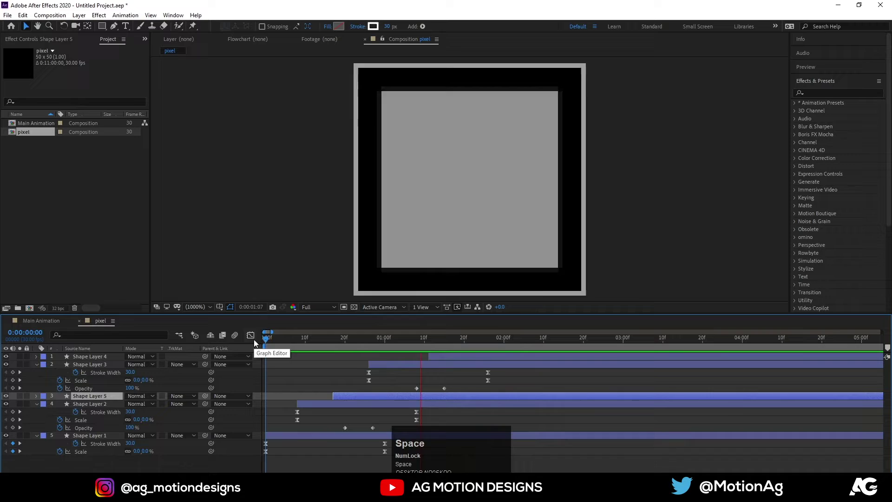
pyautogui.press('space')
pyautogui.click(323, 369)
pyautogui.press('u')
pyautogui.scroll(-3)
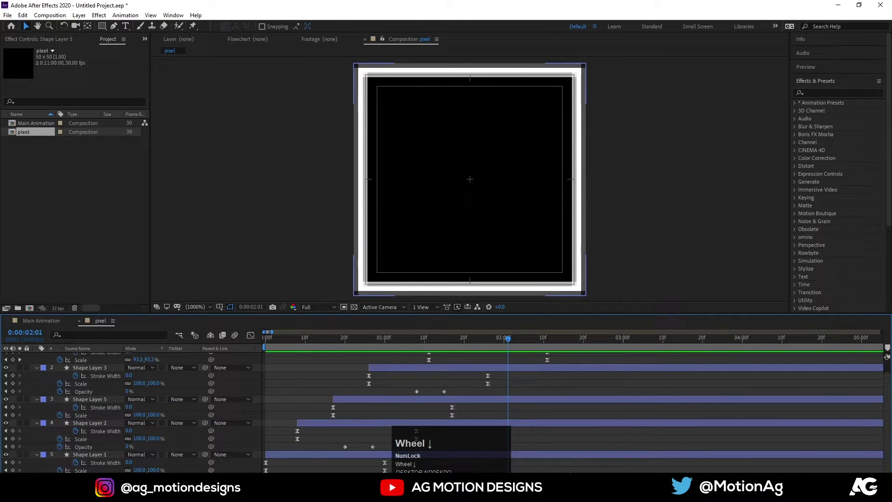
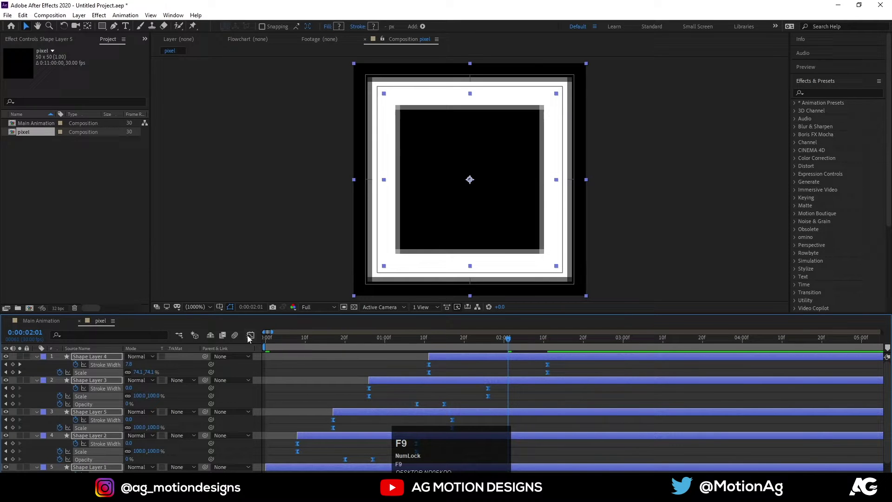
# - Preview the five-layer cascade, collapse the animated properties and deselect the layers
pyautogui.moveTo(250, 339); pyautogui.dragTo(284, 346)
pyautogui.press('space')
pyautogui.press('space')
pyautogui.click(301, 372)
pyautogui.press('space')
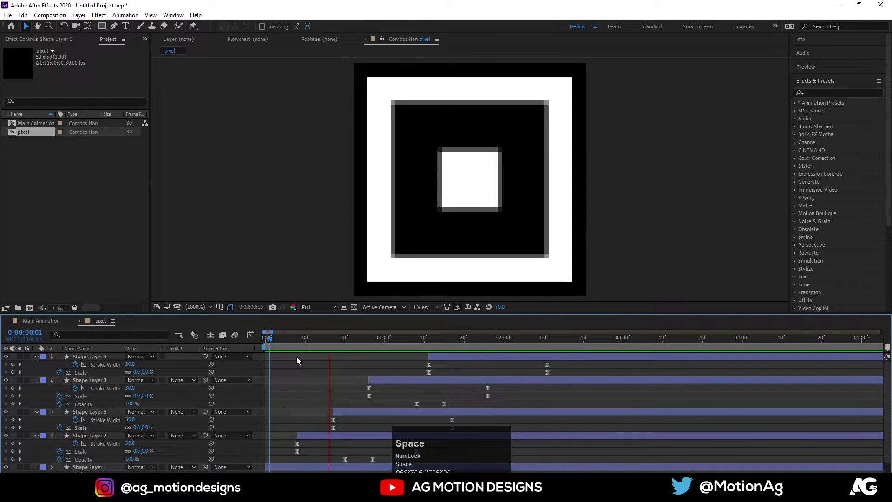
pyautogui.press('space')
pyautogui.moveTo(451, 363); pyautogui.dragTo(384, 367)
pyautogui.press('u')
pyautogui.click(390, 352)
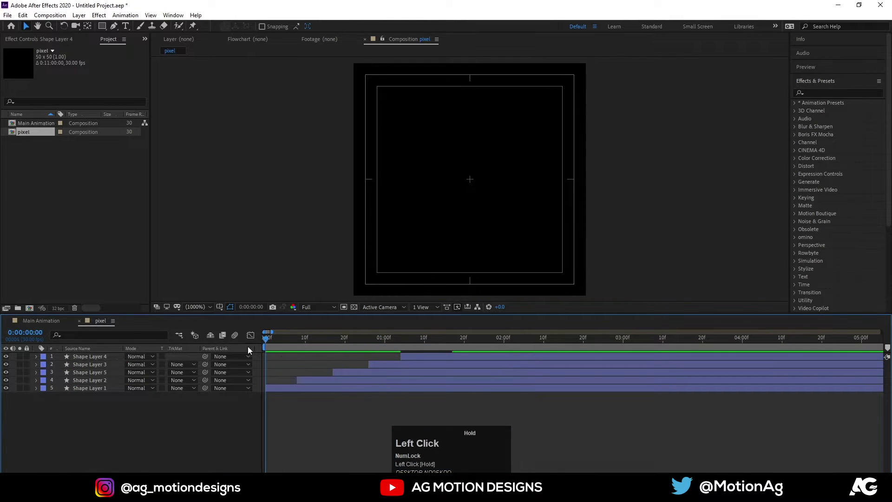
# - Duplicate the square layers and shift the copies later in the timeline
pyautogui.press('space')
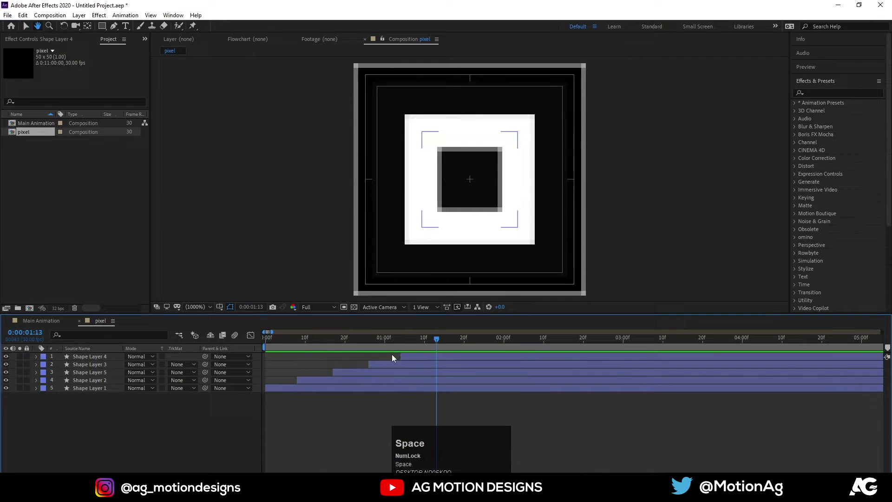
pyautogui.click(416, 357)
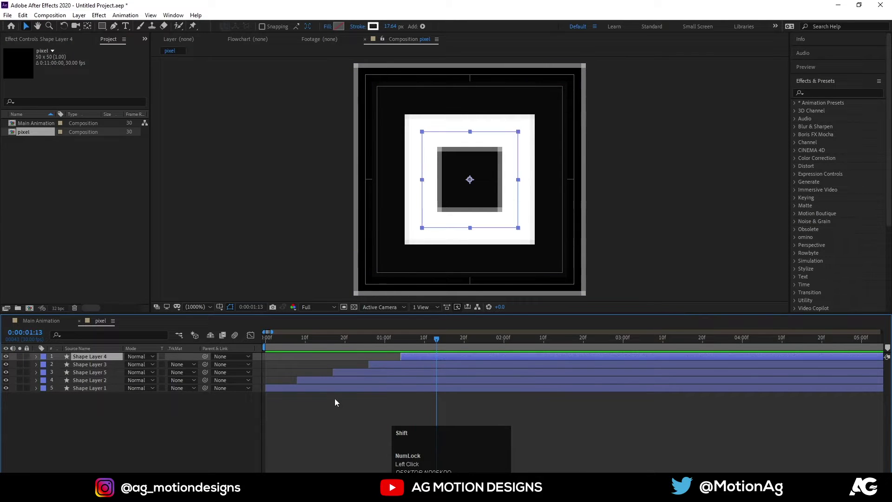
pyautogui.press('ctrl+d')
pyautogui.moveTo(91, 374); pyautogui.dragTo(433, 404)
pyautogui.press('space')
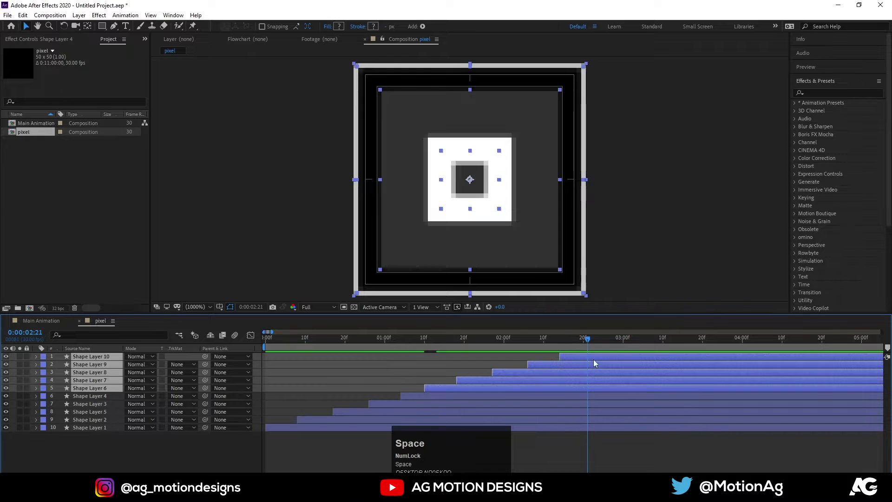
# - Select all layers, duplicate them again and offset the new batch later, previewing the cascade
pyautogui.click(601, 449)
pyautogui.press('ctrl+a')
pyautogui.press('ctrl+d')
pyautogui.moveTo(109, 375); pyautogui.dragTo(595, 434)
pyautogui.press('space')
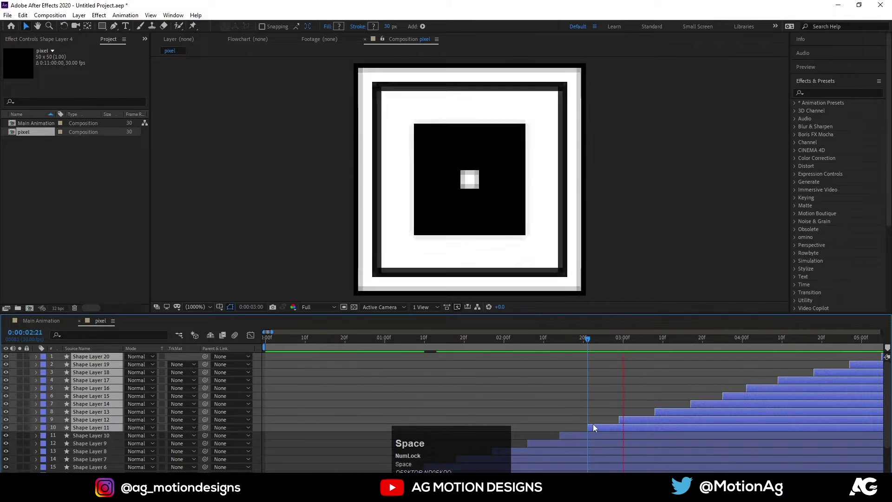
pyautogui.press('space')
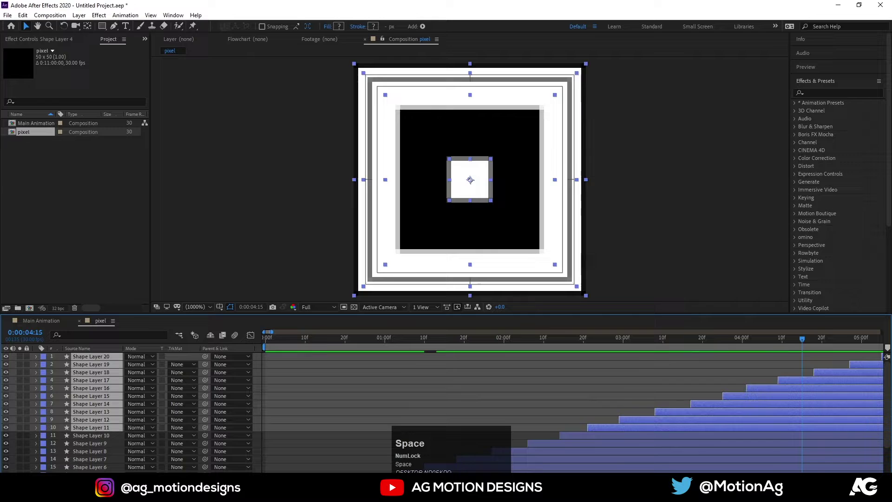
pyautogui.click(561, 441)
pyautogui.press('space')
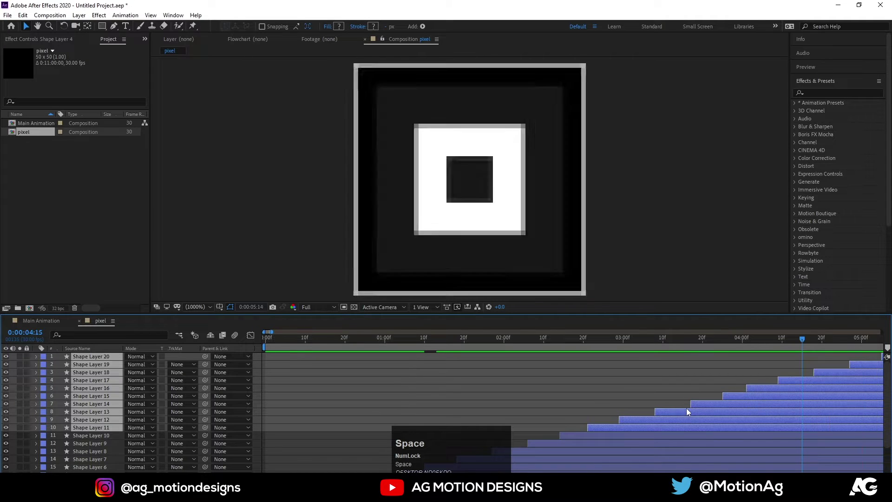
pyautogui.press('space')
# - Duplicate the cascade a third time, shift it later and zoom the timeline to see all layers
pyautogui.click(481, 341)
pyautogui.press('ctrl+d')
pyautogui.moveTo(108, 374); pyautogui.dragTo(335, 408)
pyautogui.scroll(-3)
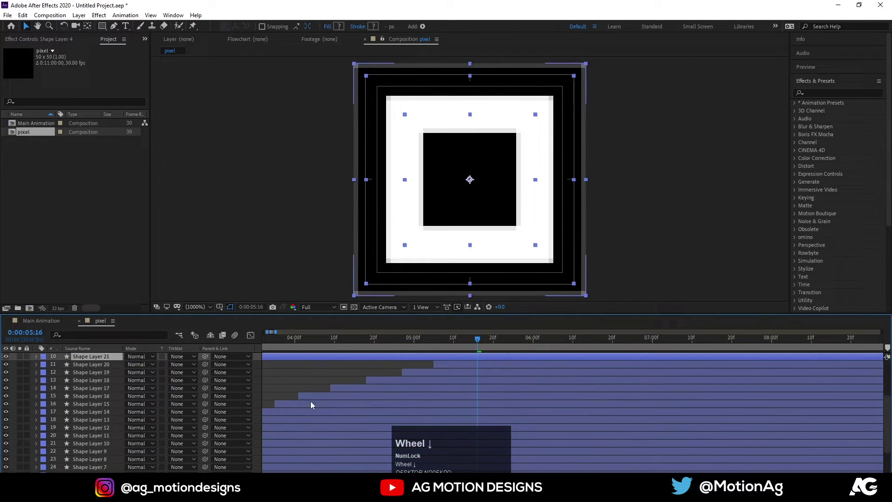
pyautogui.moveTo(294, 358); pyautogui.dragTo(620, 402)
pyautogui.scroll(3)
pyautogui.click(454, 365)
pyautogui.write('---')
pyautogui.click(425, 347)
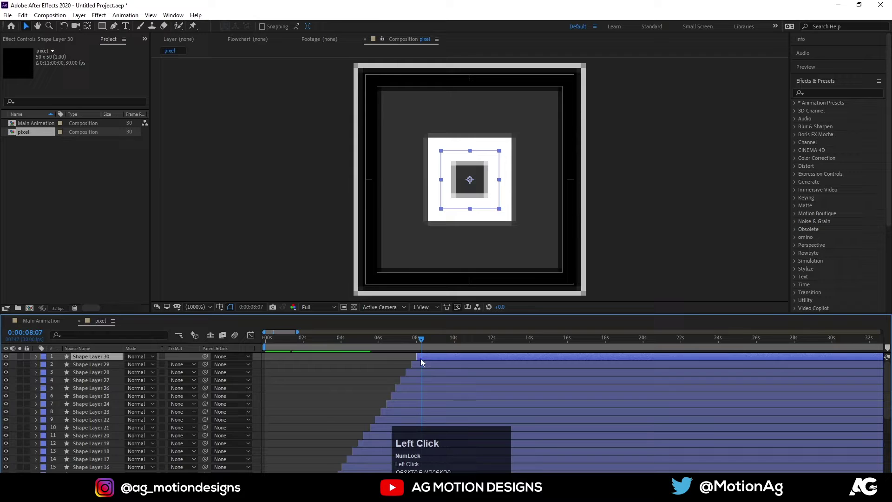
# - Duplicate the latest layers once more to reach about forty staggered squares
pyautogui.click(379, 429)
pyautogui.press('ctrl+d')
pyautogui.moveTo(111, 374); pyautogui.dragTo(401, 387)
pyautogui.scroll(-3)
pyautogui.moveTo(397, 384); pyautogui.dragTo(312, 376)
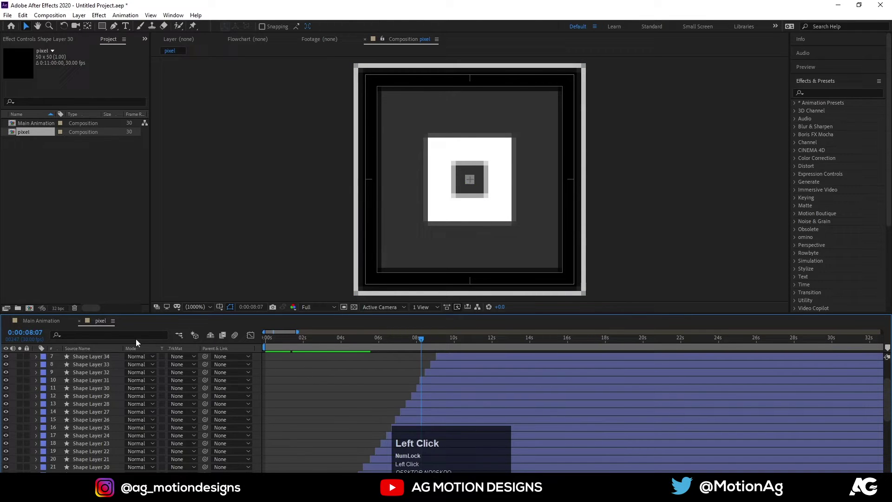
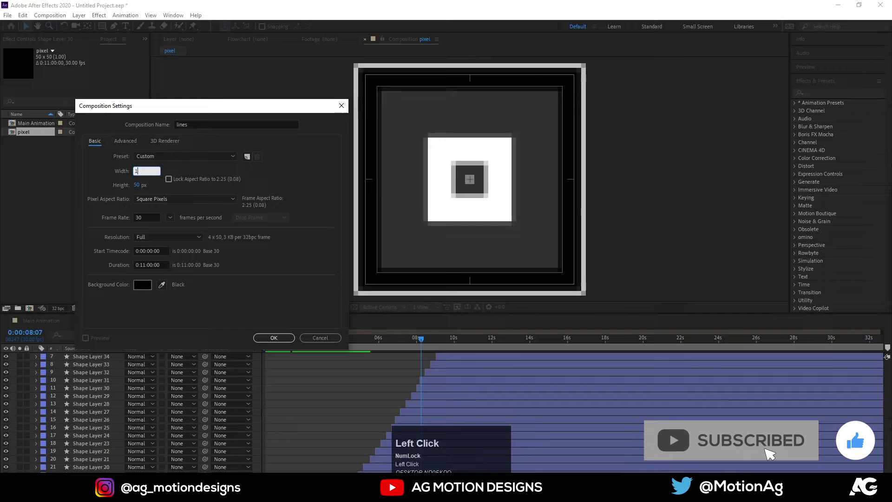
# - Create the 1920×50 'lines' composition and place the pixel comp in it as a layer
pyautogui.press('Return')
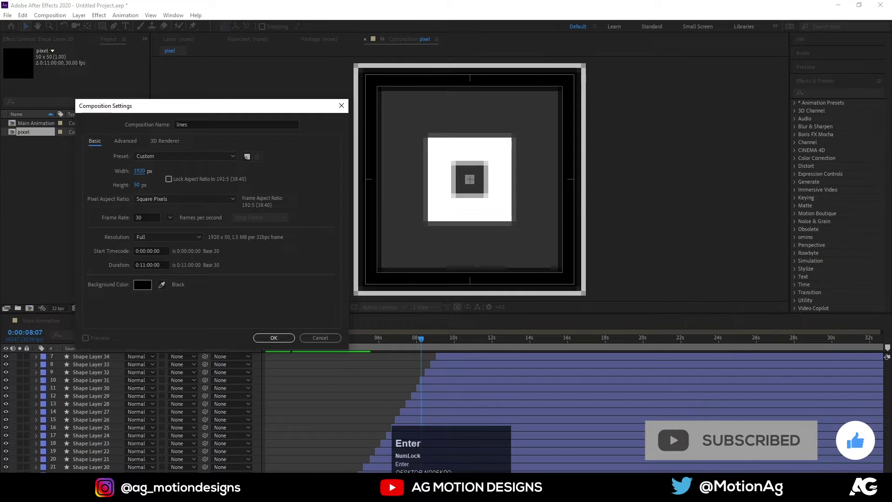
pyautogui.moveTo(182, 382); pyautogui.dragTo(145, 406)
pyautogui.press('space')
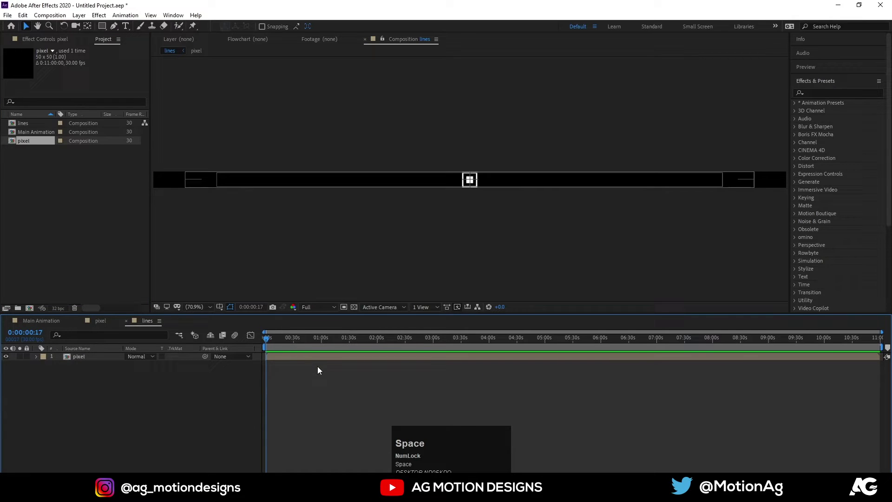
pyautogui.click(309, 361)
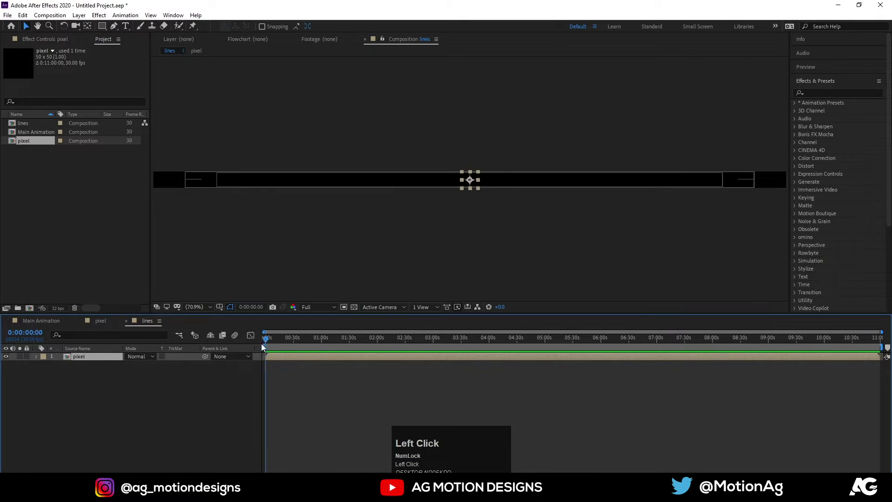
pyautogui.scroll(3)
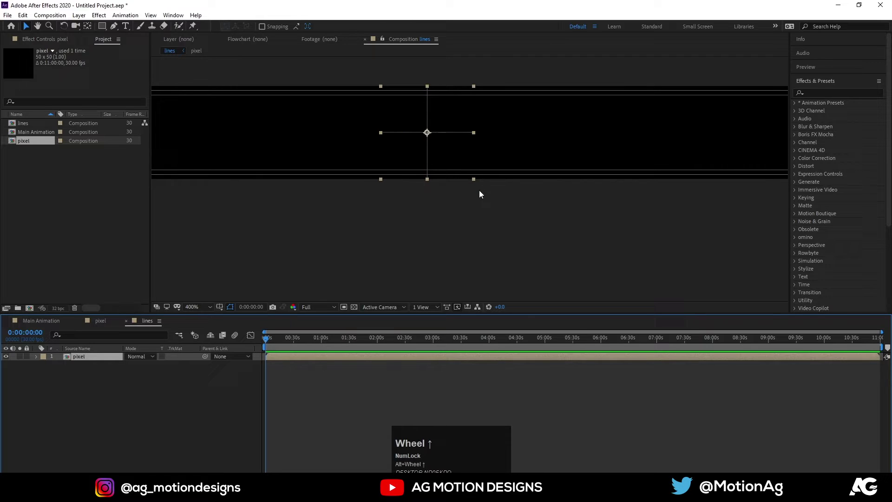
pyautogui.press('space')
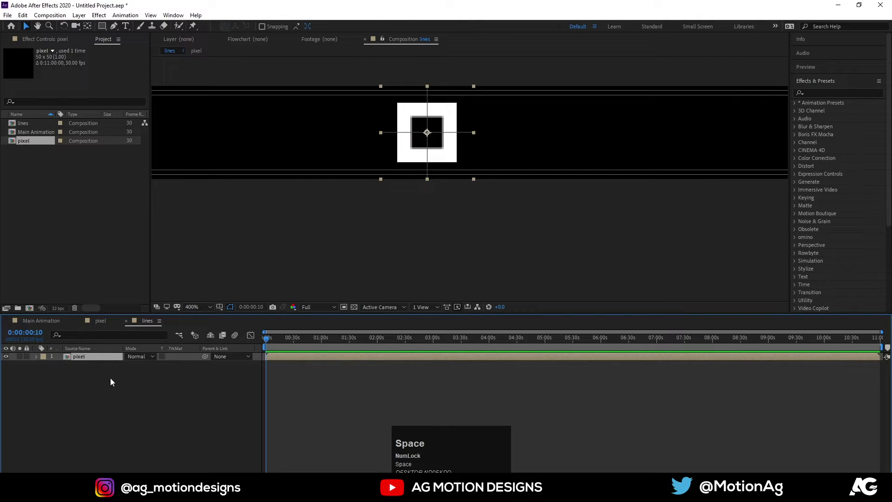
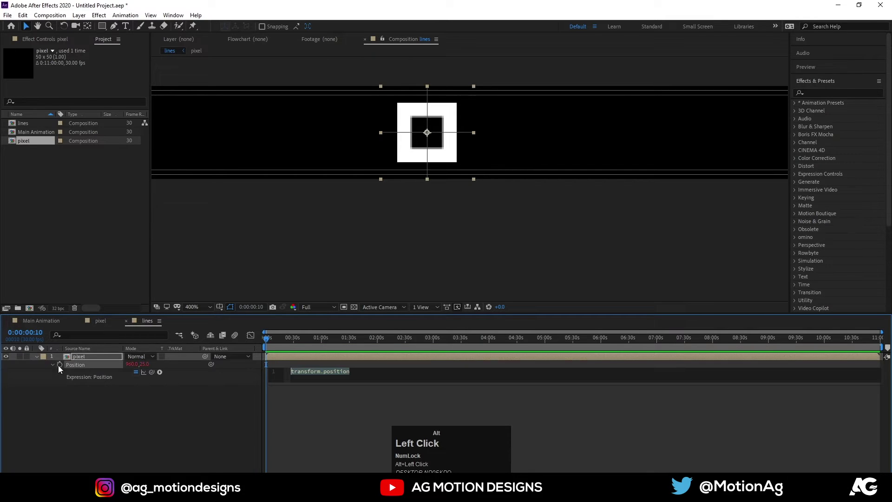
pyautogui.press('[')
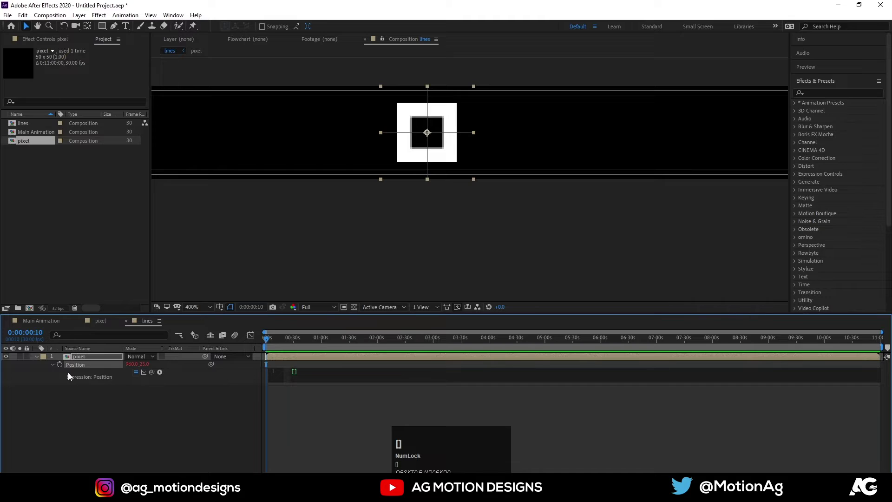
pyautogui.press('Left')
pyautogui.write('pos')
pyautogui.press('Return')
pyautogui.press('[')
pyautogui.press('0')
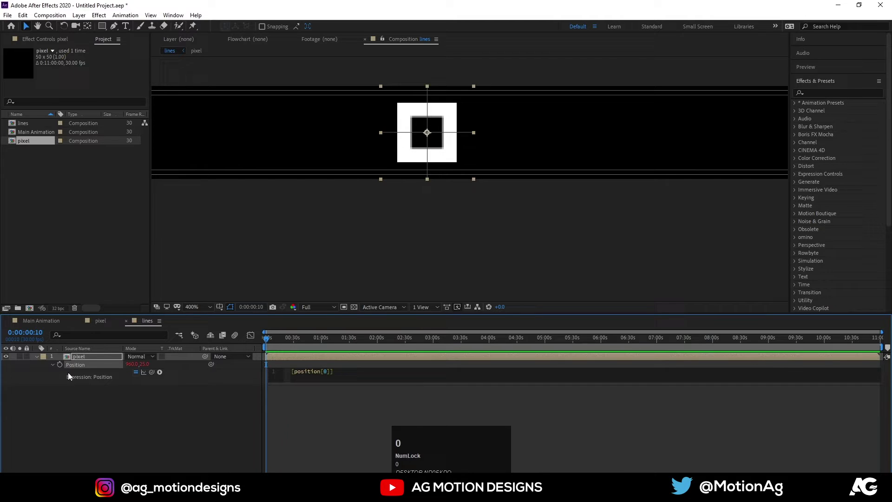
pyautogui.press('Right')
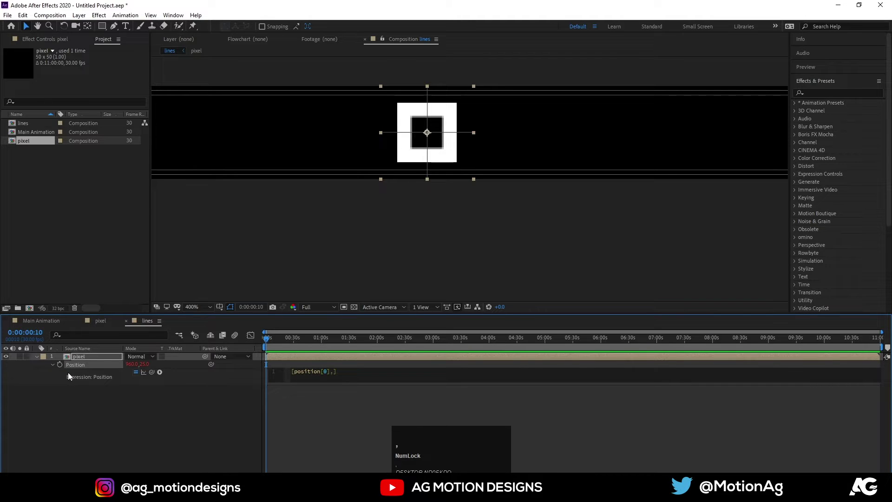
pyautogui.write('po')
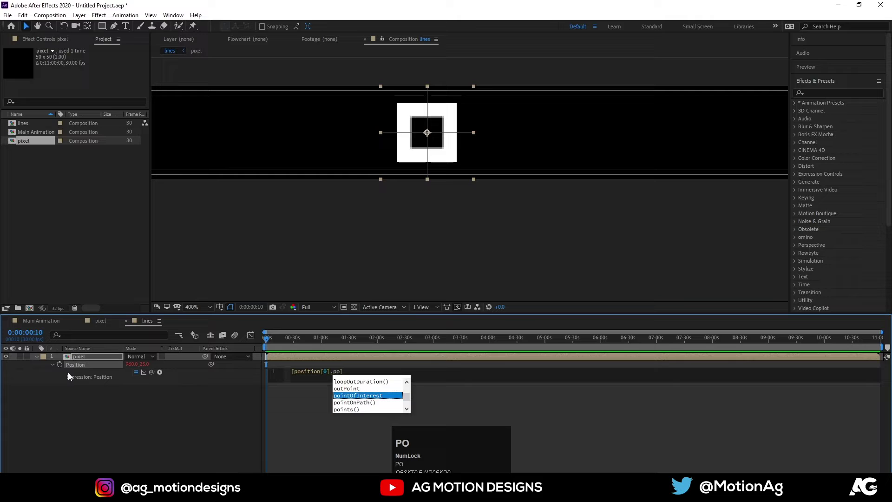
pyautogui.press('Return')
pyautogui.write('[')
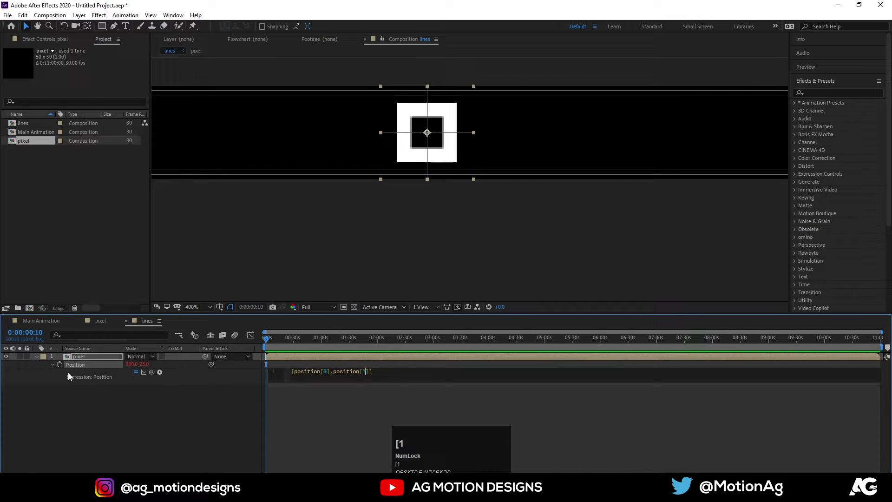
pyautogui.press('Right')
pyautogui.press('shift+=')
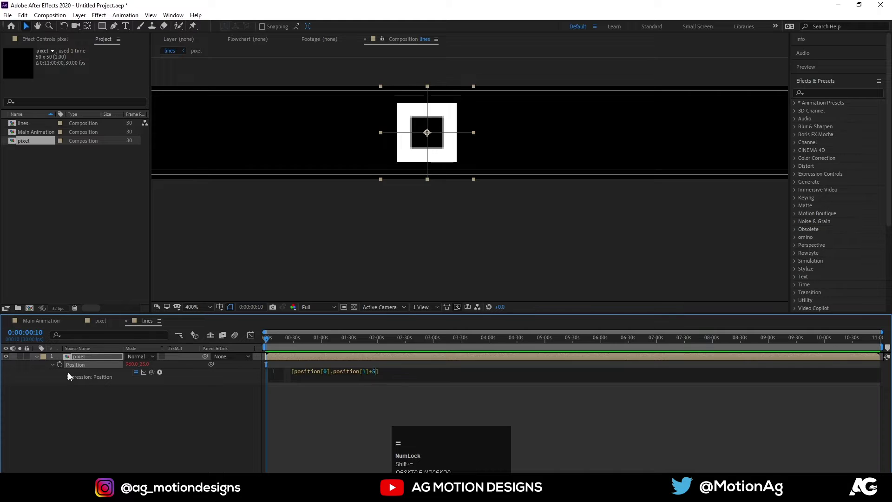
pyautogui.write('index')
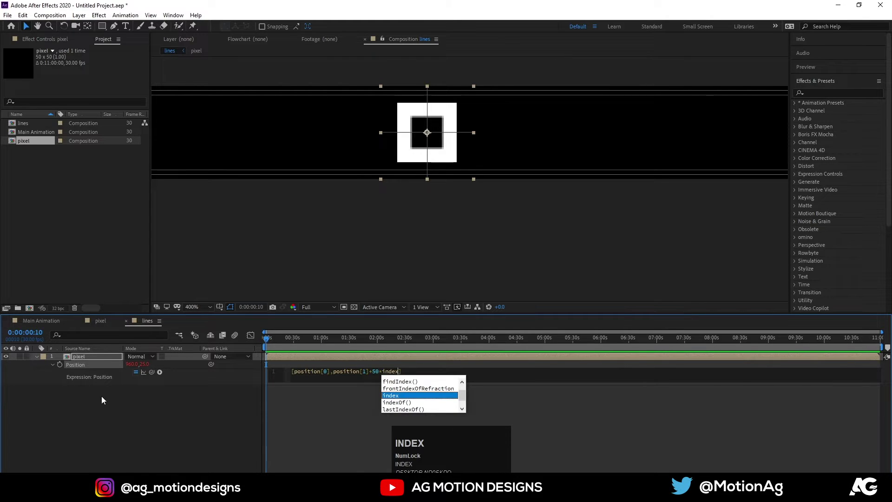
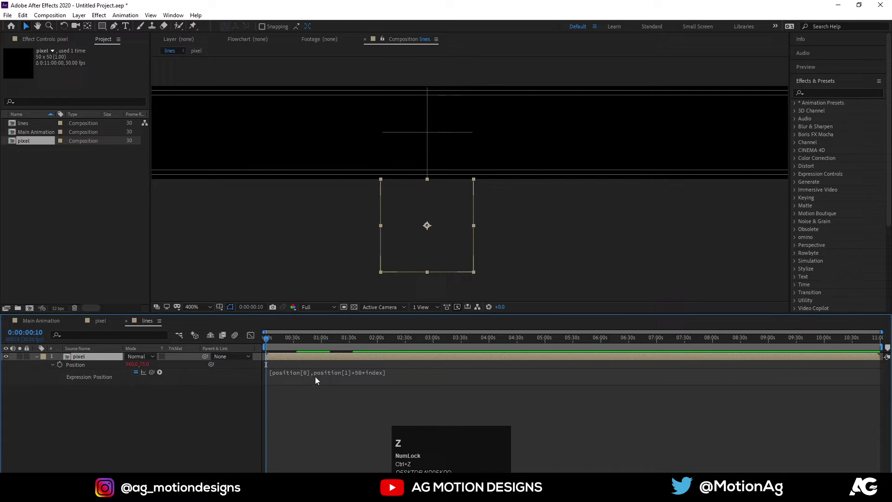
pyautogui.press('ctrl+z')
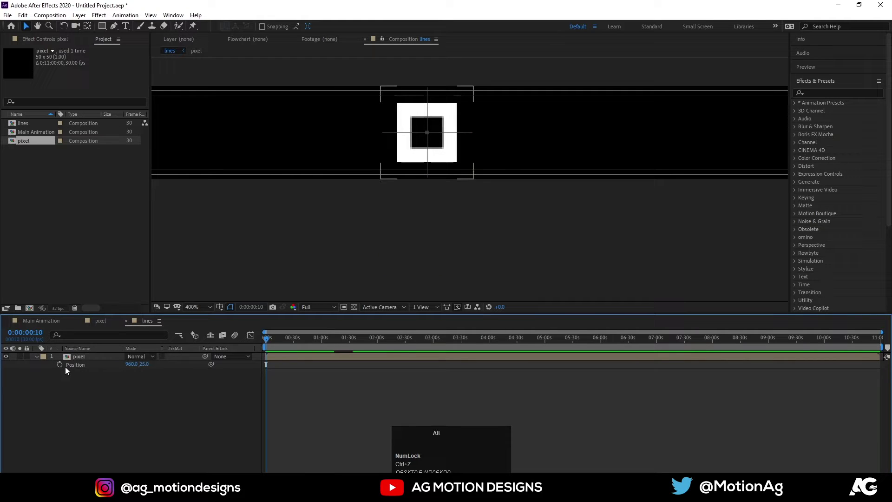
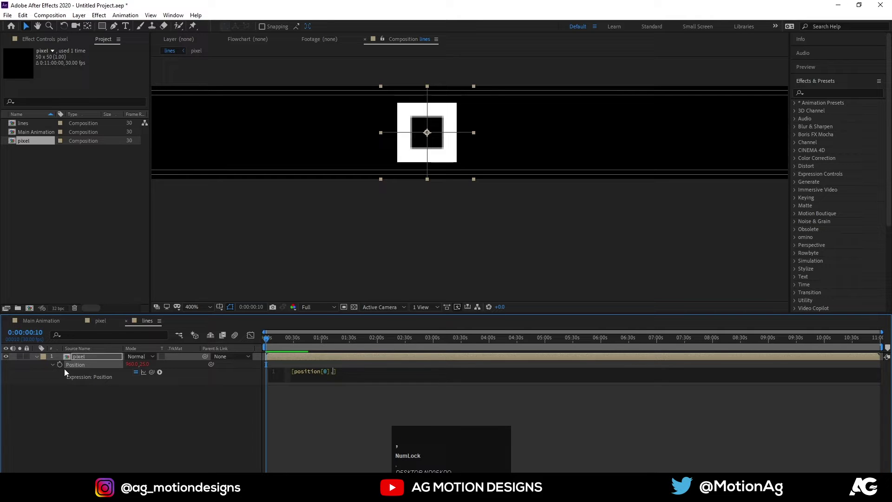
# - Enter the Position expression [position[0]+50*index, position[1]] on the pixel layer
pyautogui.write(',po')
pyautogui.press('s')
pyautogui.press('Return')
pyautogui.press('[')
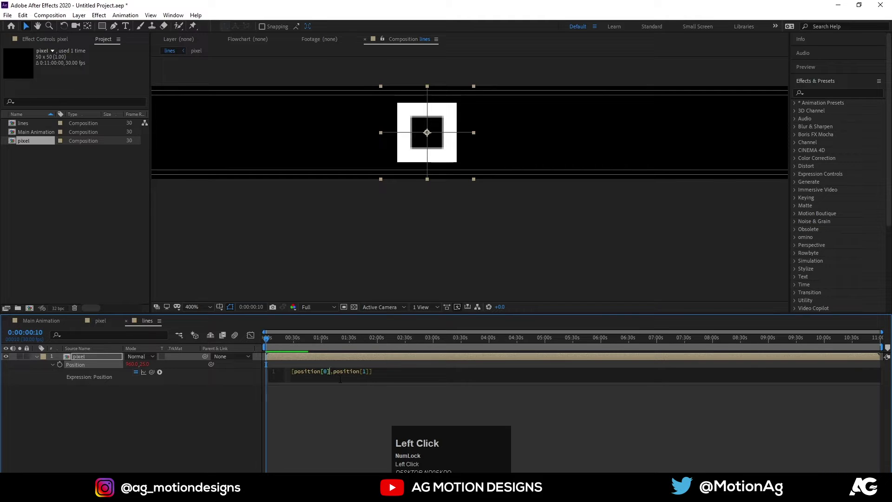
pyautogui.press('shift+=')
pyautogui.write('50')
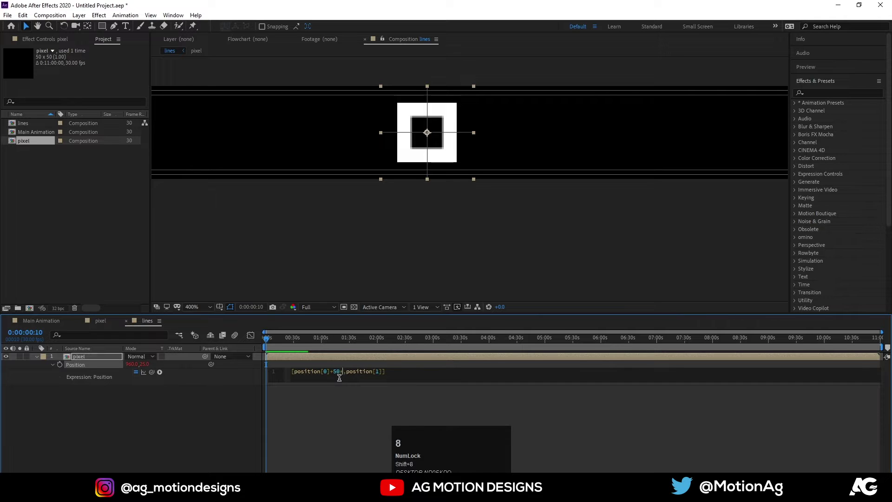
pyautogui.write('inc')
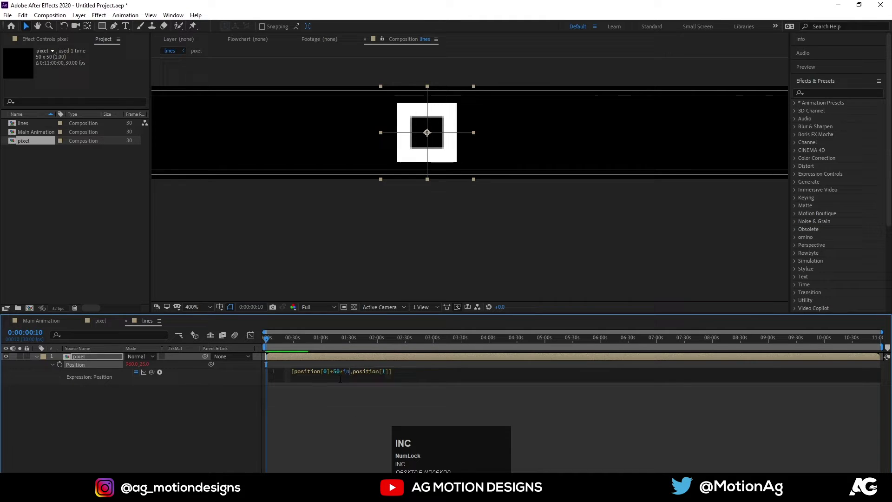
pyautogui.write('e')
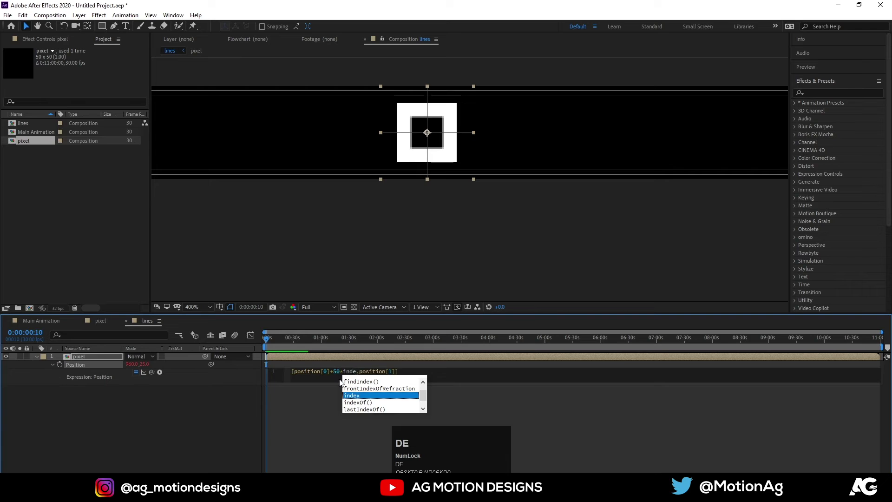
pyautogui.press('Return')
pyautogui.click(368, 392)
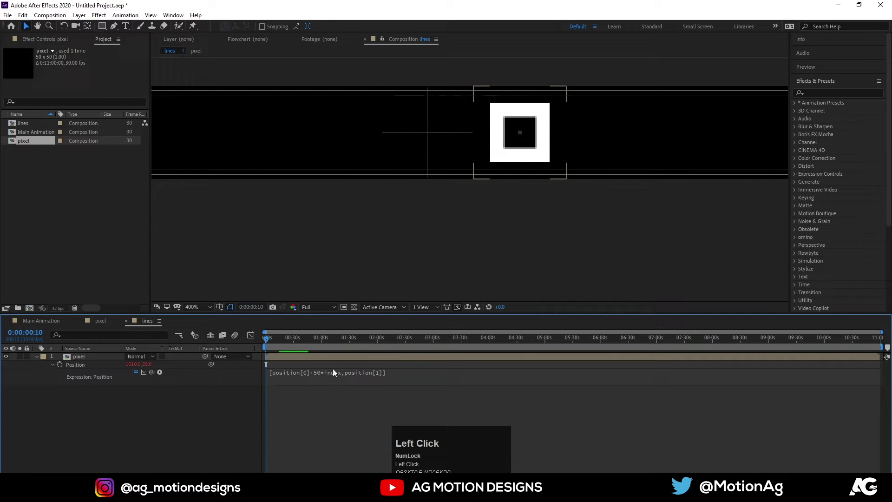
# - Duplicate the pixel layer repeatedly until the lines comp holds 18 copies in a row
pyautogui.press('ctrl+d')
pyautogui.scroll(-3)
pyautogui.press('ctrl+d')
pyautogui.scroll(-3)
pyautogui.press('ctrl+d')
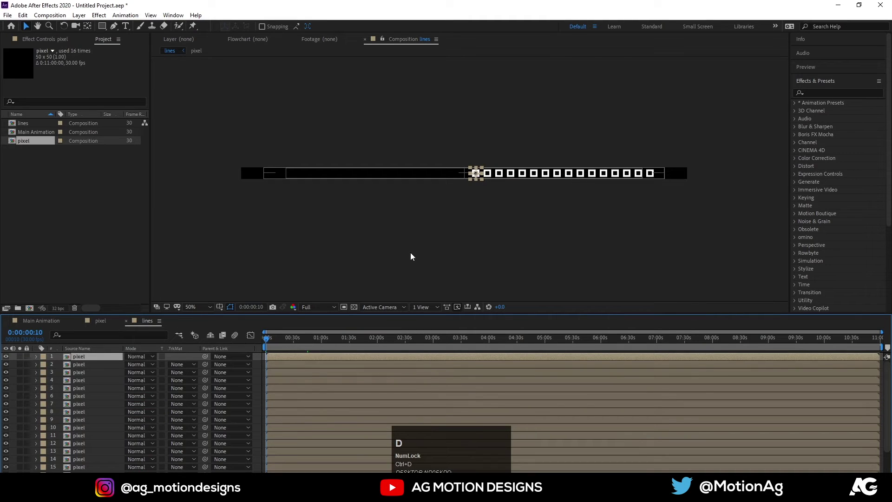
pyautogui.click(270, 344)
pyautogui.press('space')
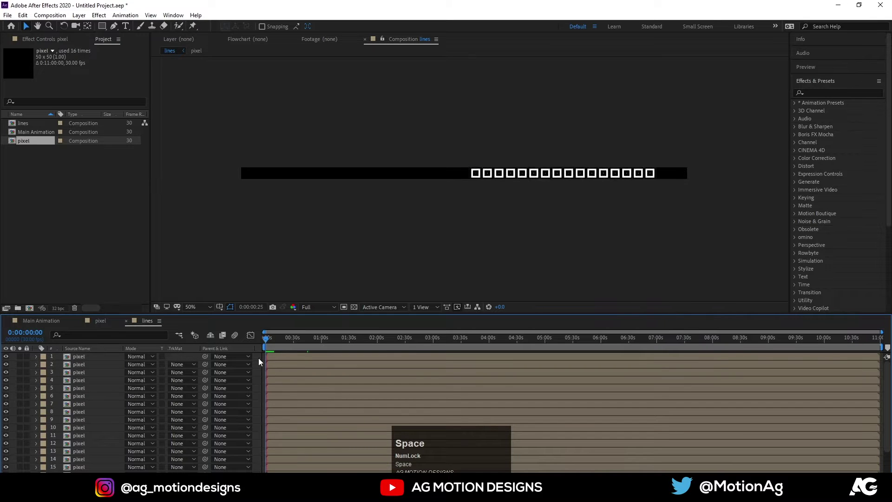
pyautogui.click(279, 361)
pyautogui.press('ctrl+d')
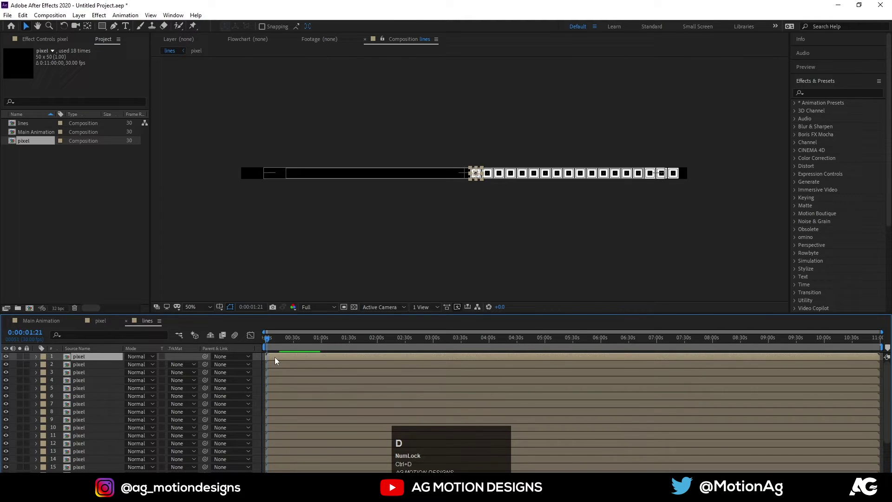
# - Stagger the pixel copies one frame apart so each starts a frame after the previous
pyautogui.moveTo(274, 344); pyautogui.dragTo(264, 345)
pyautogui.press('space')
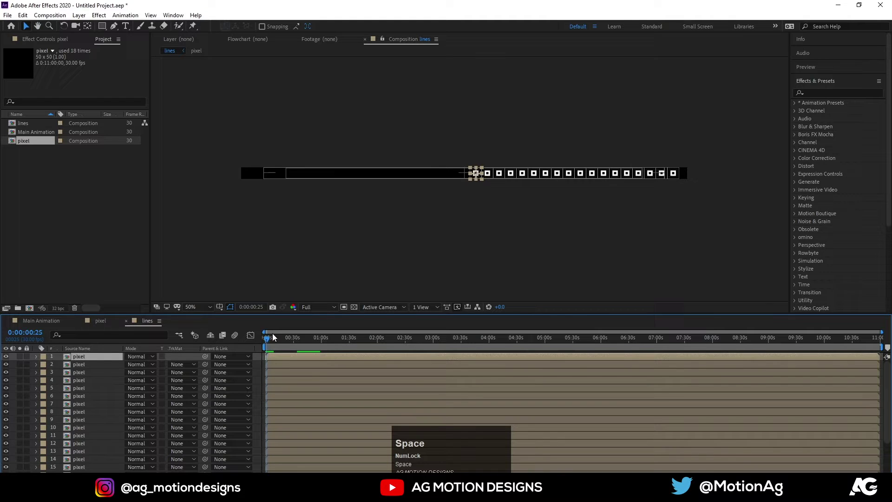
pyautogui.click(273, 343)
pyautogui.write('====')
pyautogui.click(276, 346)
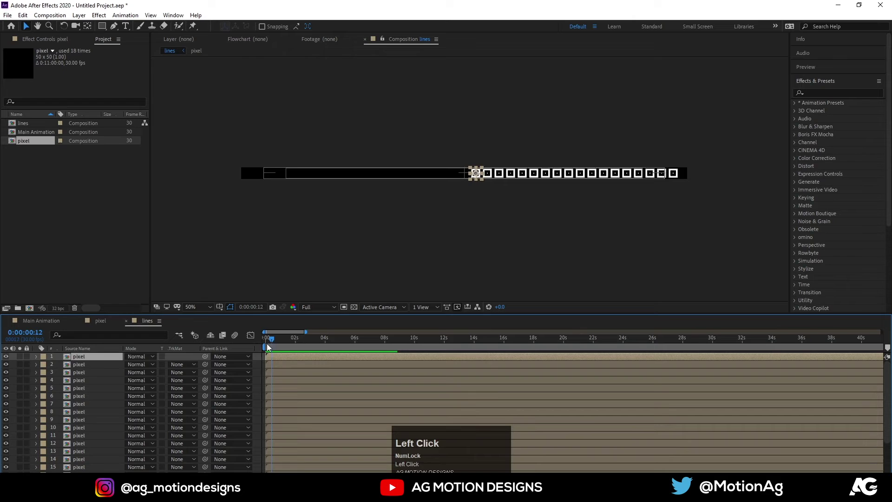
pyautogui.press('=')
pyautogui.write('===')
pyautogui.click(284, 346)
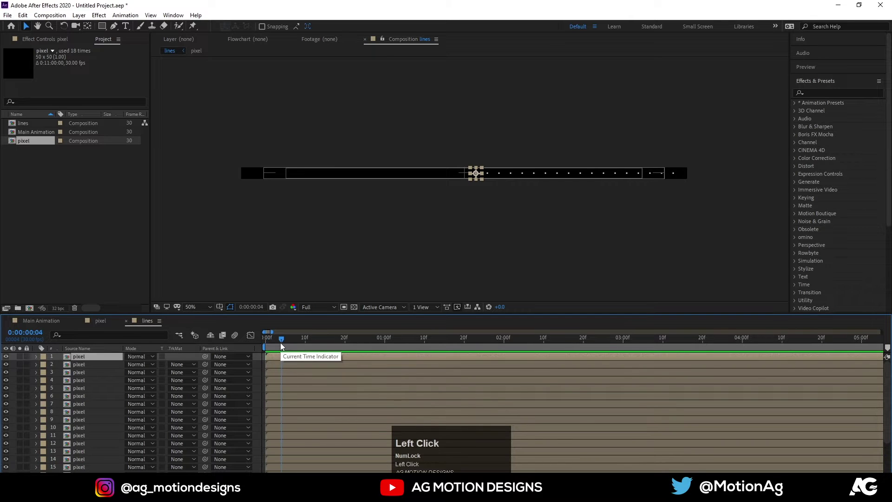
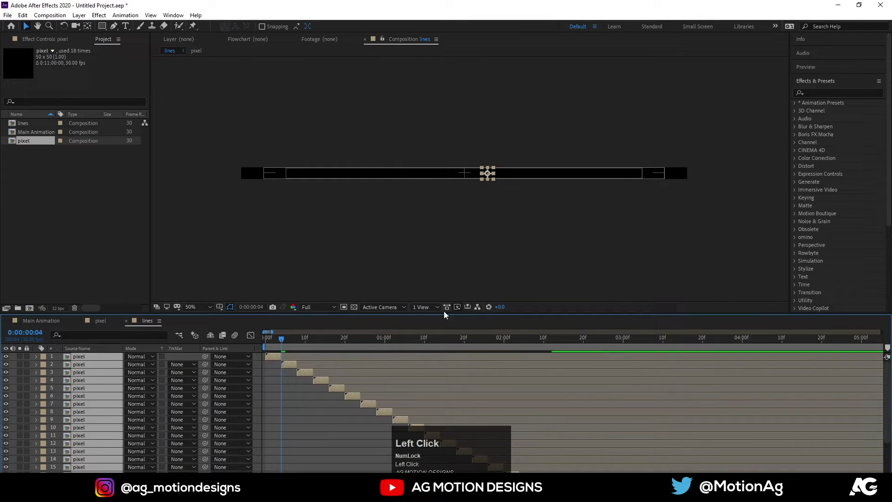
# - Select all the staggered pixel layers and trim their in-points to the current time
pyautogui.press('-')
pyautogui.write('--')
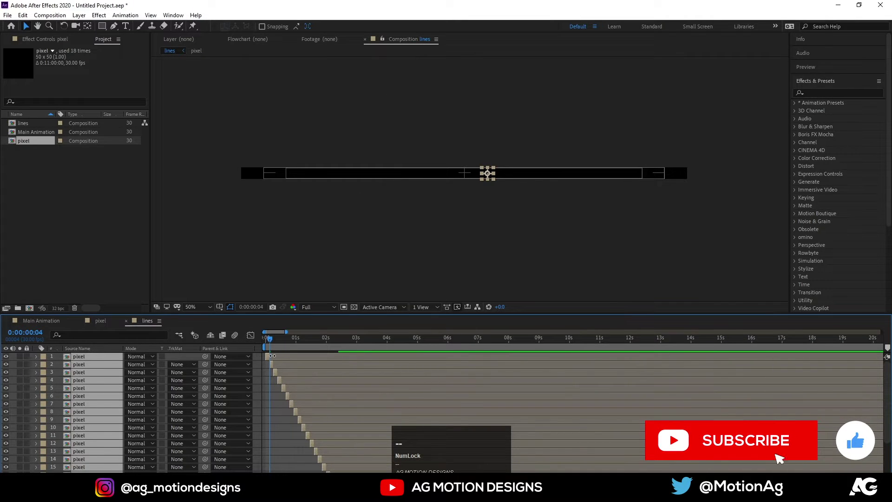
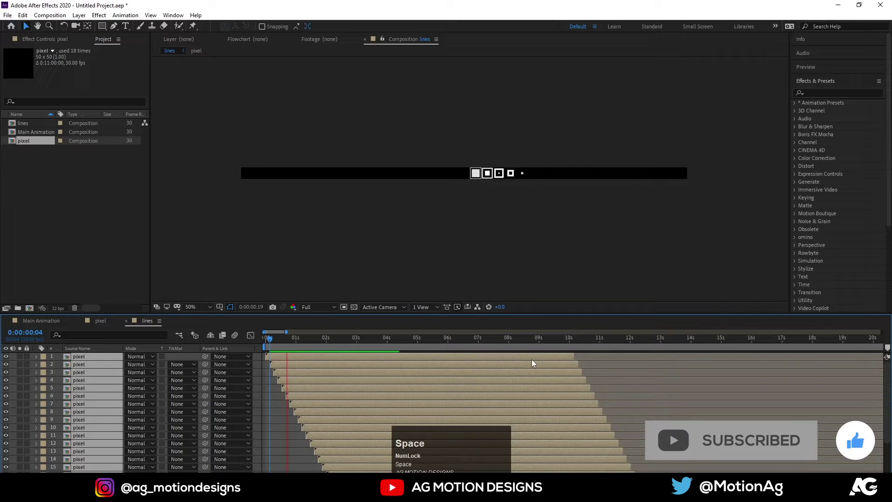
pyautogui.press('space')
pyautogui.scroll(-3)
pyautogui.moveTo(335, 344); pyautogui.dragTo(349, 367)
pyautogui.press('alt+[')
pyautogui.click(300, 345)
# - Pre-compose the selected pixel layers into Pre-comp 1
pyautogui.press('[')
pyautogui.press('ctrl+shift+c')
pyautogui.press('Return')
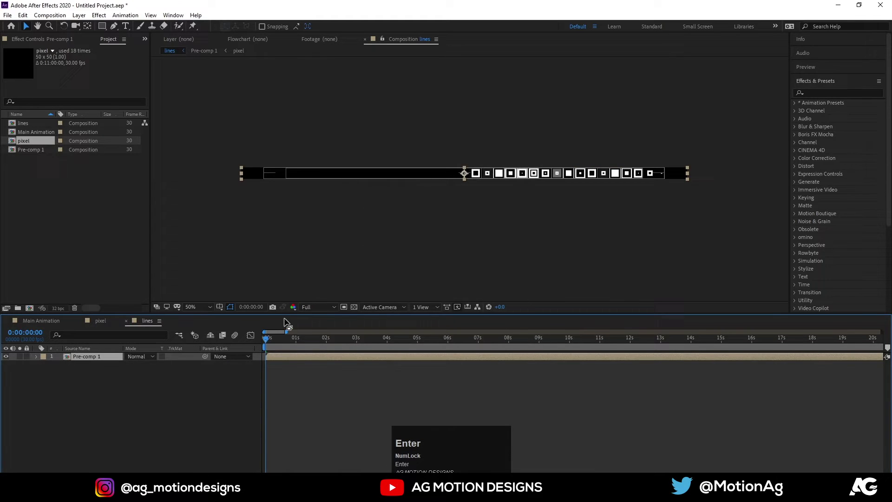
# - Duplicate Pre-comp 1, mirror it with Scale -100,100 and place it over the left half
pyautogui.press('ctrl+d')
pyautogui.moveTo(528, 174); pyautogui.dragTo(109, 367)
pyautogui.press('s')
pyautogui.click(129, 369)
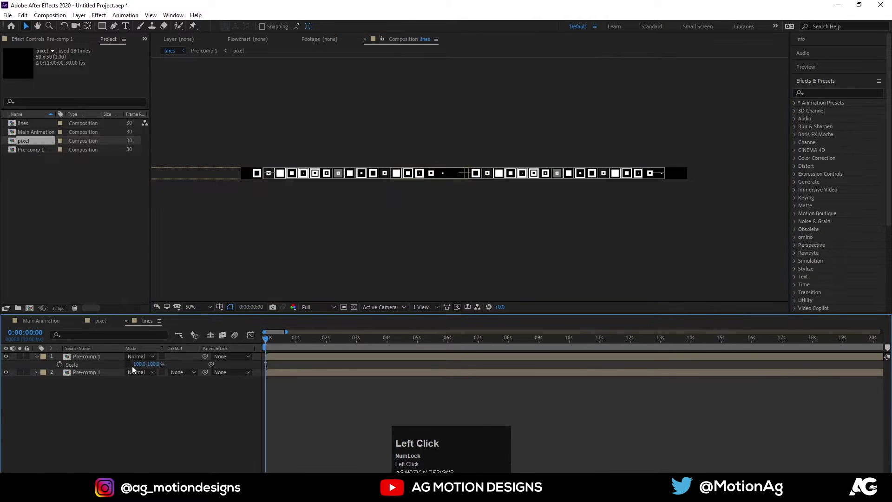
pyautogui.press('-')
pyautogui.press('Return')
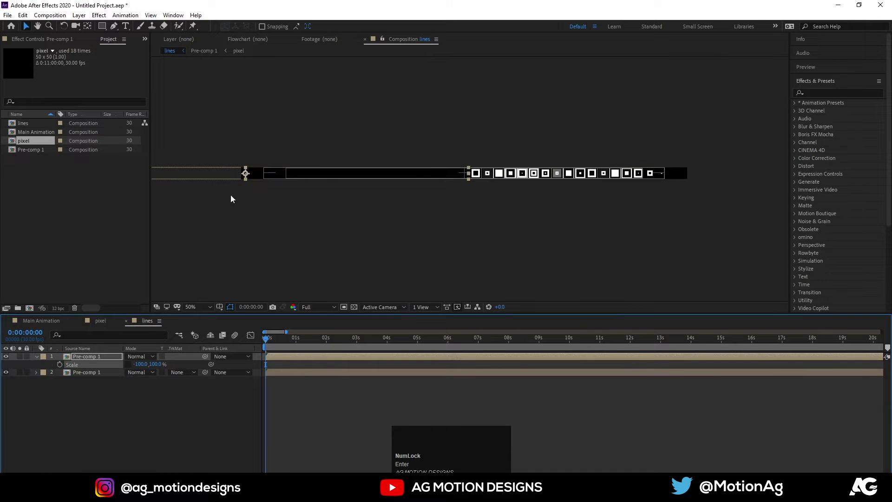
pyautogui.moveTo(215, 179); pyautogui.dragTo(490, 171)
# - Fit the full-width square row in the viewer and preview it
pyautogui.scroll(3)
pyautogui.click(266, 341)
pyautogui.press('space')
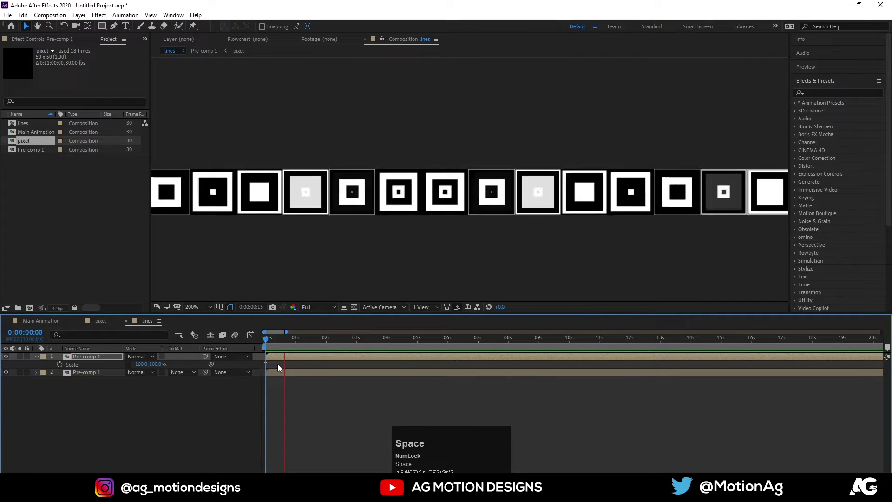
pyautogui.click(276, 347)
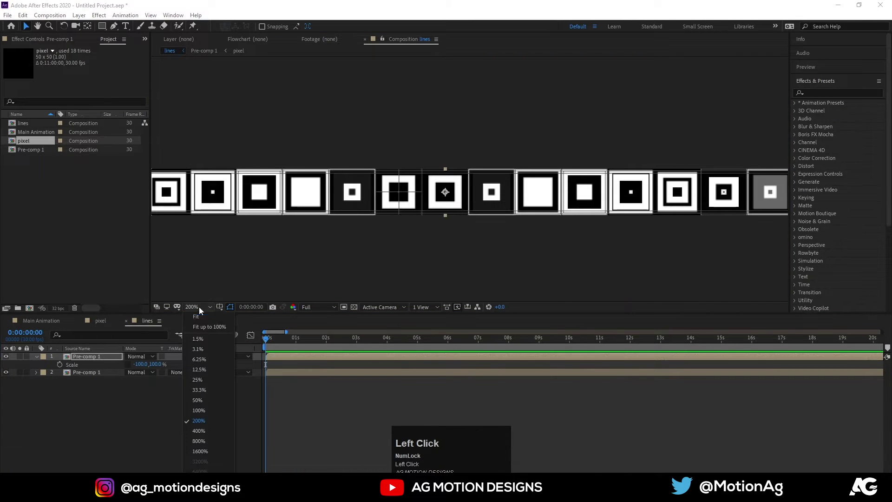
pyautogui.press('space')
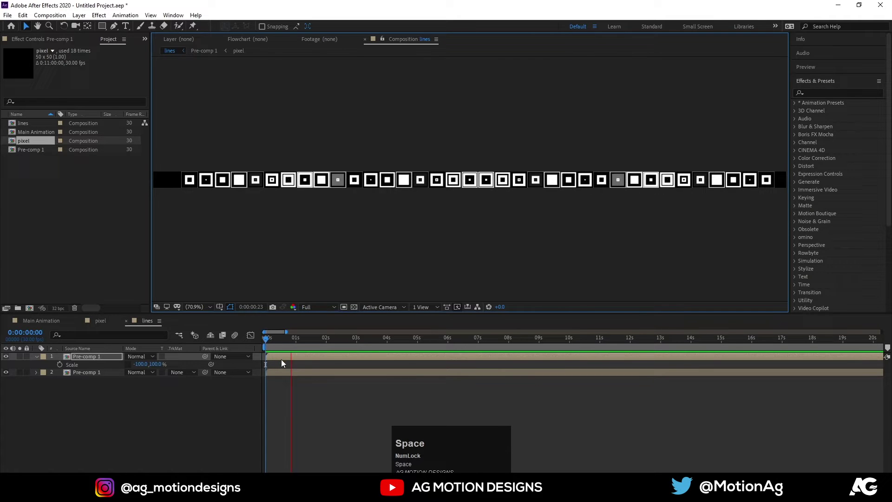
pyautogui.click(274, 346)
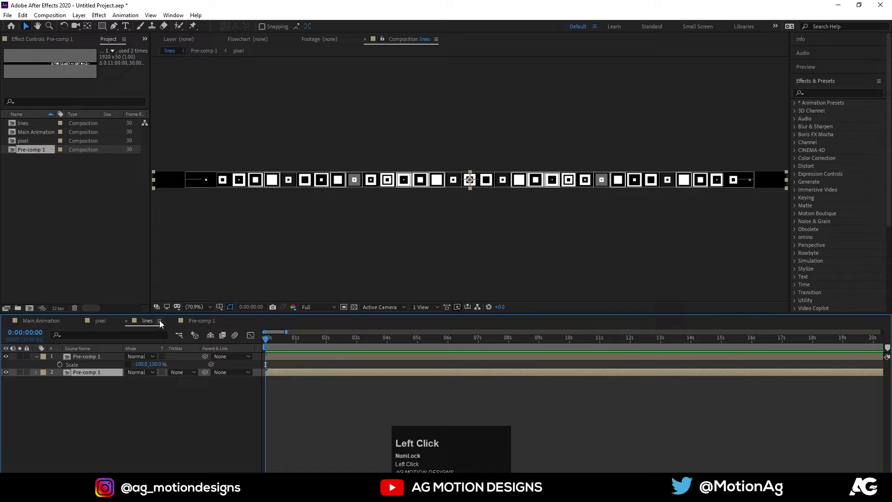
# - Apply CC RepeTile to lines with 500 up and down, Checker 180 deg tiling, then hide the layer
pyautogui.press('space')
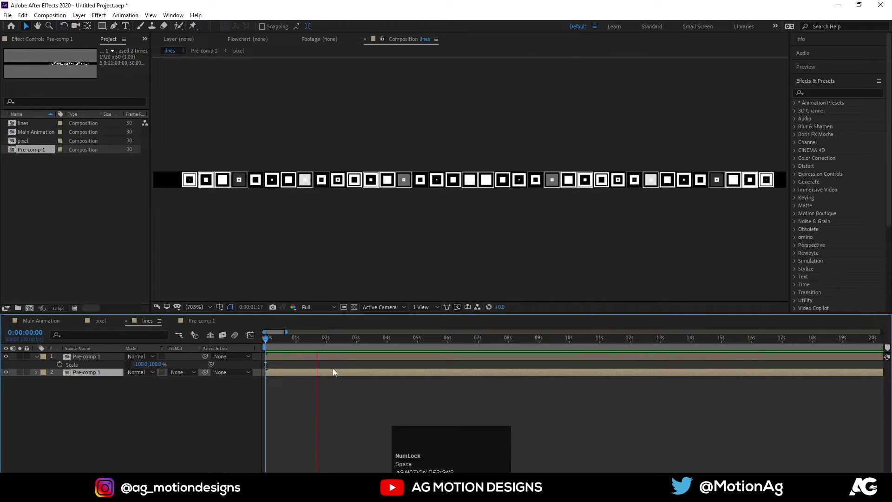
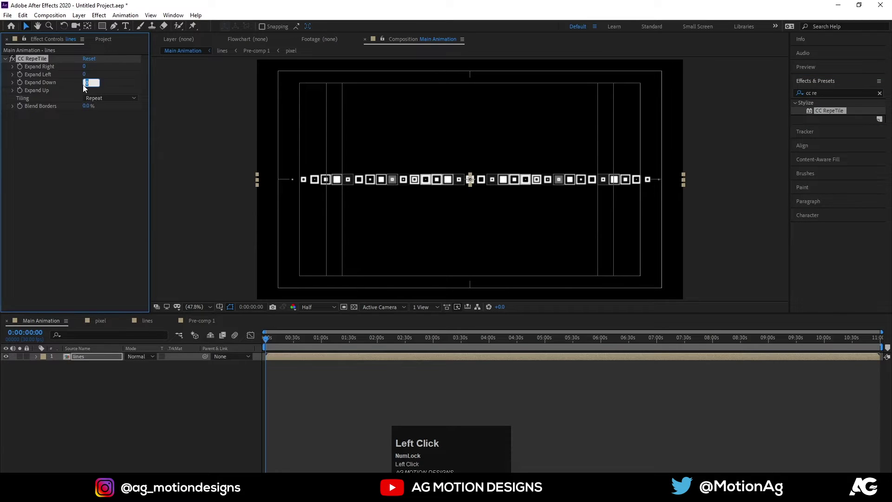
pyautogui.press('Return')
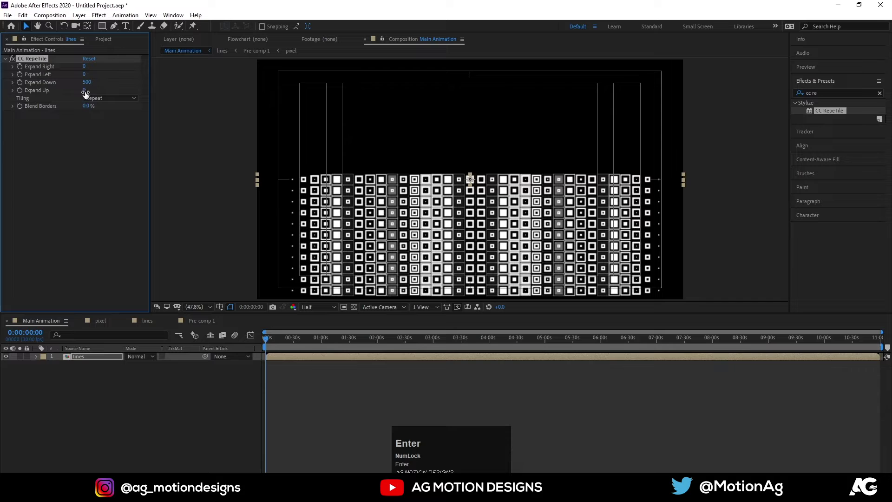
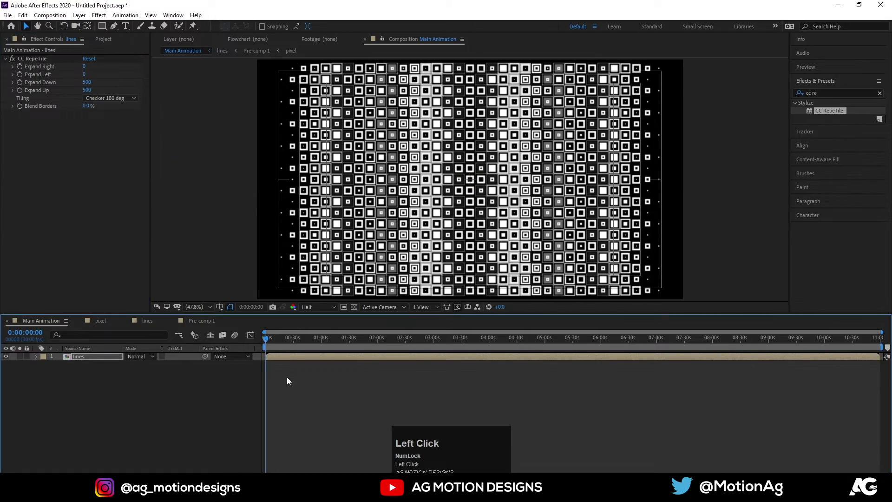
pyautogui.press('space')
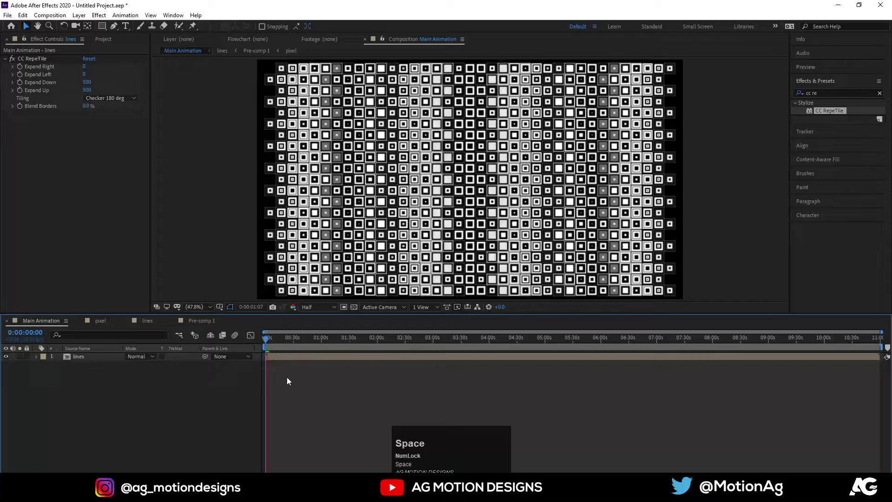
pyautogui.press('space')
pyautogui.moveTo(271, 344); pyautogui.dragTo(7, 359)
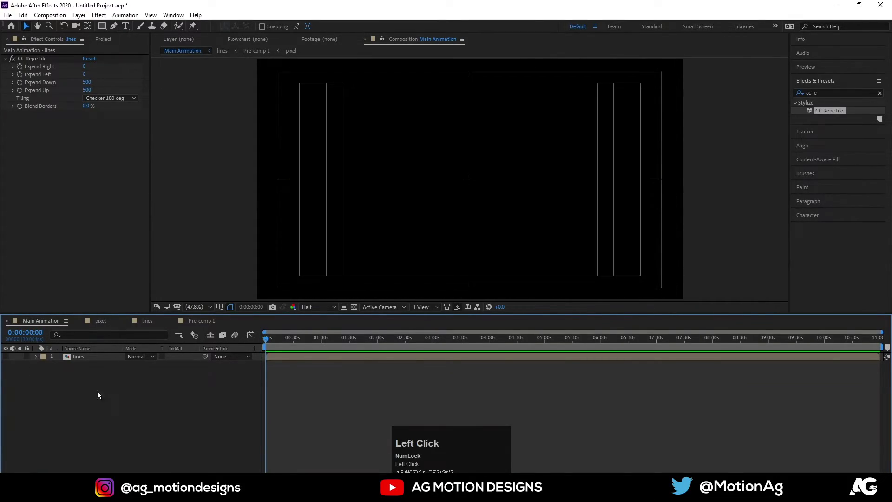
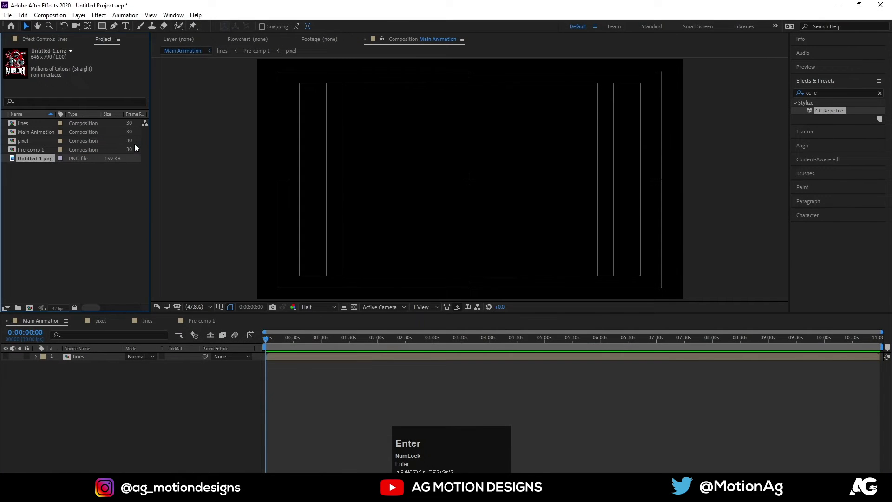
# - Place Untitled-1.png in Main Animation and test lines as its alpha matte
pyautogui.moveTo(46, 161); pyautogui.dragTo(176, 367)
pyautogui.click(189, 390)
pyautogui.press('space')
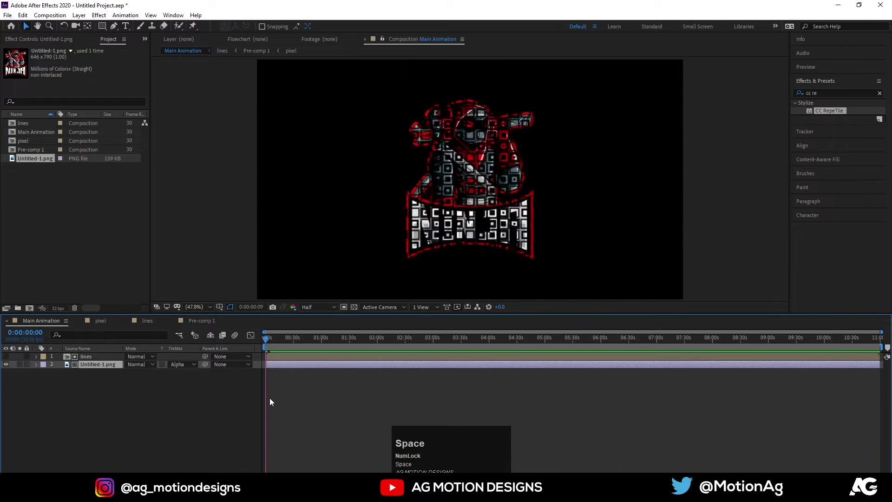
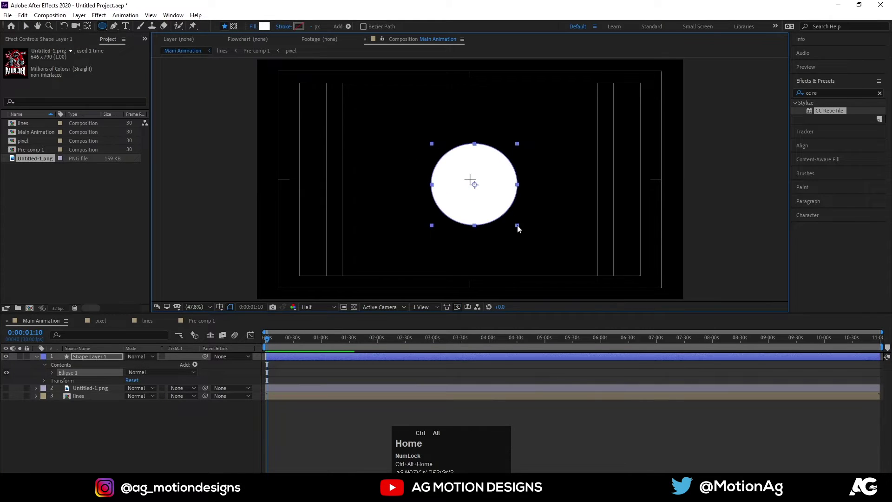
# - Undo the matte test and remove the trial circle shape layer
pyautogui.press('ctrl+z')
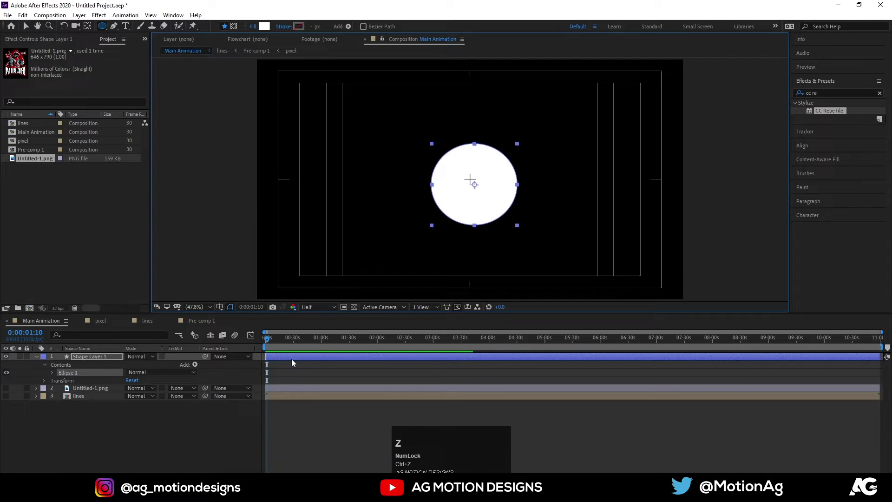
pyautogui.click(281, 372)
pyautogui.press('ctrl+z')
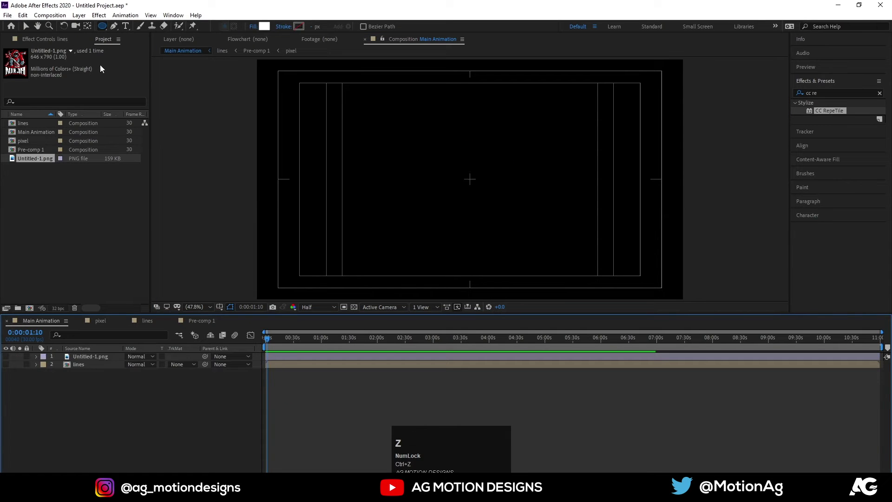
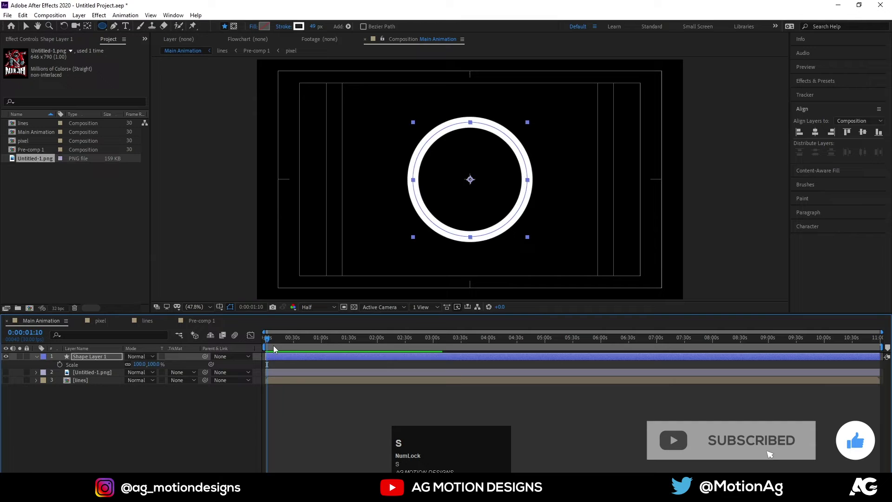
# - Draw a centred white 49 px ring with no fill in Main Animation
pyautogui.click(277, 351)
# - Keyframe the ring's Scale from 0% to about 200% over one second
pyautogui.press('=')
pyautogui.write('===')
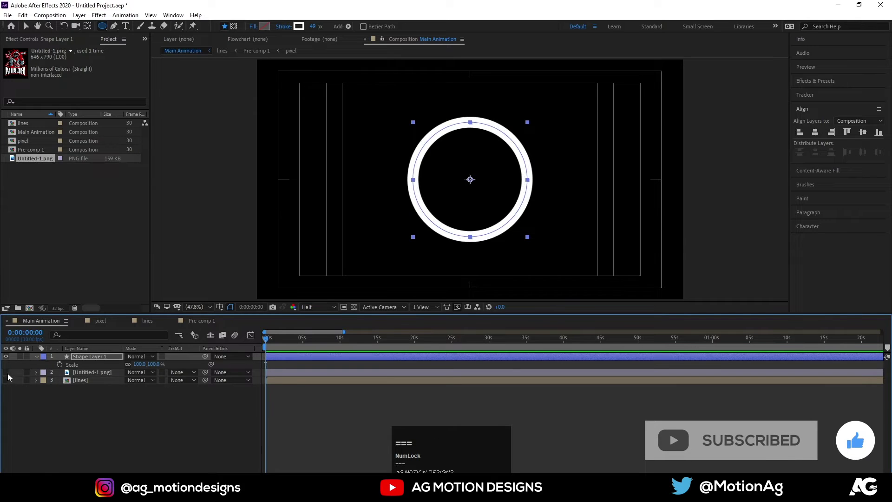
pyautogui.click(9, 376)
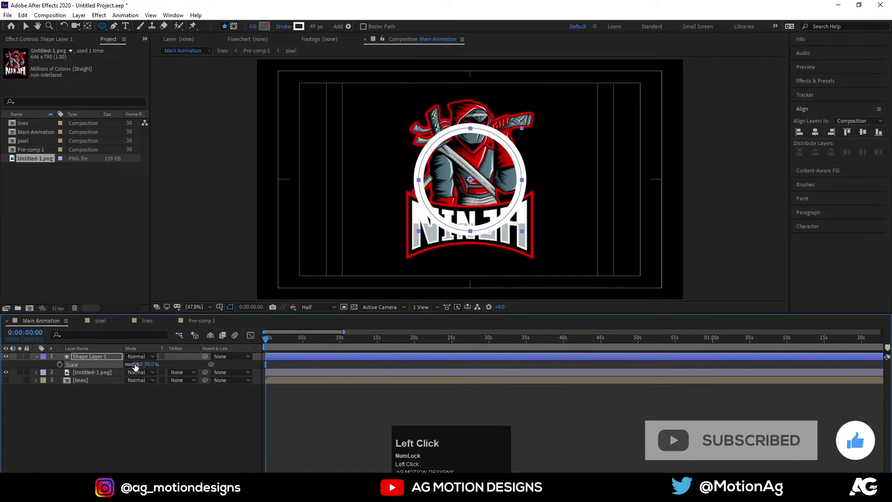
pyautogui.press('Return')
pyautogui.click(59, 367)
pyautogui.press('space')
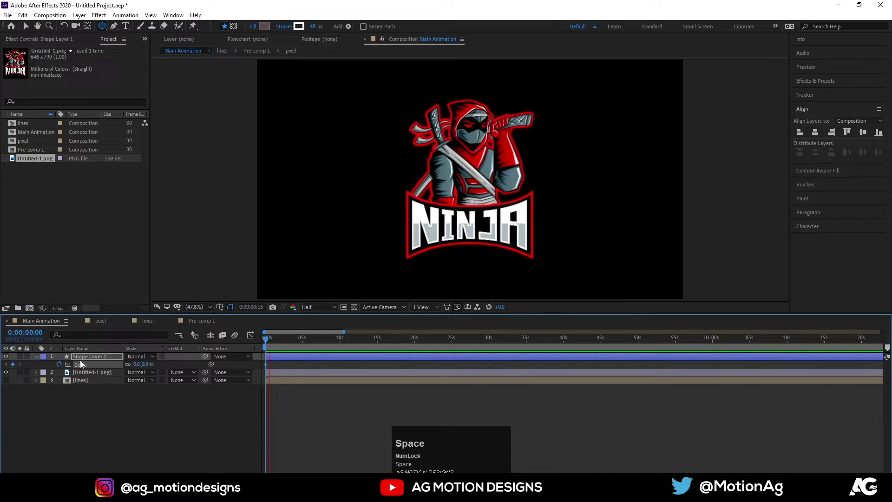
pyautogui.press('=')
pyautogui.write('===')
pyautogui.click(280, 346)
pyautogui.press('space')
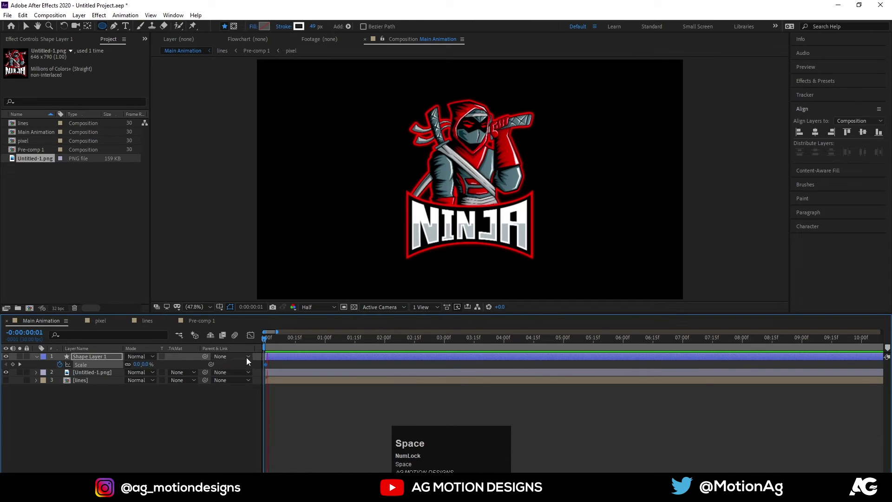
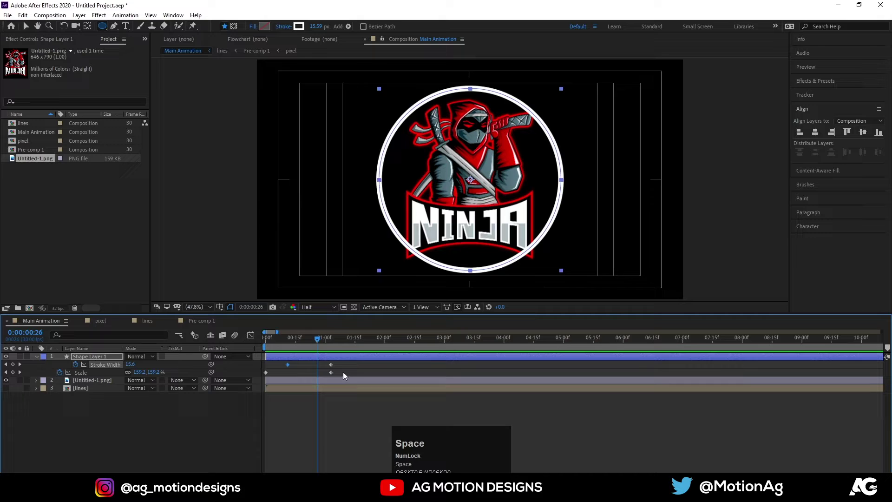
# - Keyframe Stroke Width from 80 to 0 and Easy Ease all keyframes
pyautogui.moveTo(291, 366); pyautogui.dragTo(253, 356)
pyautogui.press('F9')
pyautogui.click(288, 345)
pyautogui.press('space')
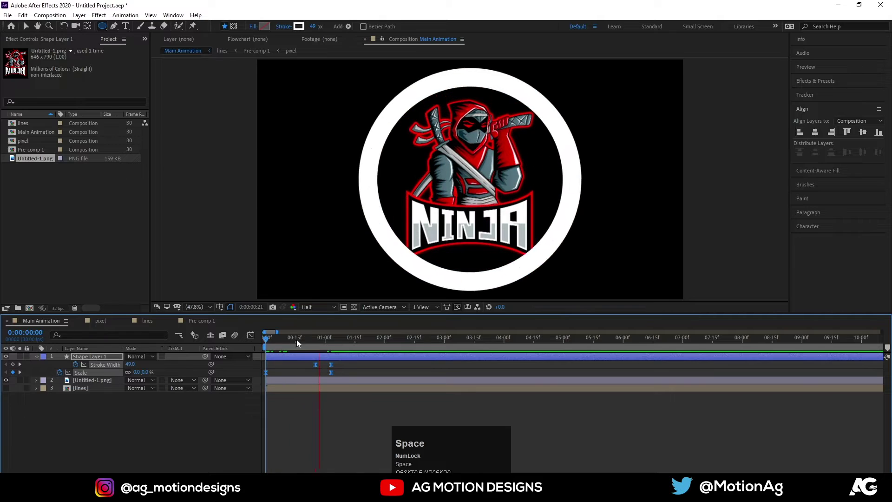
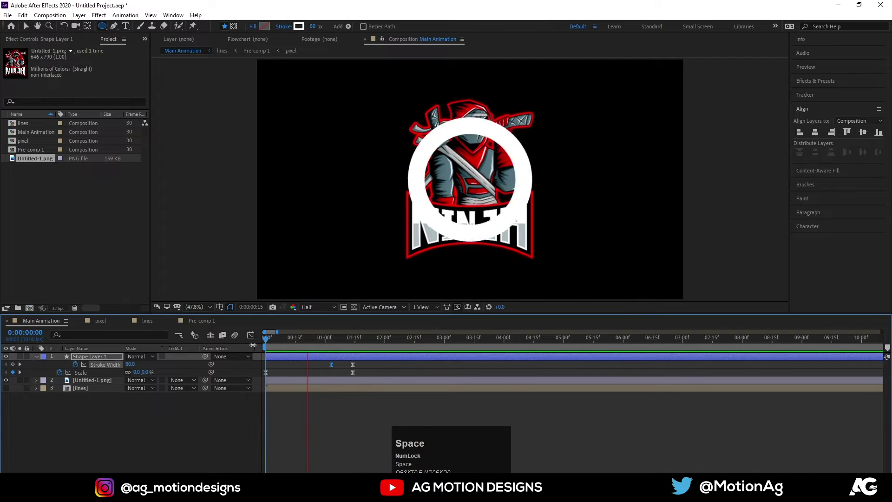
# - Make two duplicates of the growing ring, each starting later in the timeline
pyautogui.click(291, 364)
pyautogui.press('ctrl+d')
pyautogui.moveTo(288, 361); pyautogui.dragTo(309, 364)
pyautogui.press('space')
pyautogui.press('ctrl+d')
pyautogui.moveTo(308, 360); pyautogui.dragTo(267, 29)
pyautogui.press('Return')
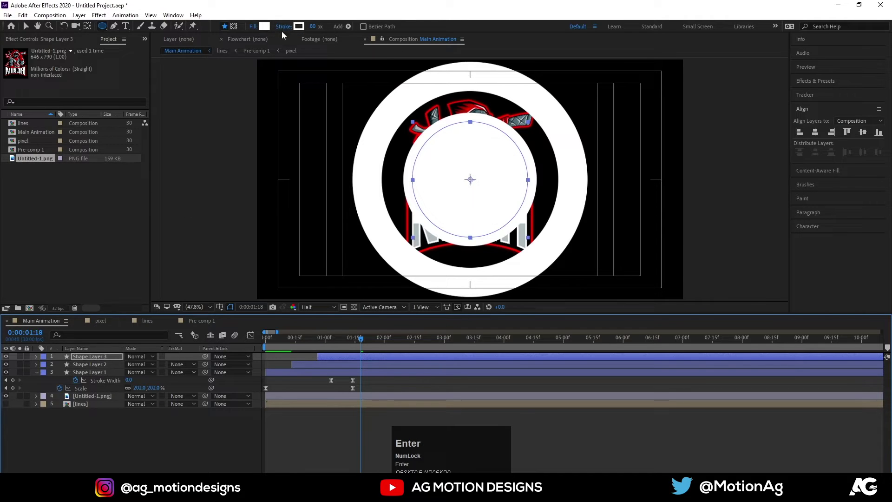
# - Turn the newest copy into a solid white filled circle with no stroke and duplicate it
pyautogui.click(284, 32)
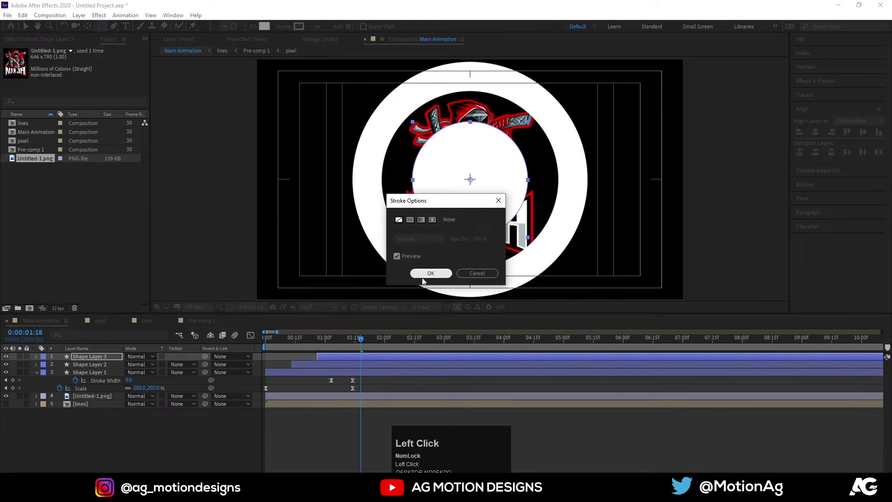
pyautogui.press('space')
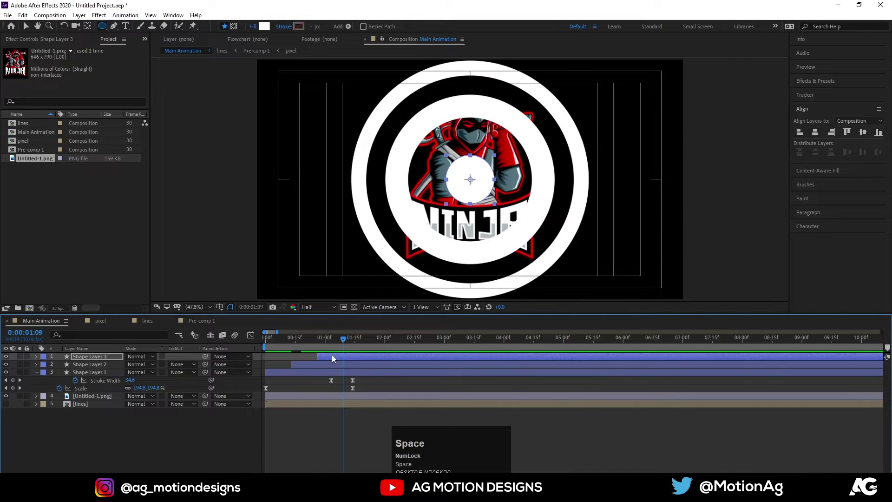
pyautogui.press('space')
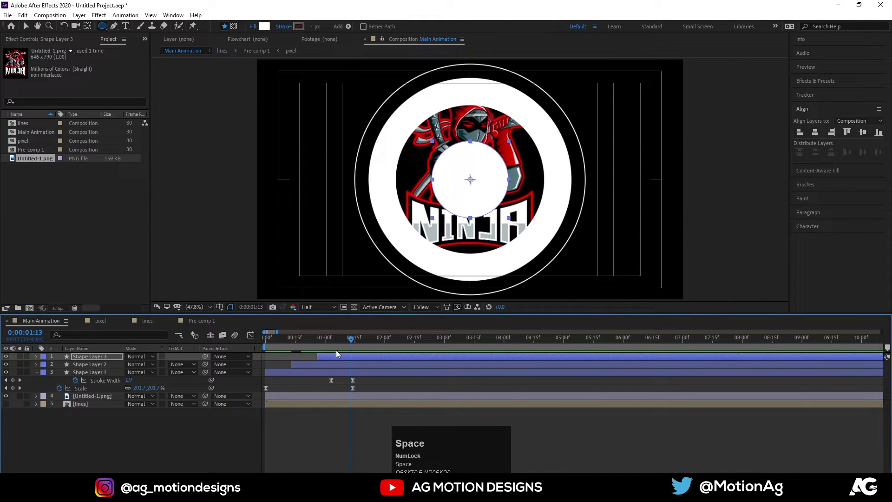
pyautogui.click(321, 341)
pyautogui.press('space')
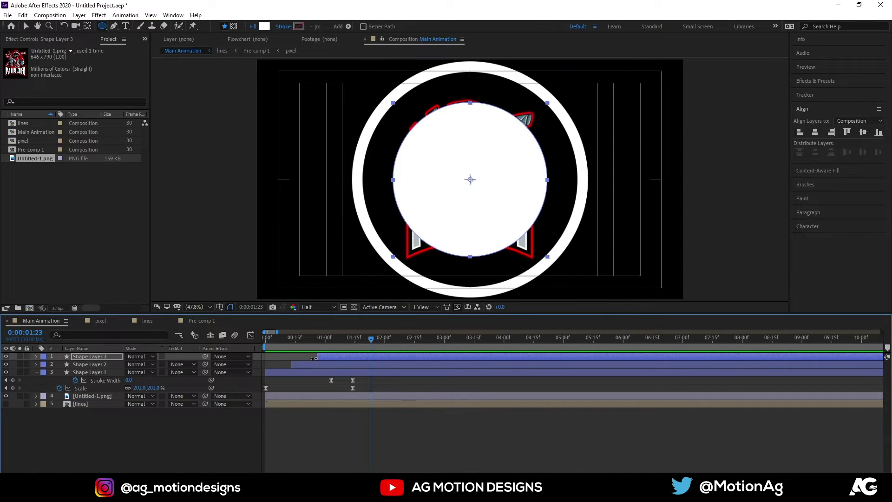
pyautogui.moveTo(318, 346); pyautogui.dragTo(355, 356)
pyautogui.press('ctrl+d')
pyautogui.click(106, 362)
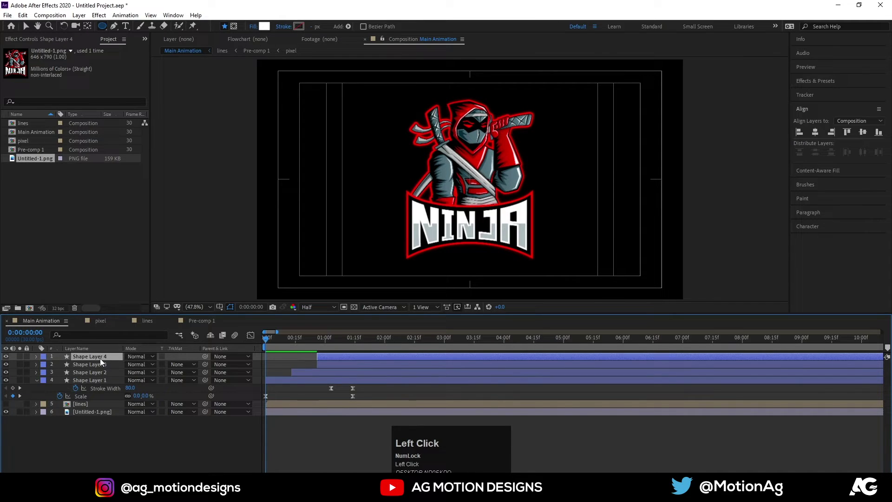
# - Rename the top circle layer to 'for logo'
pyautogui.press('Return')
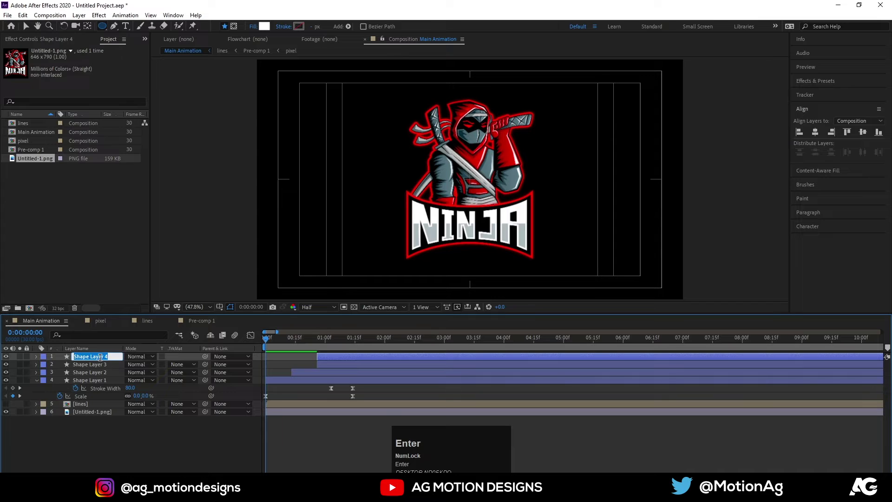
pyautogui.write('for')
pyautogui.press('space')
pyautogui.write('logo')
pyautogui.press('Return')
# - Pre-compose the other ring layers as 'mask' and set lines' Track Matte to Alpha
pyautogui.click(95, 365)
pyautogui.press('ctrl+shift+c')
pyautogui.write('mask')
pyautogui.press('Return')
pyautogui.click(82, 374)
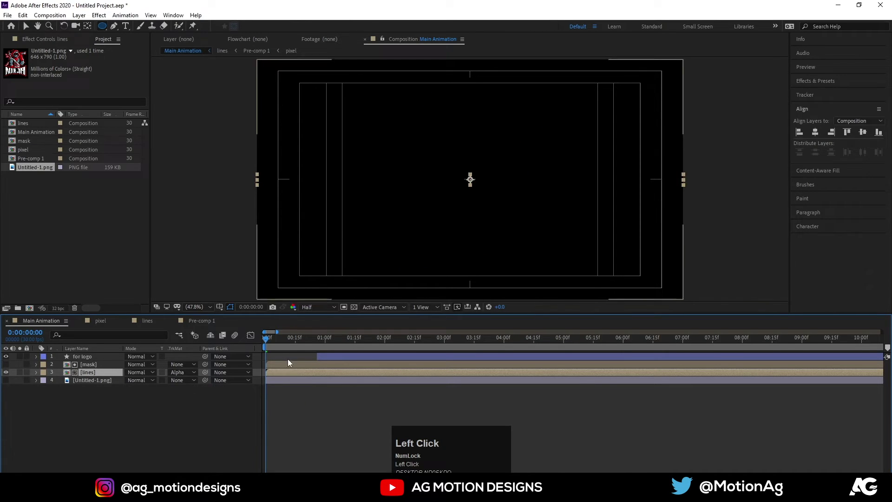
# - Preview and scrub the squares appearing through the expanding rings
pyautogui.press('space')
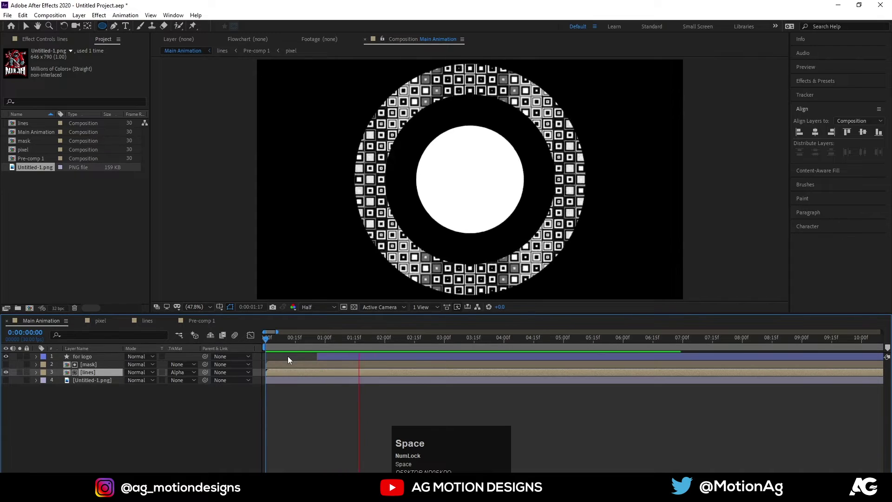
pyautogui.press('space')
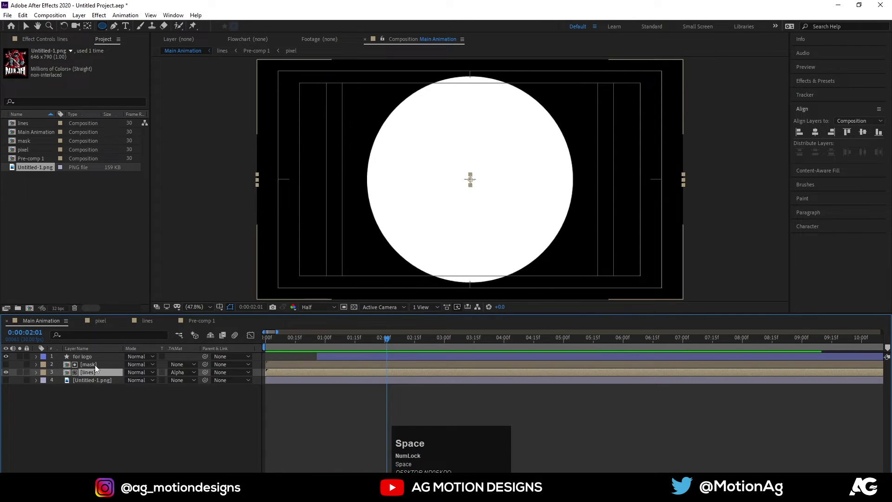
pyautogui.moveTo(99, 368); pyautogui.dragTo(186, 371)
pyautogui.press('space')
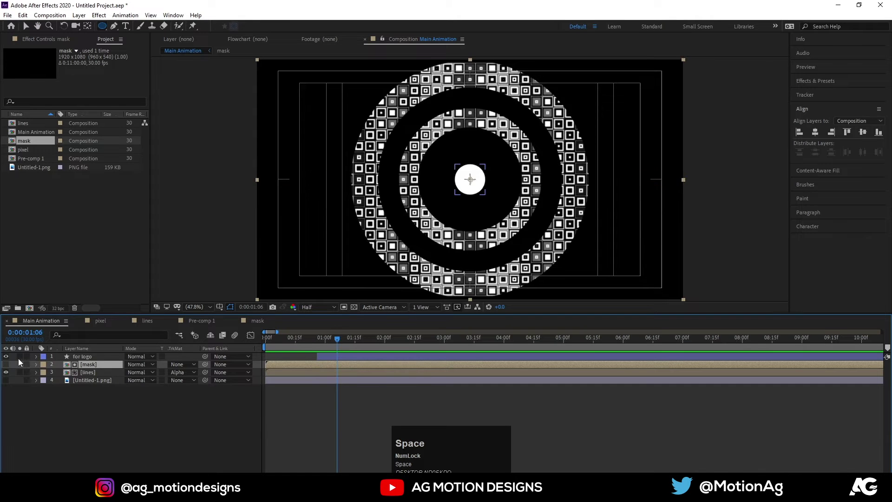
pyautogui.click(10, 359)
pyautogui.press('space')
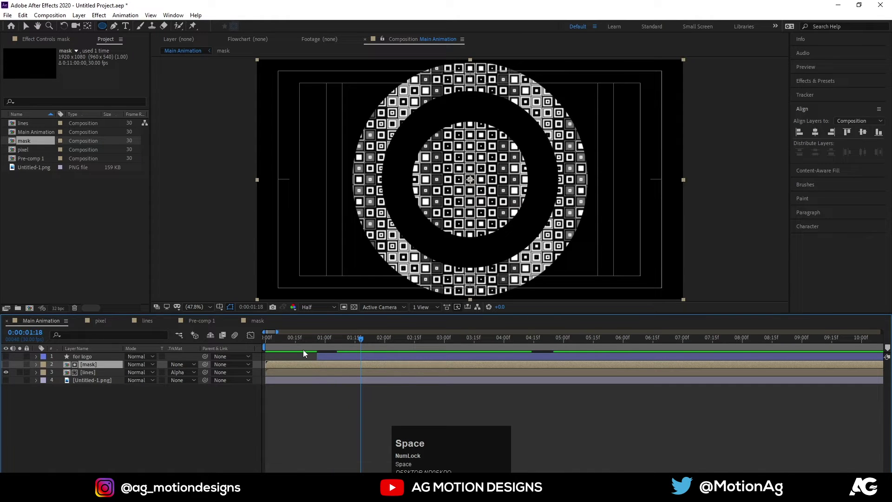
pyautogui.moveTo(316, 348); pyautogui.dragTo(104, 360)
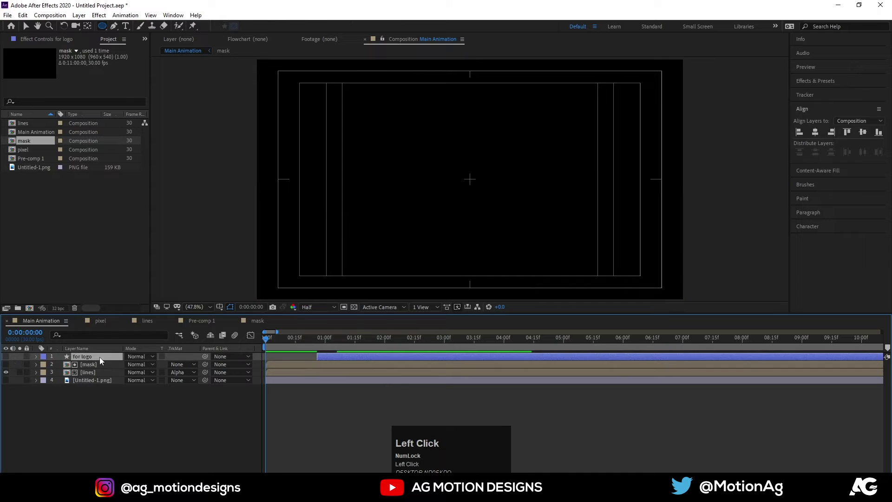
# - Move mask and lines above for logo, pre-compose them as 'FILL', then undo it
pyautogui.press('[')
pyautogui.moveTo(96, 360); pyautogui.dragTo(95, 367)
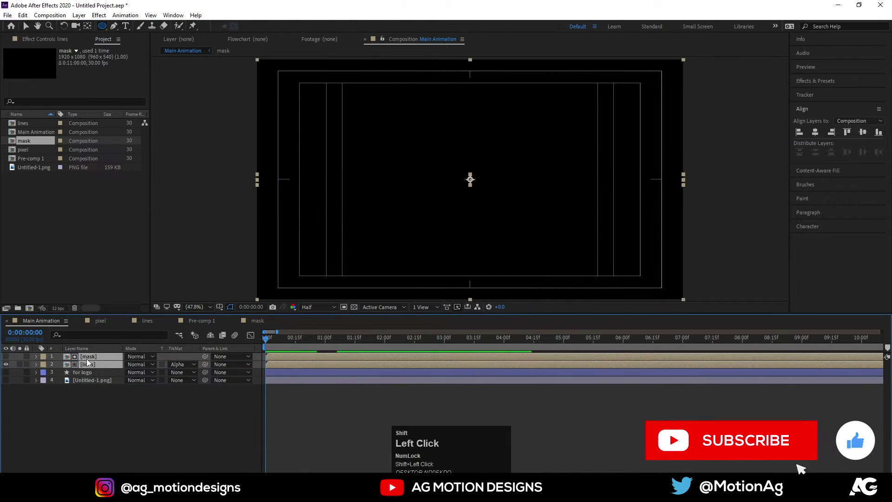
pyautogui.press('ctrl+shift+c')
pyautogui.press('f')
pyautogui.write('FILL')
pyautogui.press('Return')
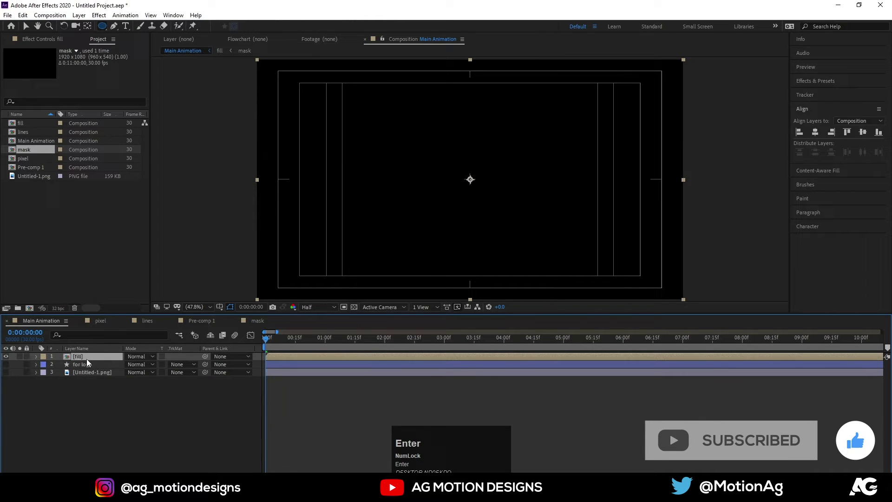
pyautogui.press('ctrl+z')
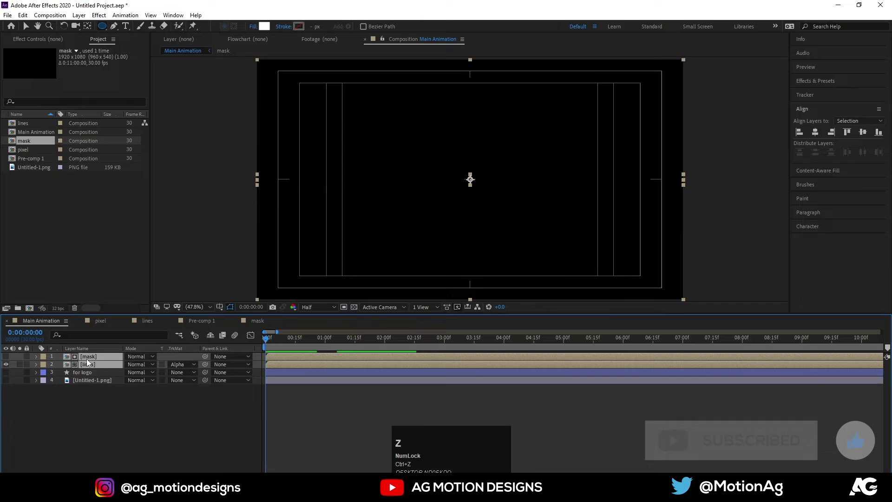
# - Pre-compose mask and lines as 'mask2' and alpha-matte the ninja logo beneath it
pyautogui.press('ctrl+shift+c')
pyautogui.write('mask2')
pyautogui.press('Return')
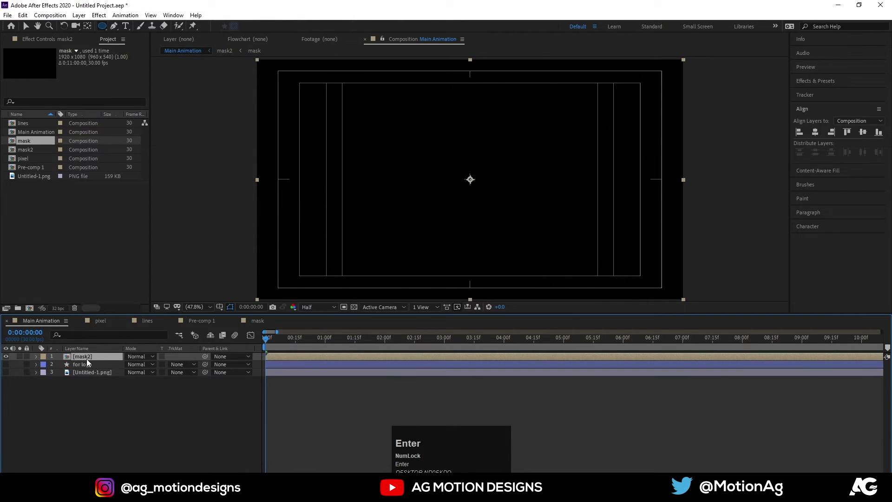
pyautogui.moveTo(12, 375); pyautogui.dragTo(171, 376)
pyautogui.press('space')
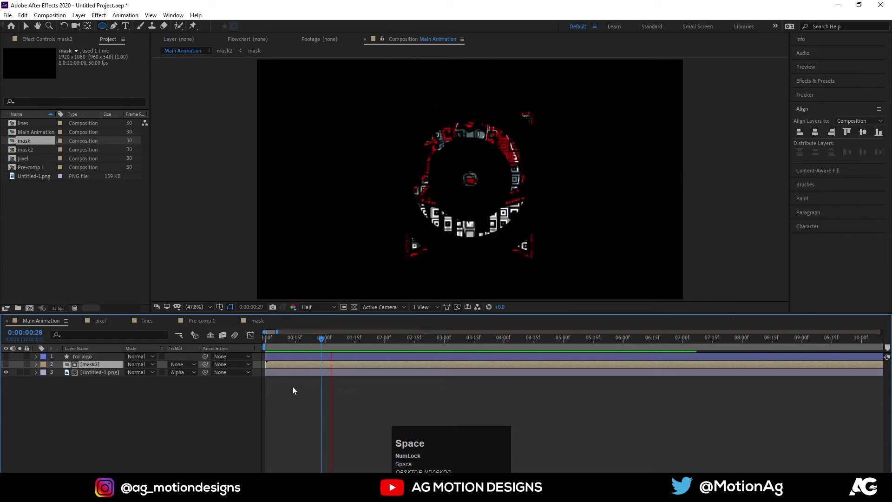
# - Duplicate the matted logo layers for a copy using 'for logo' as matte
pyautogui.click(290, 346)
pyautogui.press('ctrl+d')
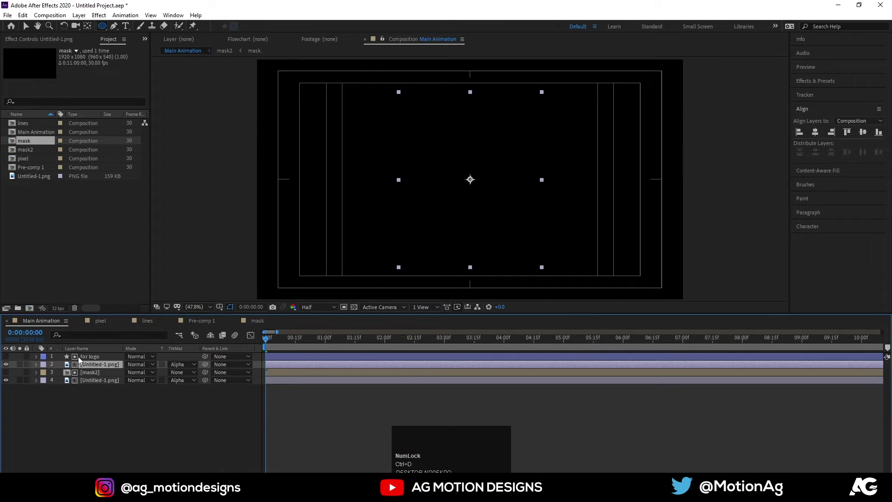
# - Pre-compose 'for logo' with its matted logo layer as 'final logo'
pyautogui.click(87, 359)
pyautogui.press('ctrl+shift+c')
pyautogui.write('fina')
pyautogui.press('space')
pyautogui.write('logo')
pyautogui.press('Return')
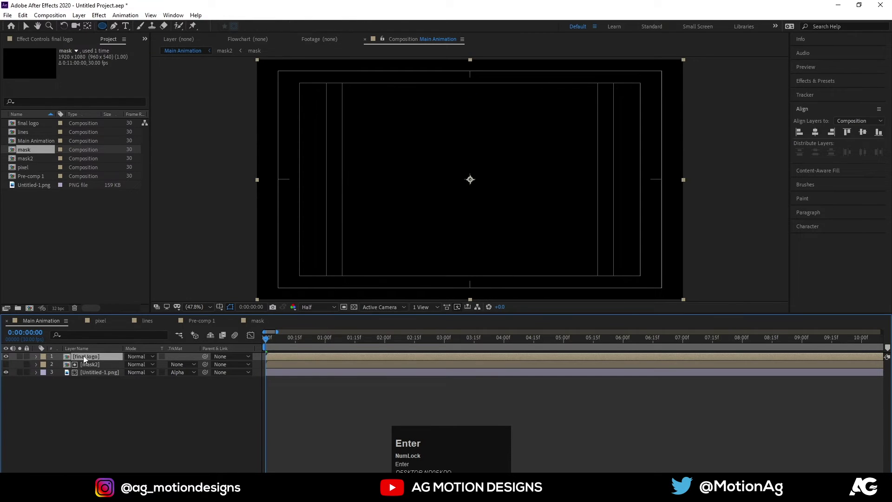
# - Pre-compose mask2 with its matted logo as 'pixels', then enter the final logo comp
pyautogui.click(92, 366)
pyautogui.press('ctrl+shift+c')
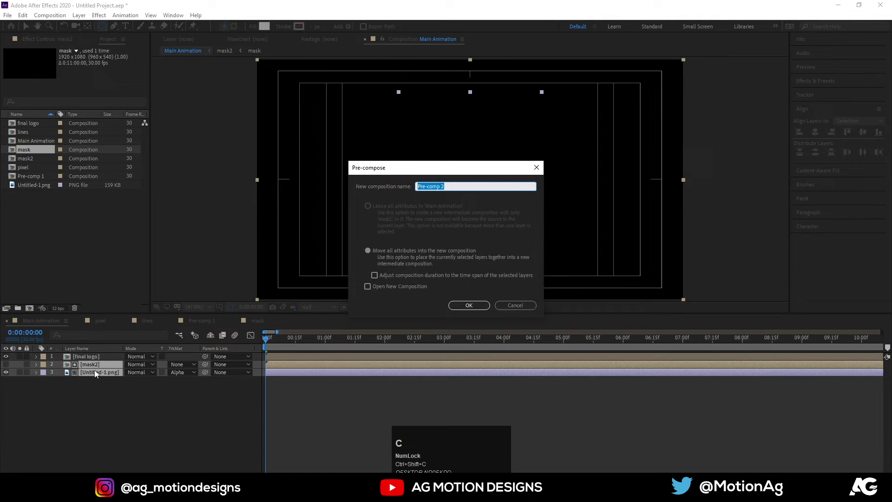
pyautogui.write('pixels')
pyautogui.press('Return')
pyautogui.click(91, 361)
pyautogui.press('space')
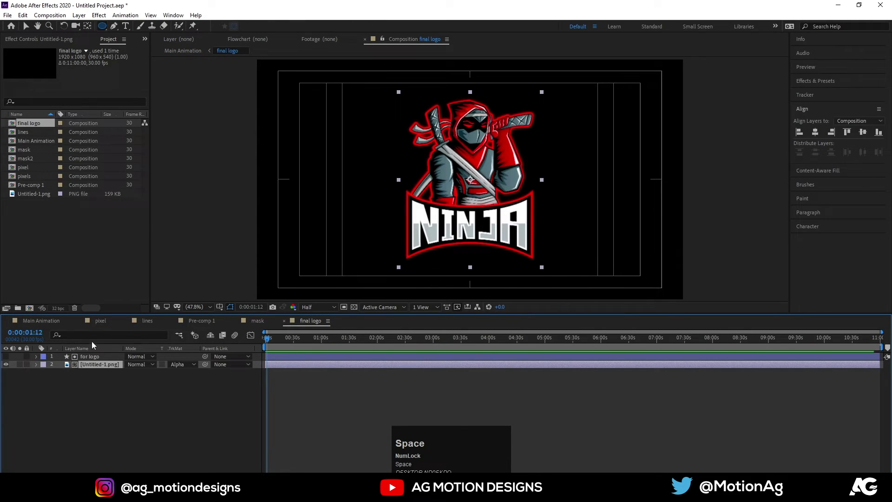
# - Check the pixels comp, return to Main Animation and preview its two precomps
pyautogui.click(52, 323)
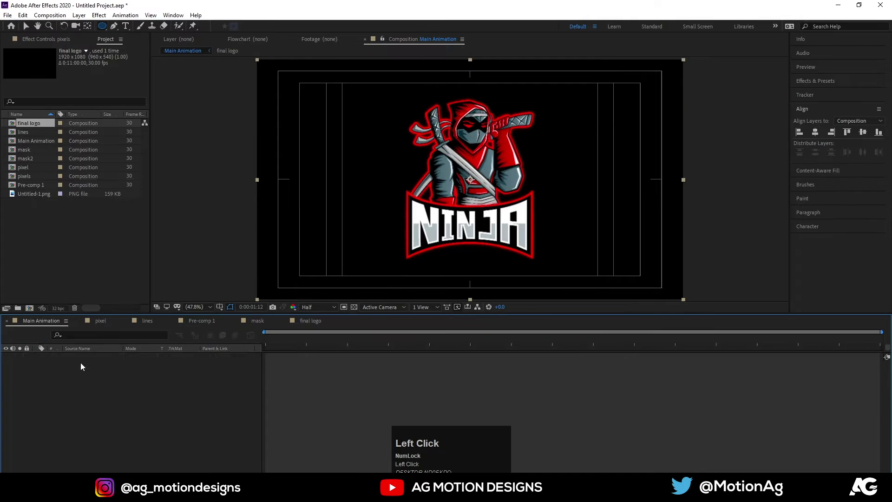
pyautogui.press('space')
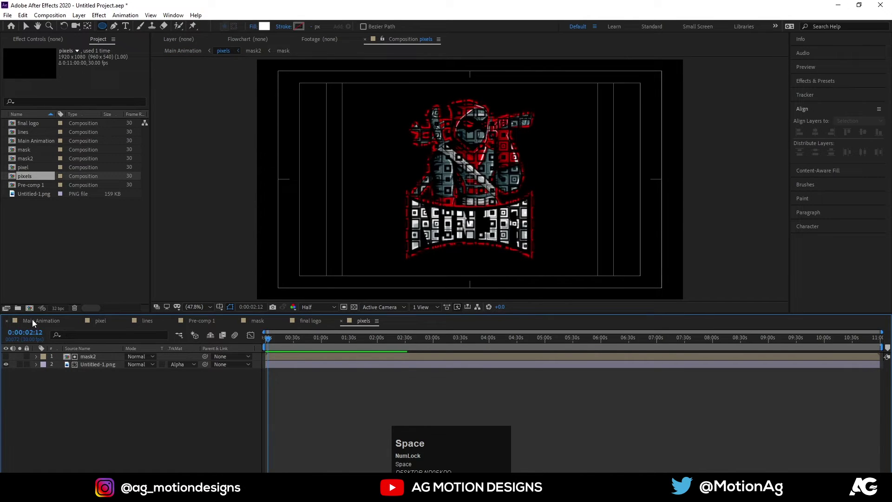
pyautogui.click(36, 322)
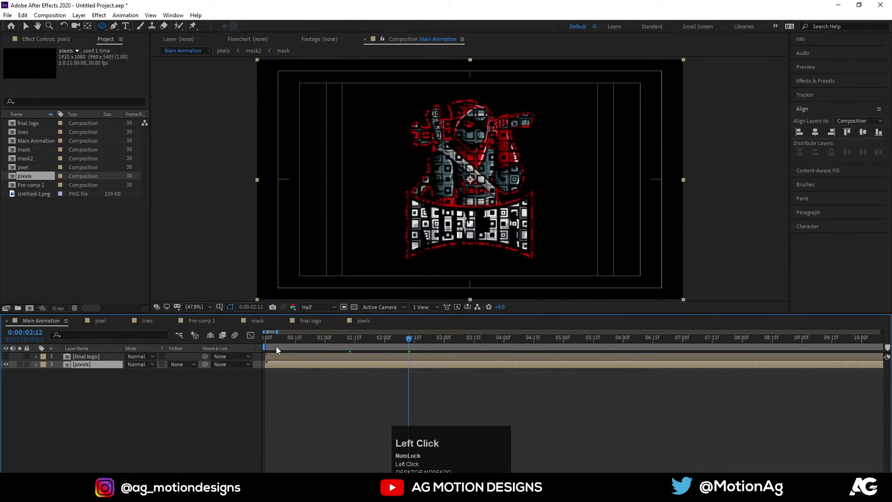
pyautogui.press('space')
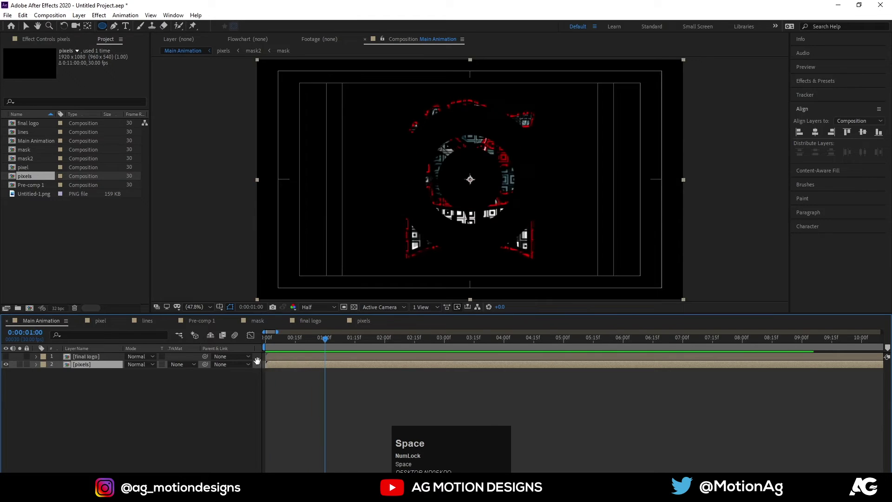
pyautogui.click(283, 345)
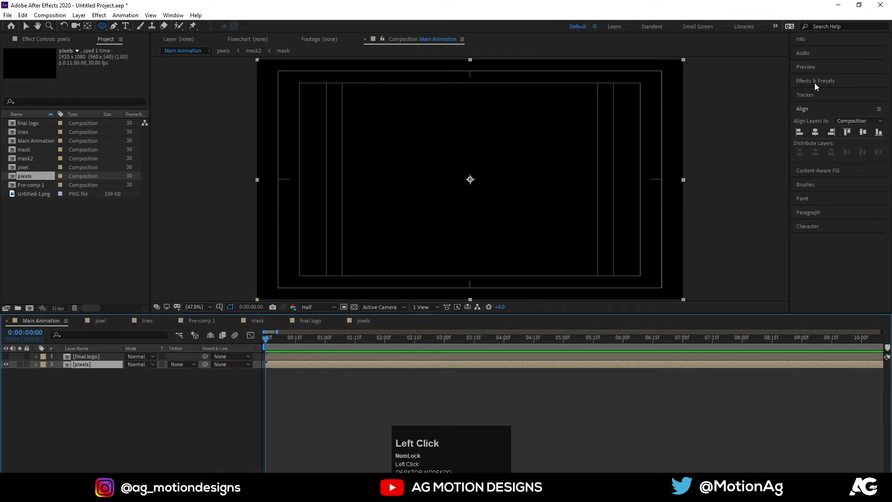
# - Add a Fill effect to the pixels layer, leaving it red
pyautogui.press('ctrl+a')
pyautogui.press('f')
pyautogui.click(829, 155)
pyautogui.press('space')
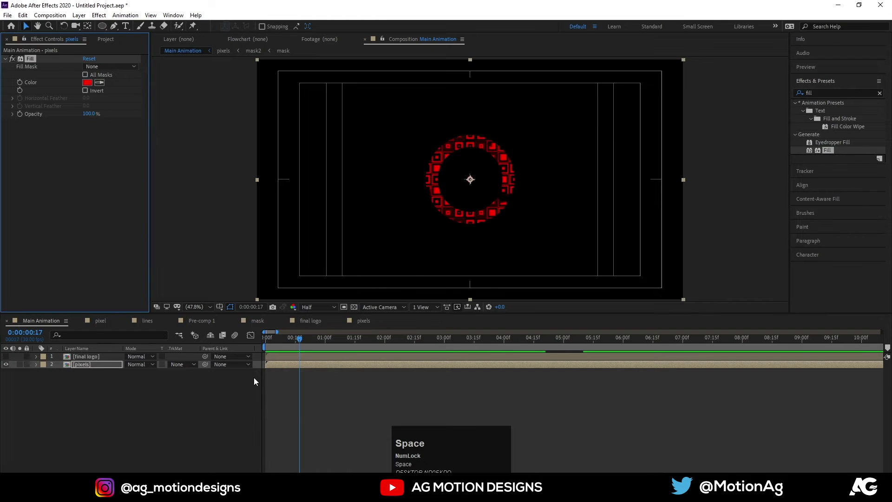
# - Duplicate the red pixels layer, start the copy a few frames later and fill it green
pyautogui.click(83, 369)
pyautogui.press('ctrl+d')
pyautogui.click(272, 348)
pyautogui.press('=')
pyautogui.write('==')
pyautogui.press('space')
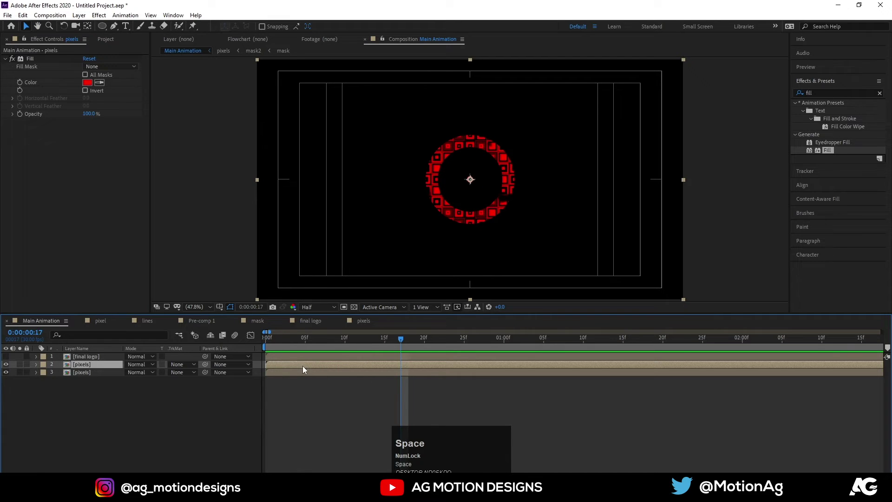
pyautogui.press('[')
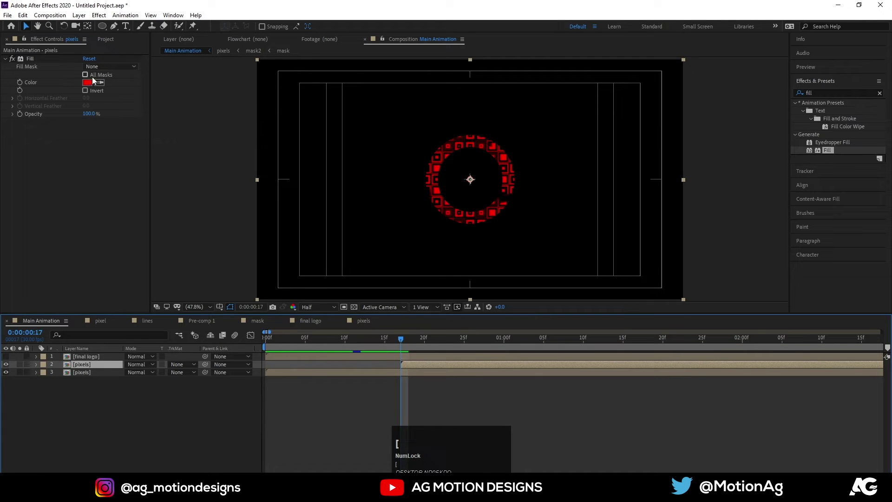
pyautogui.click(92, 86)
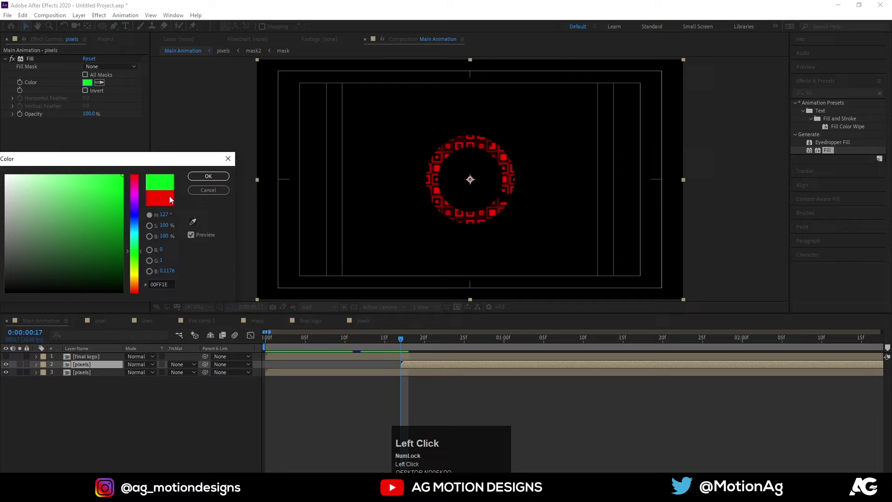
pyautogui.press('space')
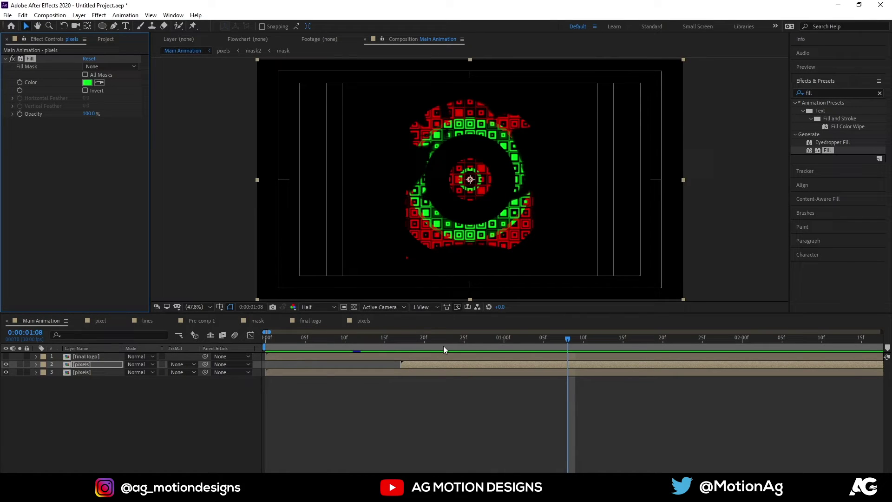
# - Duplicate the green copy, start it later still, fill it blue and preview
pyautogui.click(499, 366)
pyautogui.press('ctrl+d')
pyautogui.press('[')
pyautogui.click(91, 87)
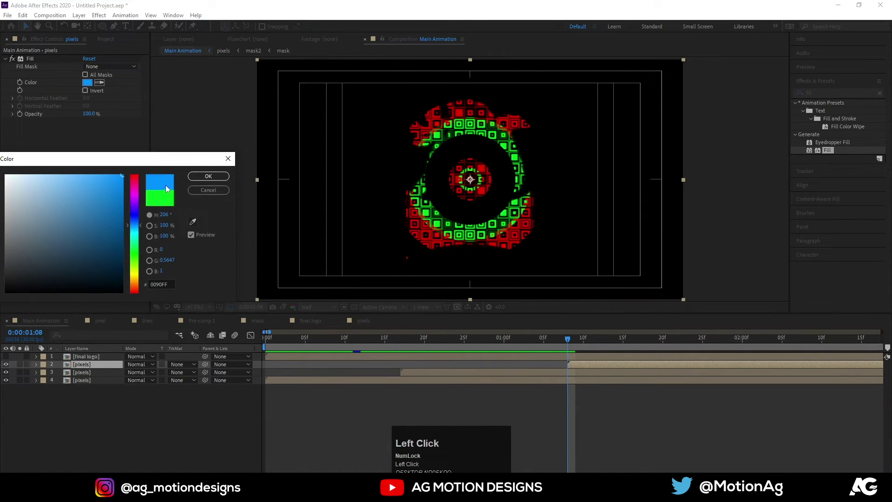
pyautogui.press('space')
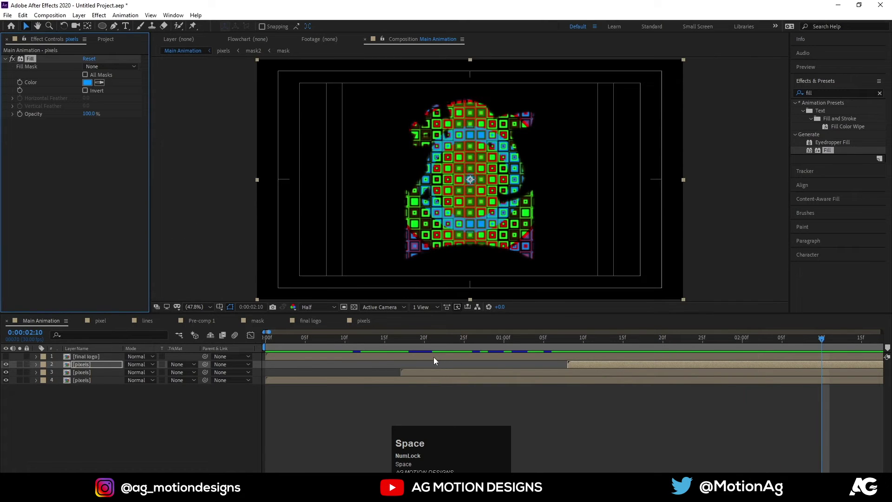
pyautogui.click(400, 344)
pyautogui.press('space')
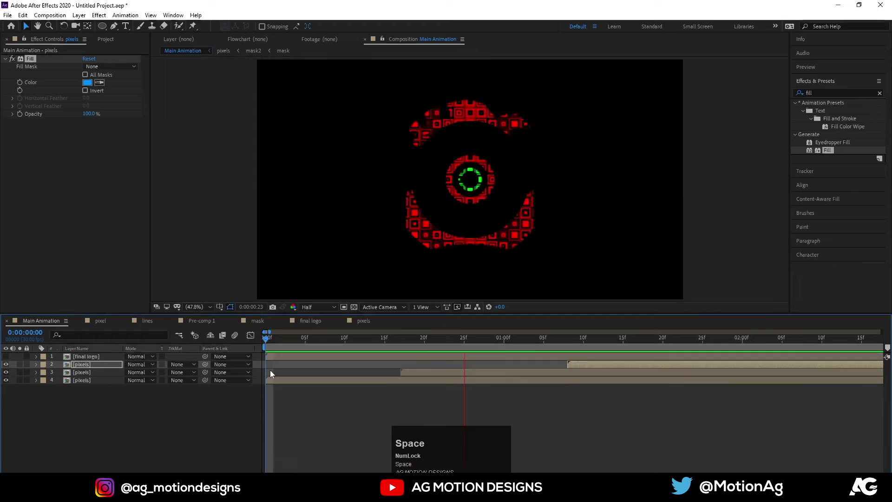
# - Retime final logo to begin after the three staggered pixel copies and preview
pyautogui.click(642, 357)
pyautogui.press('[')
pyautogui.doubleClick(11, 358)
pyautogui.press('space')
pyautogui.moveTo(688, 358); pyautogui.dragTo(142, 355)
pyautogui.press('space')
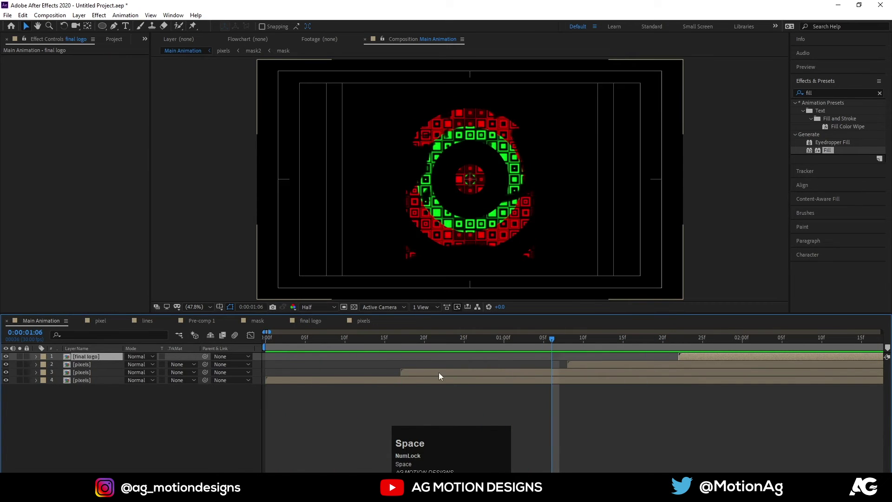
pyautogui.moveTo(444, 378); pyautogui.dragTo(539, 366)
pyautogui.press('space')
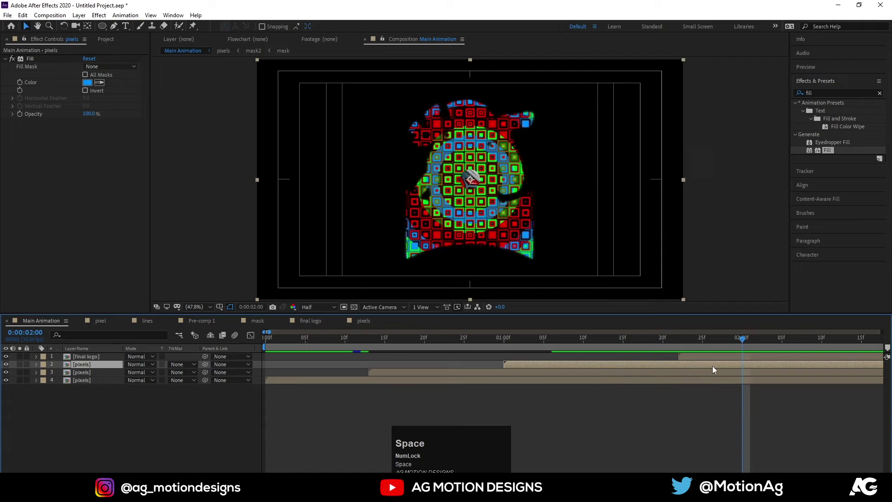
# - In final logo, add Turbulent Displace (amount 106) to roughen the ring mask's edges
pyautogui.click(695, 360)
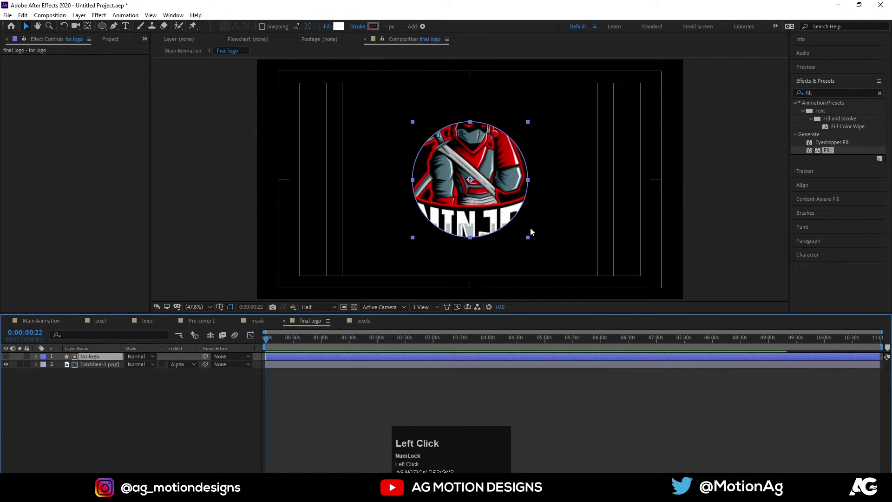
pyautogui.press('ctrl+a')
pyautogui.write('tur')
pyautogui.click(833, 185)
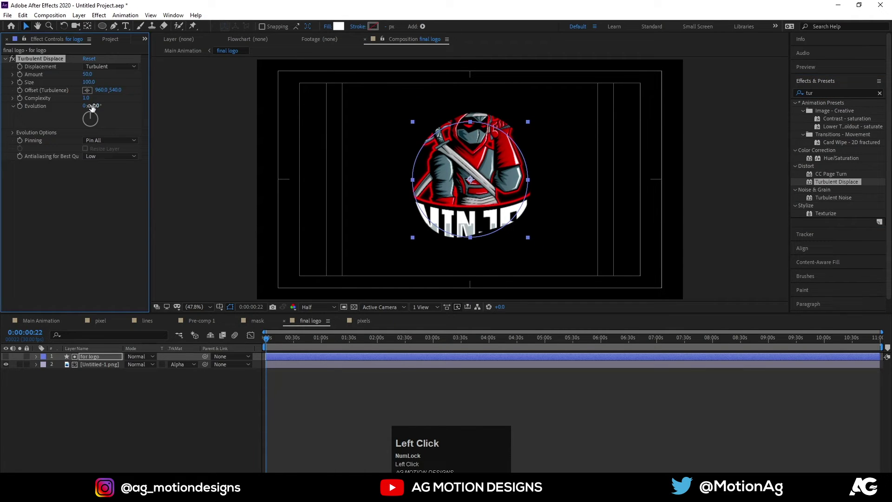
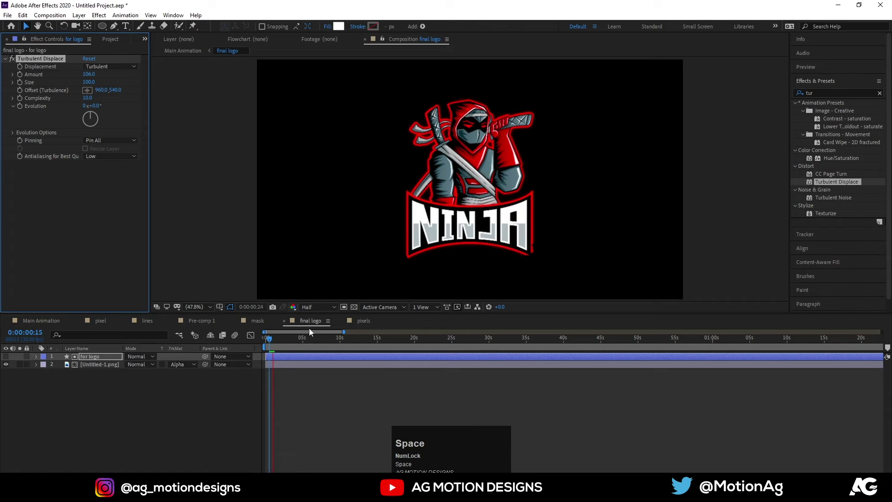
# - Keyframe the ring's Scale from 0 growing upward, retime the keys later and preview
pyautogui.press('u')
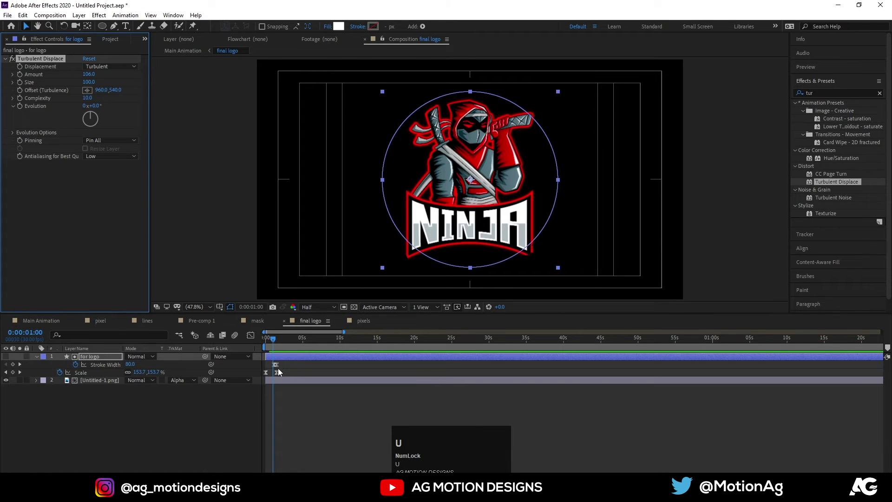
pyautogui.click(273, 346)
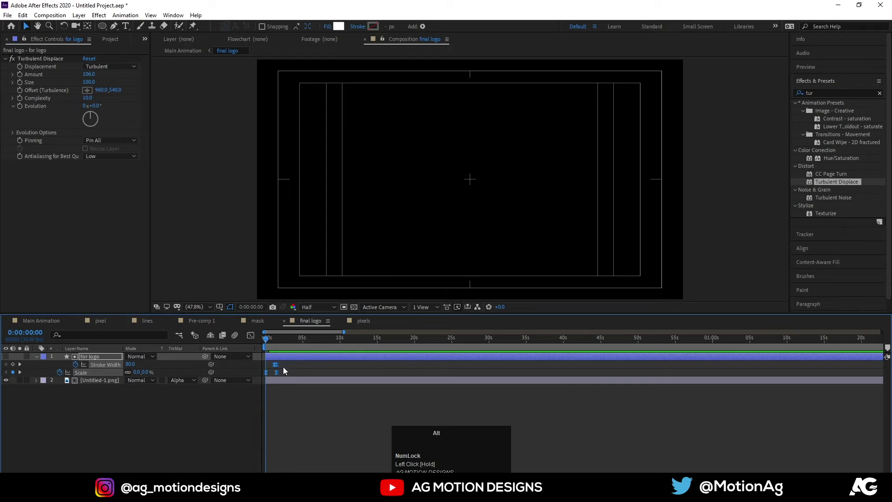
pyautogui.click(280, 366)
pyautogui.press('space')
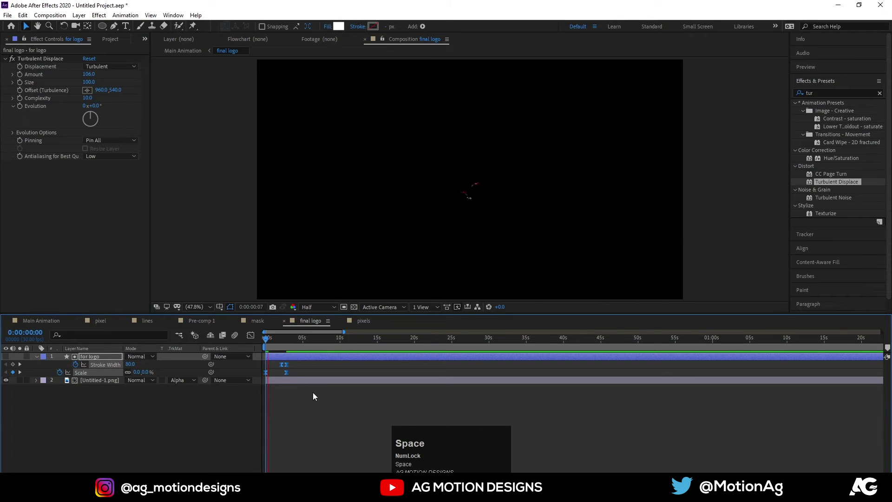
pyautogui.write('==')
pyautogui.click(274, 345)
pyautogui.click(353, 367)
pyautogui.press('space')
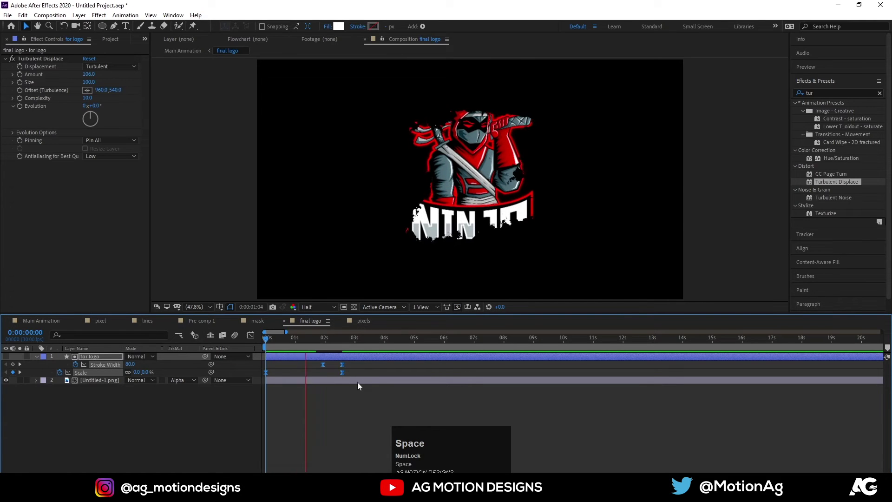
# - Return to Main Animation and preview the pixel squares giving way to the ninja logo
pyautogui.click(301, 349)
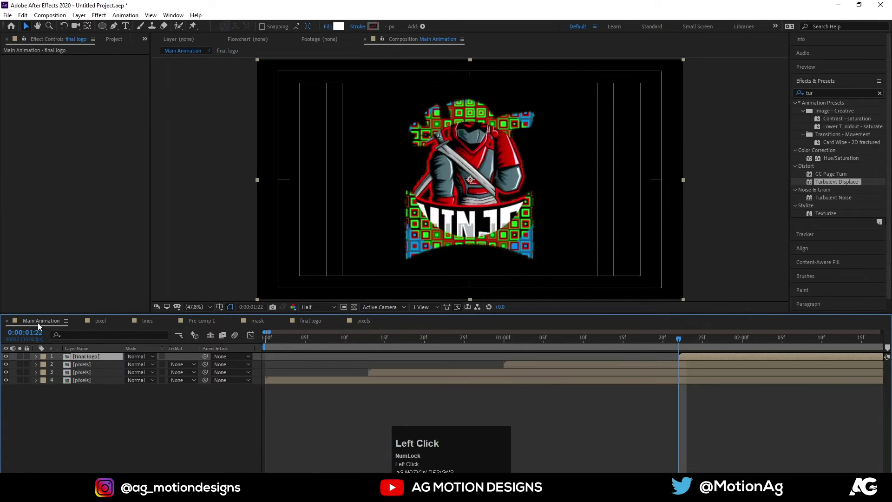
pyautogui.press('space')
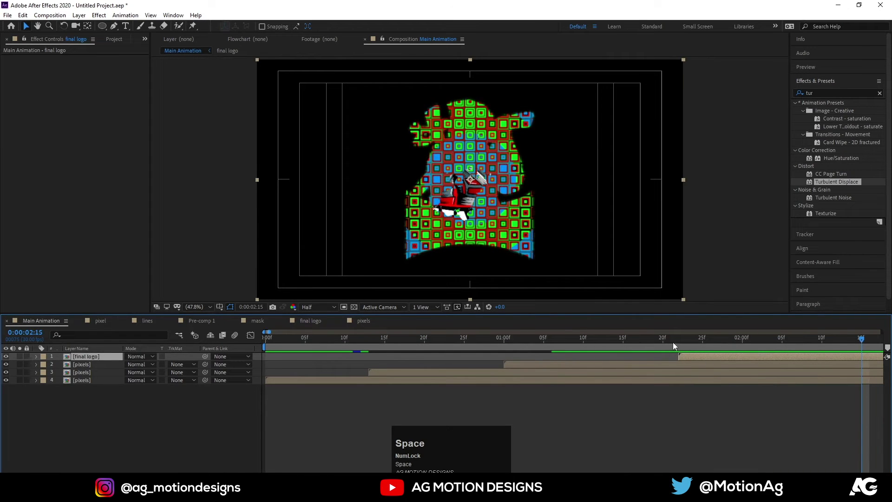
pyautogui.press('space')
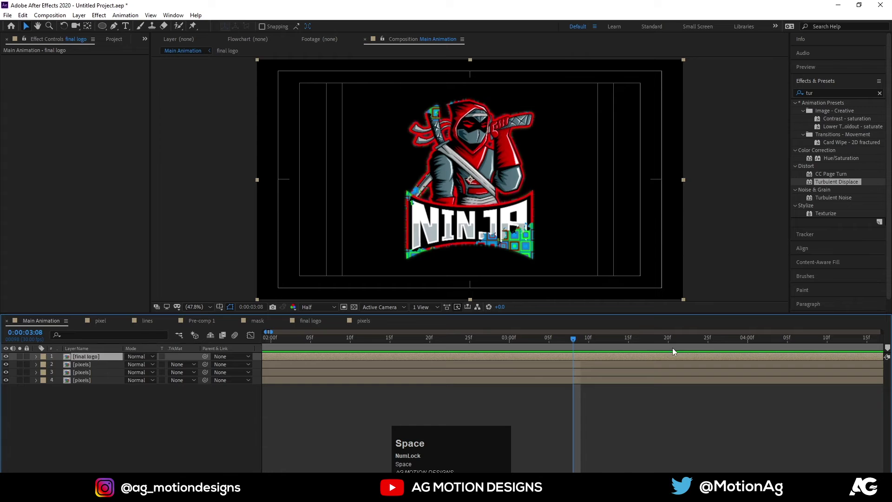
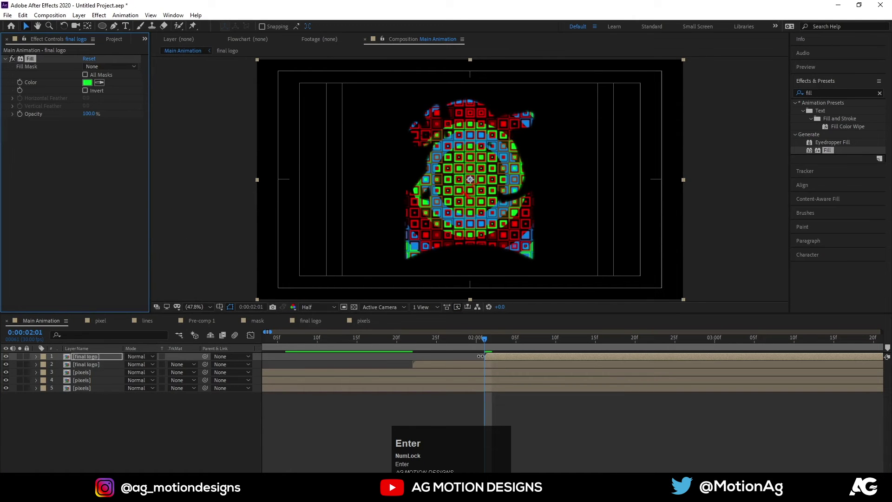
# - Duplicate the green-filled logo copy and give the new copy a different fill colour
pyautogui.click(497, 362)
pyautogui.press('ctrl+d')
pyautogui.moveTo(499, 360); pyautogui.dragTo(92, 85)
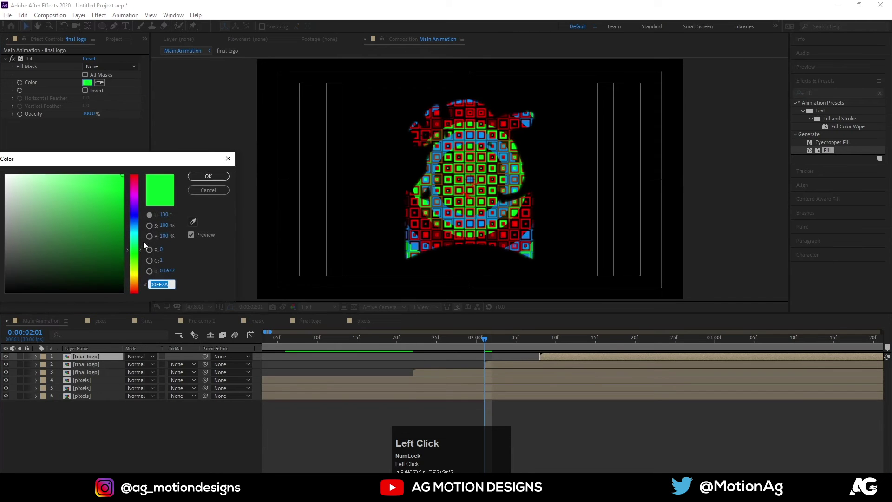
pyautogui.press('Return')
pyautogui.press('space')
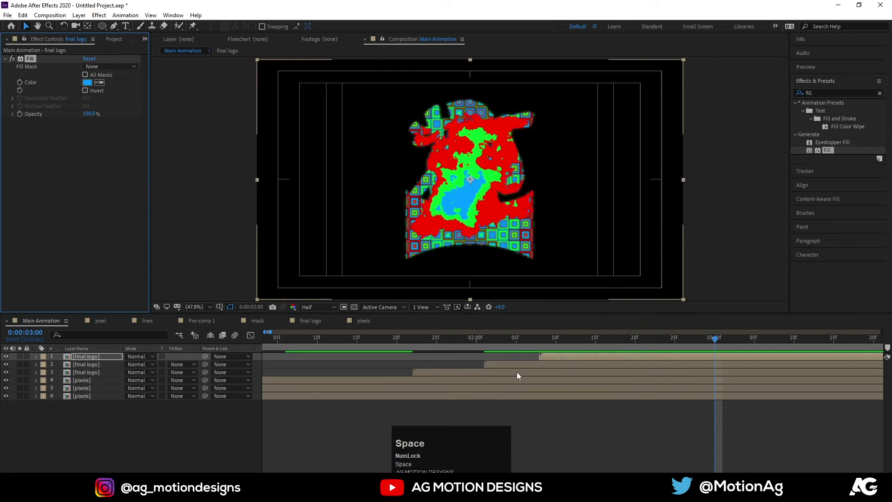
# - Duplicate again, start that copy later, recolour its fill and preview the flashing reveal
pyautogui.click(559, 359)
pyautogui.press('ctrl+d')
pyautogui.moveTo(567, 345); pyautogui.dragTo(593, 347)
pyautogui.press('[')
pyautogui.click(87, 405)
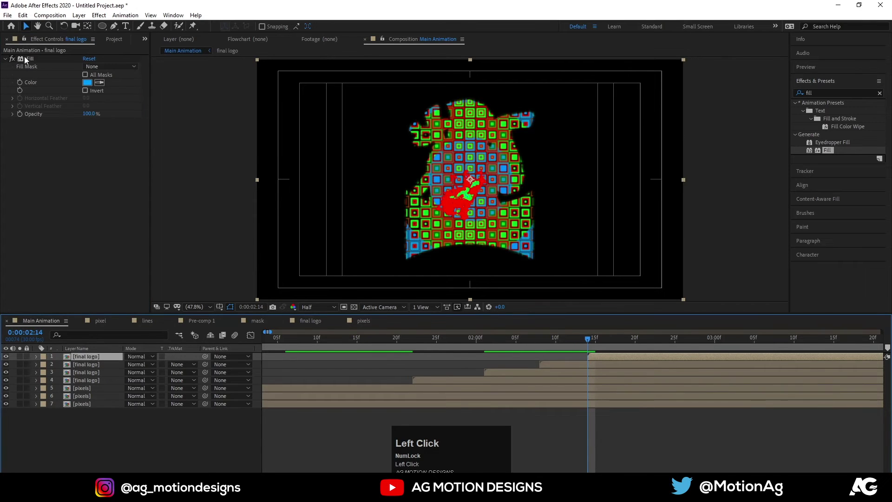
pyautogui.press('space')
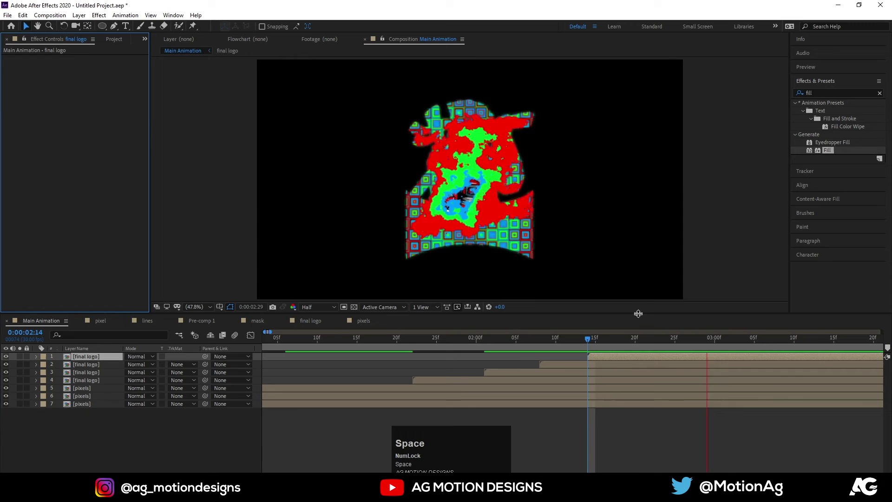
pyautogui.press('-')
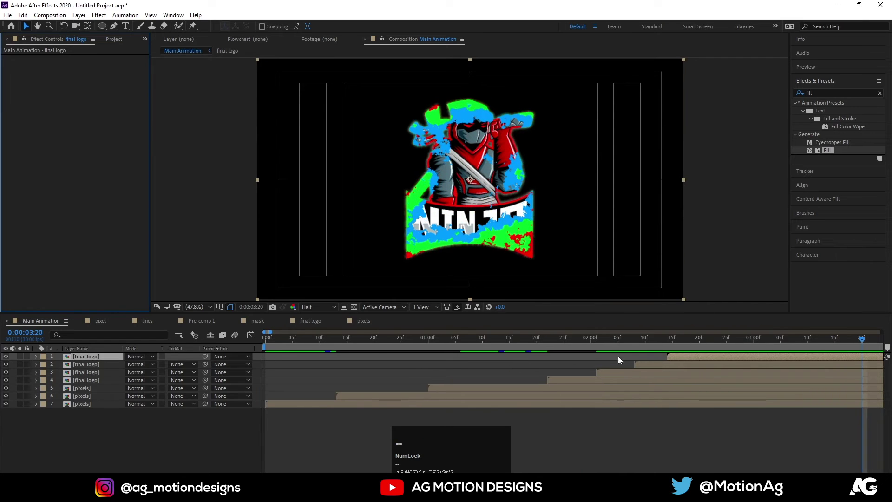
# - Duplicate a red pixels layer, move it above all logo layers, trim its start and preview
pyautogui.click(357, 410)
pyautogui.press('ctrl+d')
pyautogui.moveTo(90, 407); pyautogui.dragTo(673, 350)
pyautogui.press('[')
pyautogui.press('space')
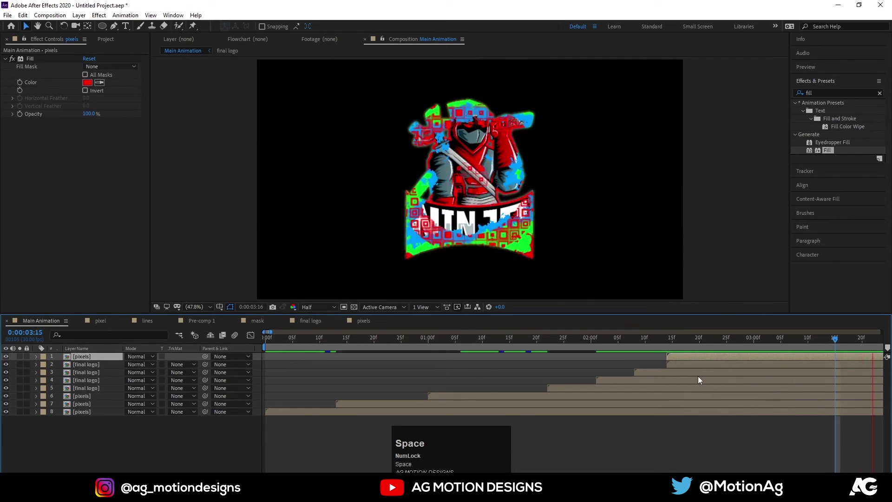
pyautogui.click(154, 362)
pyautogui.press('space')
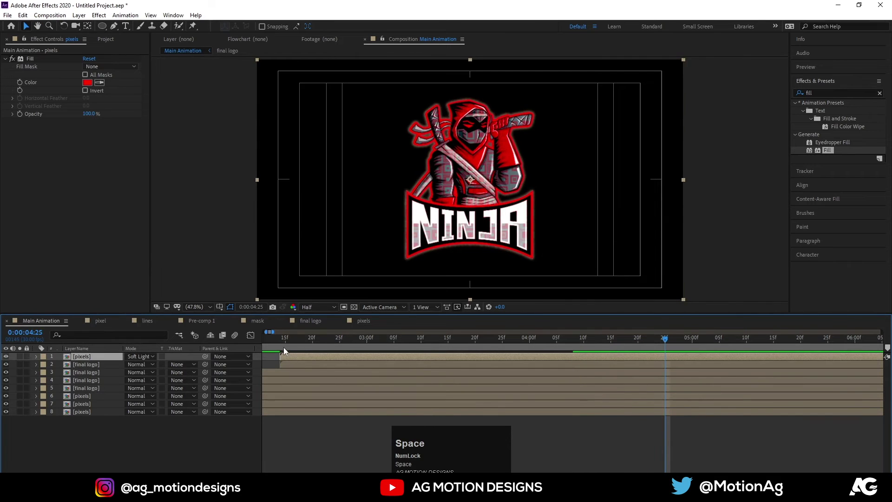
pyautogui.click(283, 346)
pyautogui.press('space')
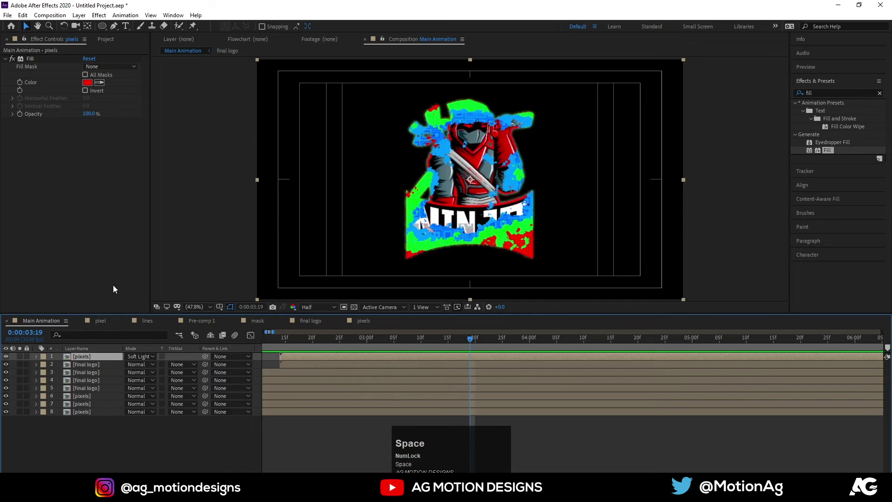
# - Set the top pixels copy's blending mode to Overlay and preview
pyautogui.click(146, 359)
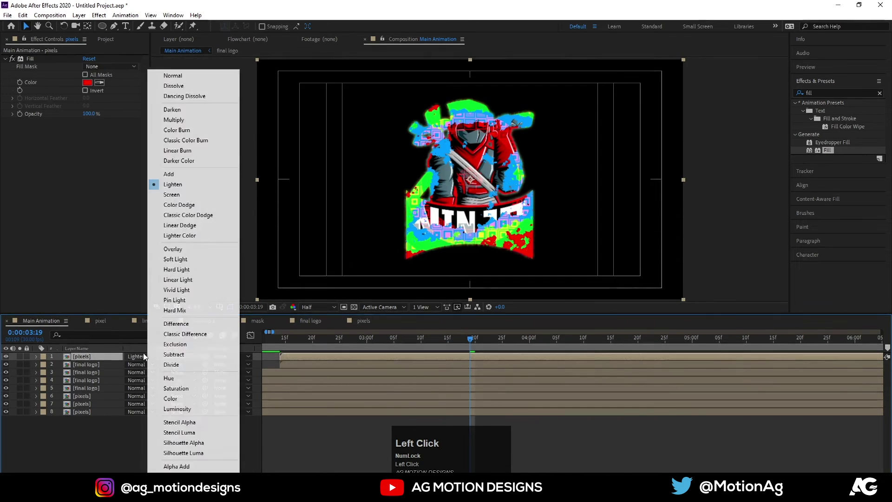
pyautogui.press('space')
pyautogui.click(279, 345)
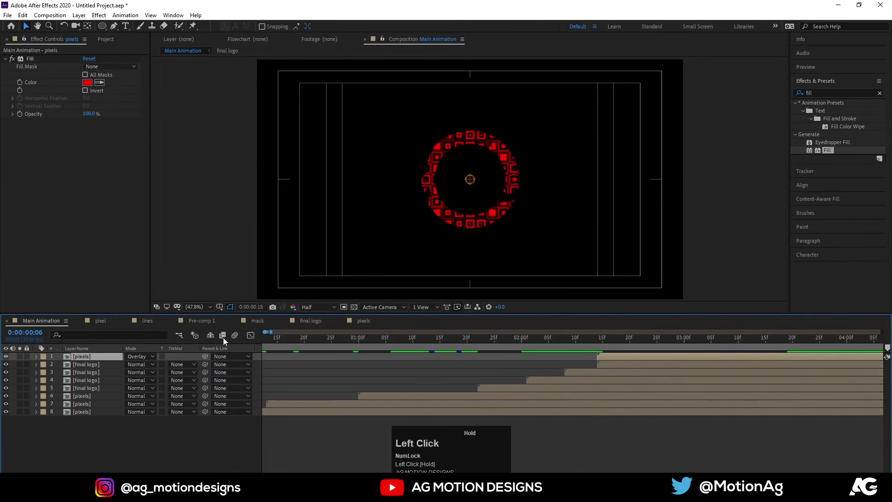
pyautogui.press('space')
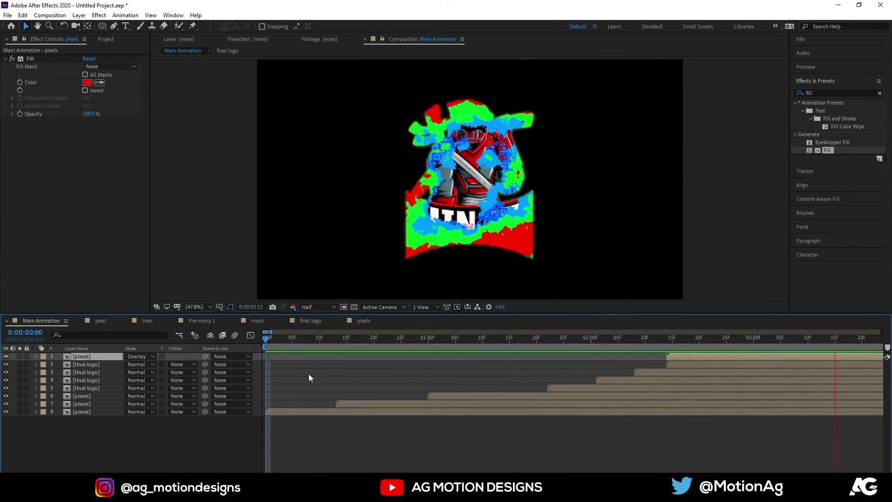
pyautogui.press('space')
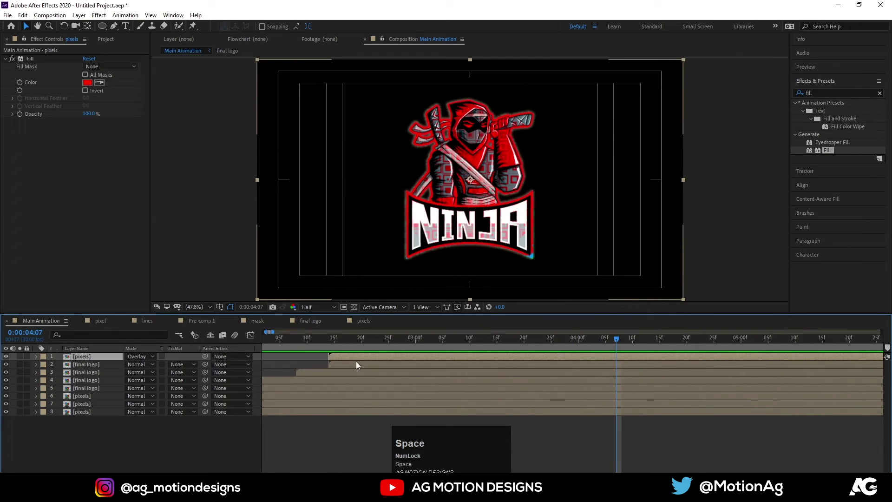
# - Make the pixels copy green, duplicate it twice with staggered start times and preview
pyautogui.doubleClick(360, 366)
pyautogui.press('ctrl+d')
pyautogui.moveTo(95, 366); pyautogui.dragTo(348, 367)
pyautogui.press('ctrl+d')
pyautogui.moveTo(345, 368); pyautogui.dragTo(200, 183)
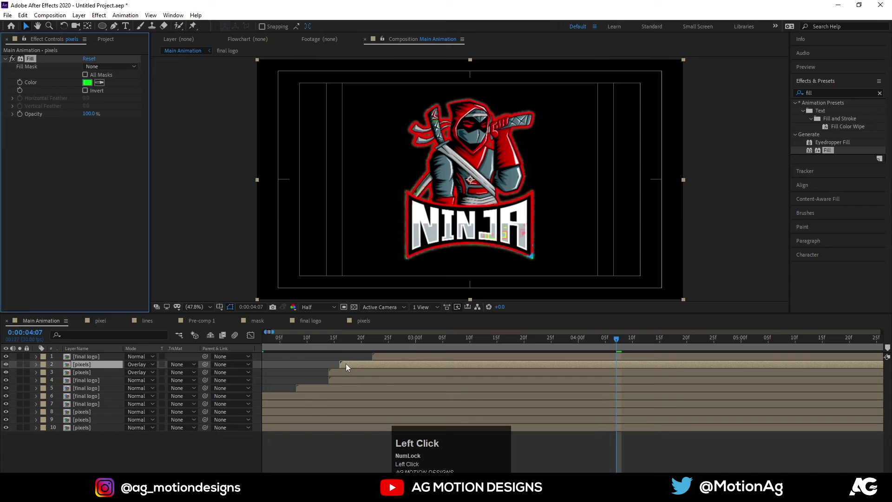
pyautogui.press('space')
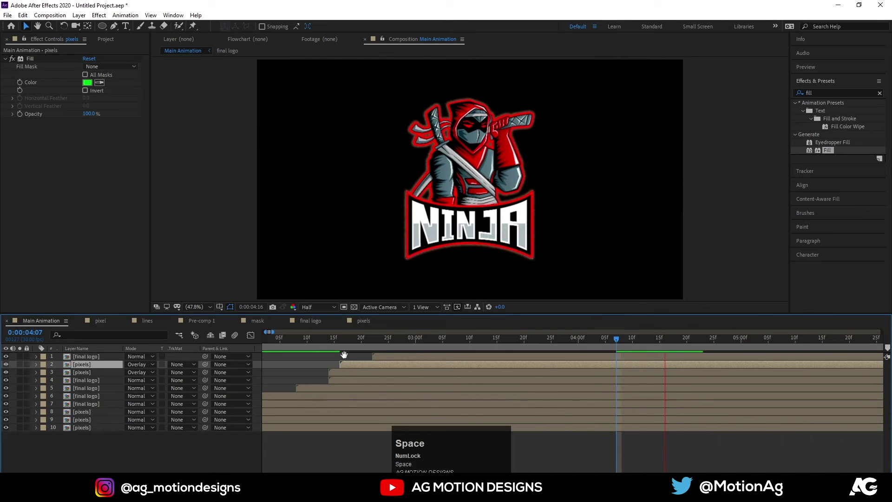
pyautogui.click(339, 350)
pyautogui.press('space')
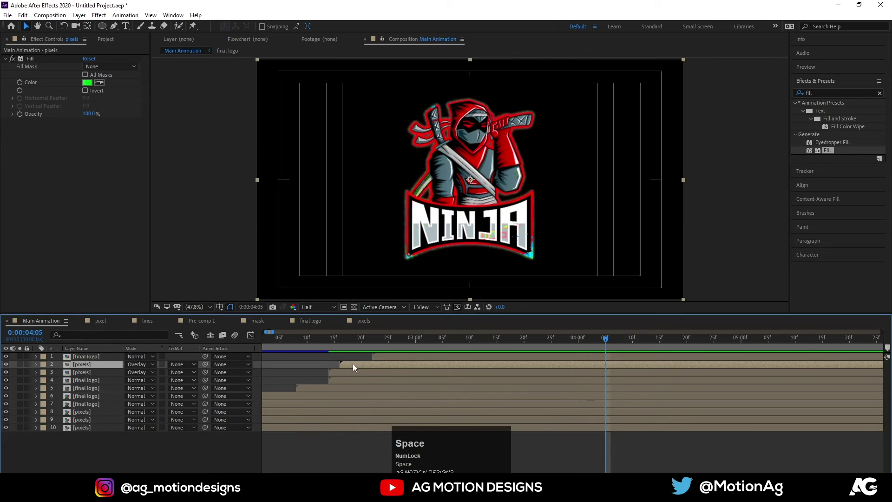
# - Duplicate and offset one more layer so final logo starts later, then preview the transition
pyautogui.click(358, 369)
pyautogui.press('ctrl+d')
pyautogui.moveTo(355, 370); pyautogui.dragTo(252, 362)
pyautogui.press('space')
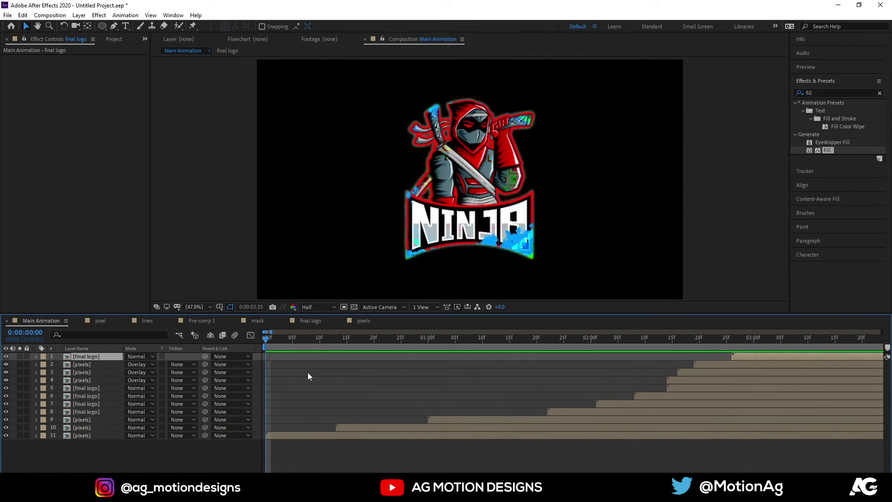
pyautogui.press('space')
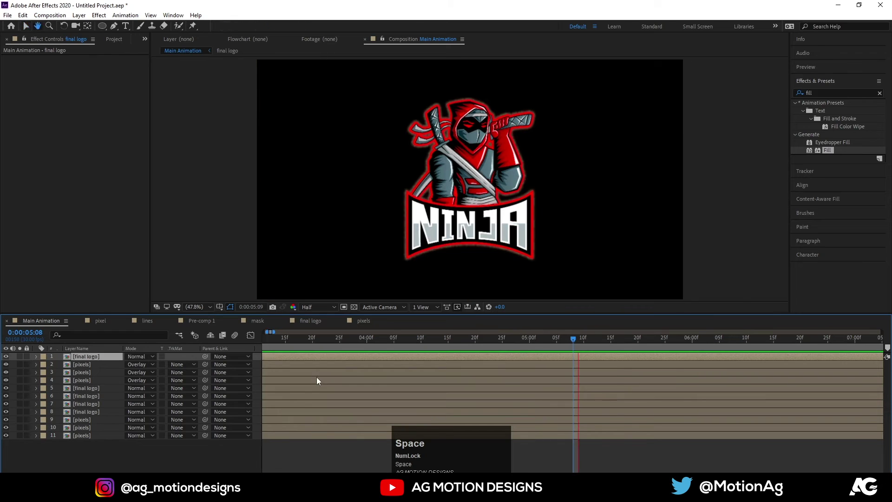
# - Bring the unmatted lines grid into Main Animation as the bottom background layer and preview
pyautogui.click(304, 452)
pyautogui.press('-')
pyautogui.click(301, 441)
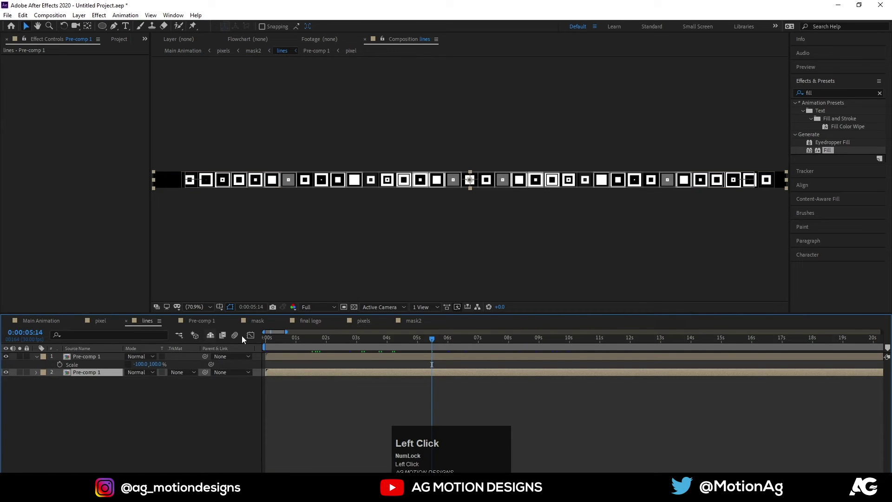
pyautogui.click(58, 323)
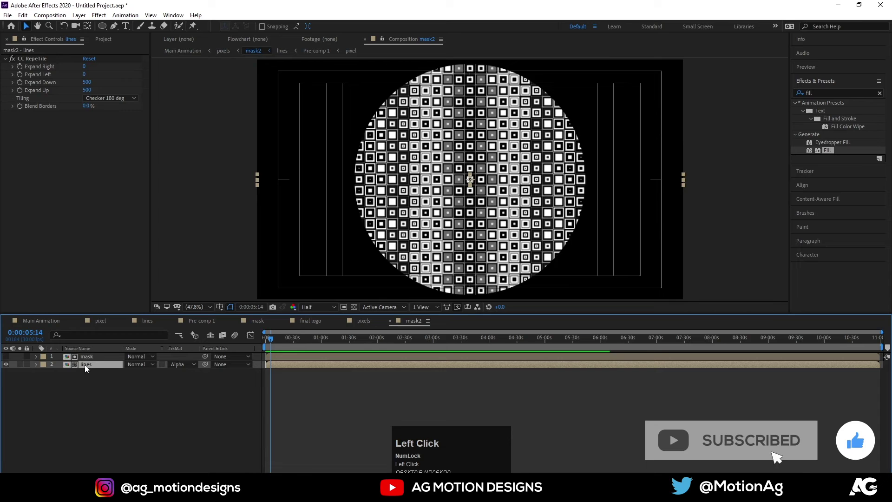
pyautogui.press('ctrl+c')
pyautogui.click(38, 323)
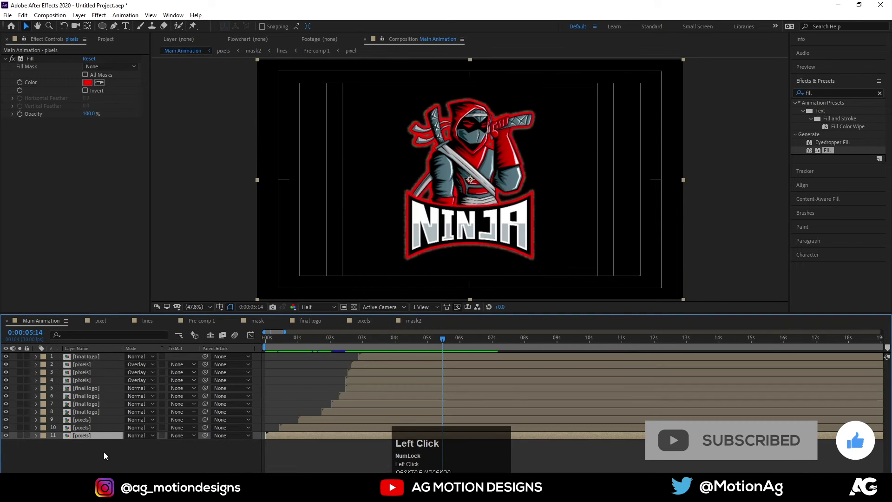
pyautogui.press('ctrl+v')
pyautogui.moveTo(109, 359); pyautogui.dragTo(238, 357)
pyautogui.press('space')
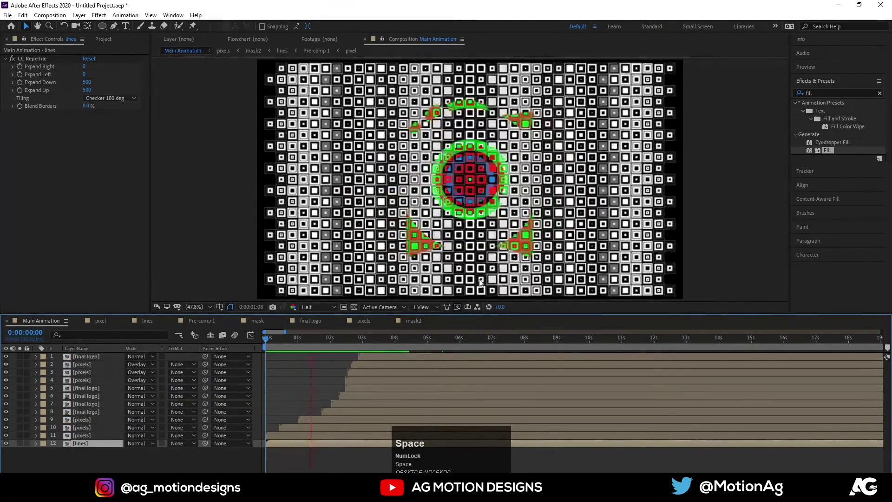
pyautogui.press('space')
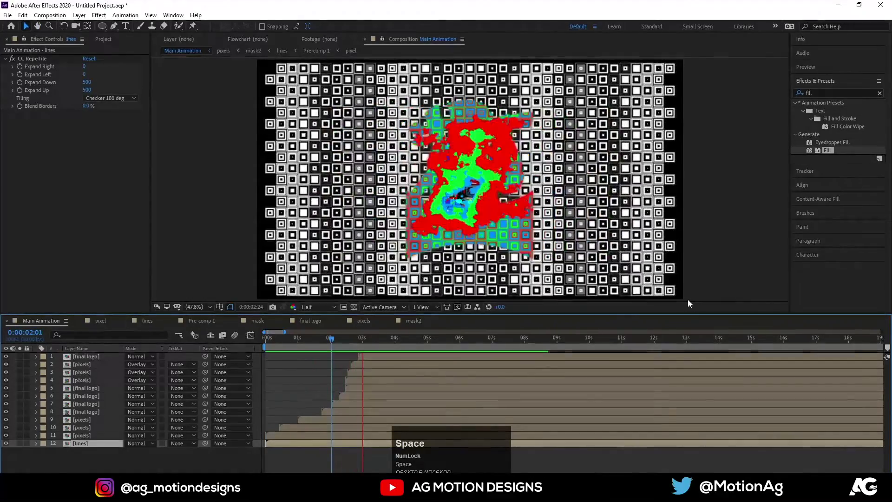
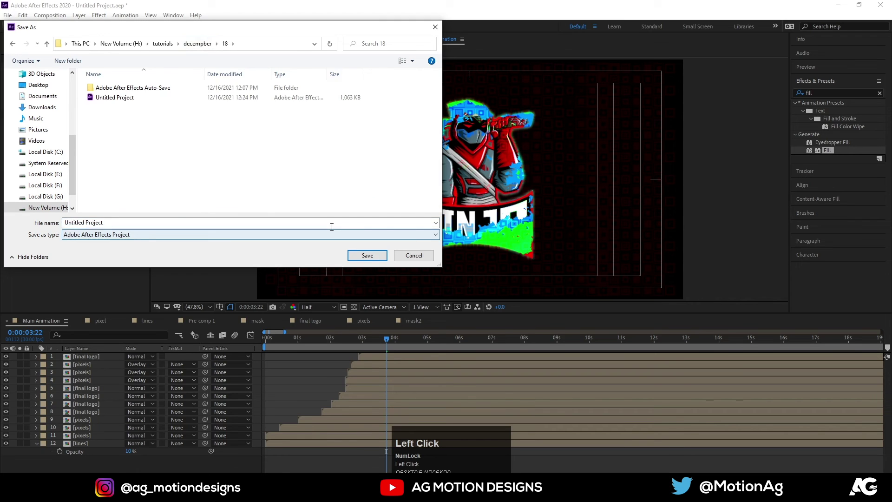
# - Save the project as Untitled Project2 and preview the finished animation
pyautogui.press('2')
pyautogui.click(367, 254)
pyautogui.press('space')
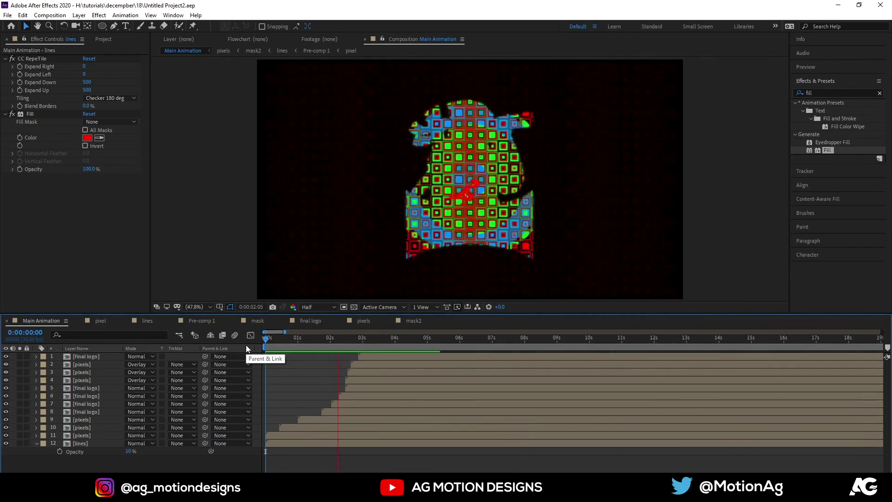
pyautogui.press('space')
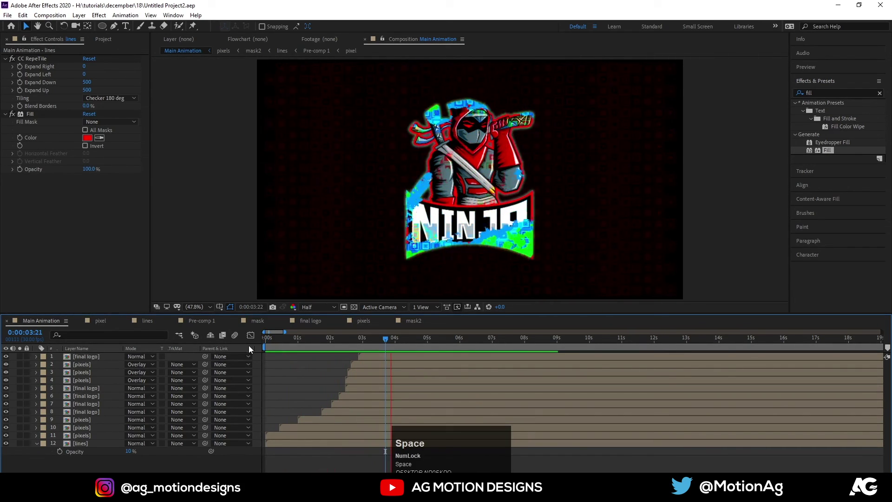
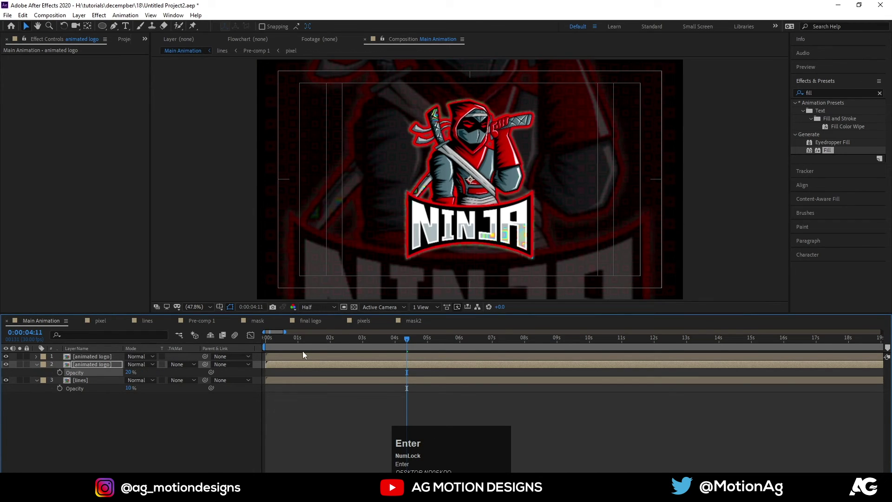
# - Keyframe Scale (285%) and Rotation (0°) at 0s on the 20%-opacity background logo, then collapse its properties
pyautogui.click(288, 344)
pyautogui.press('space')
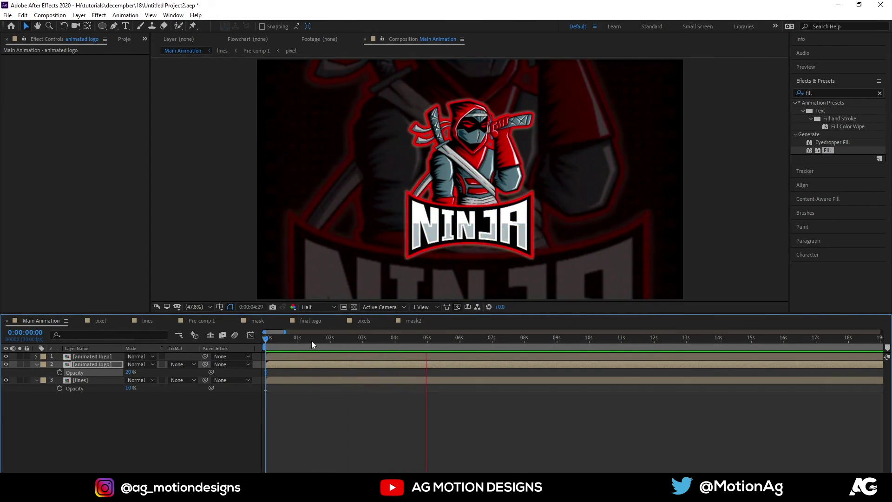
pyautogui.press('space')
pyautogui.click(274, 345)
pyautogui.press('s')
pyautogui.click(66, 376)
pyautogui.press('r')
pyautogui.click(65, 377)
pyautogui.press('u')
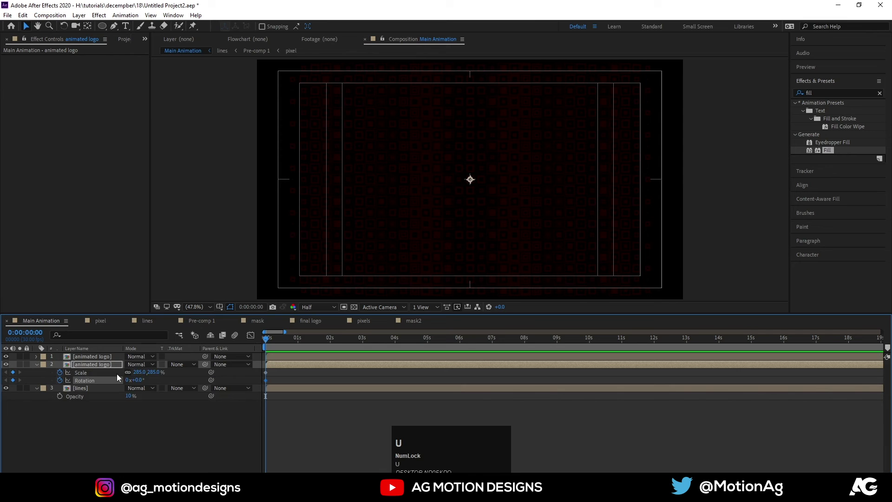
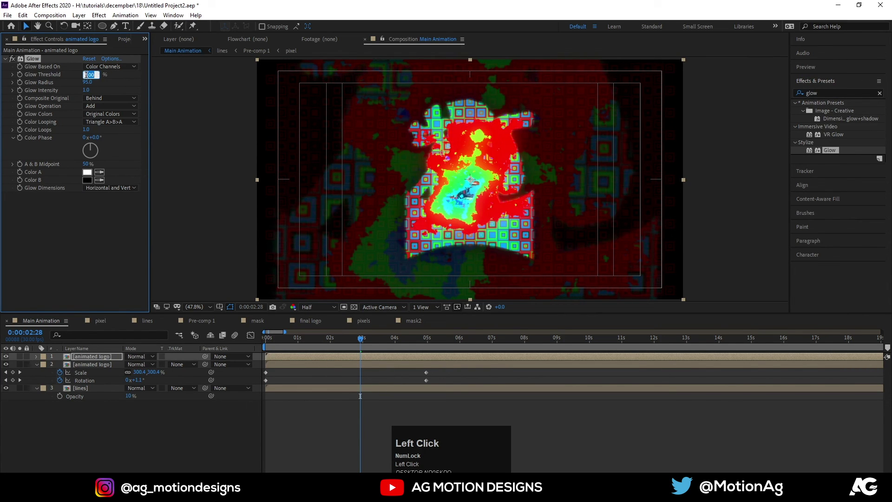
# - Confirm the Glow threshold of 90% on the front logo and preview the glowing result
pyautogui.press('Return')
pyautogui.press('space')
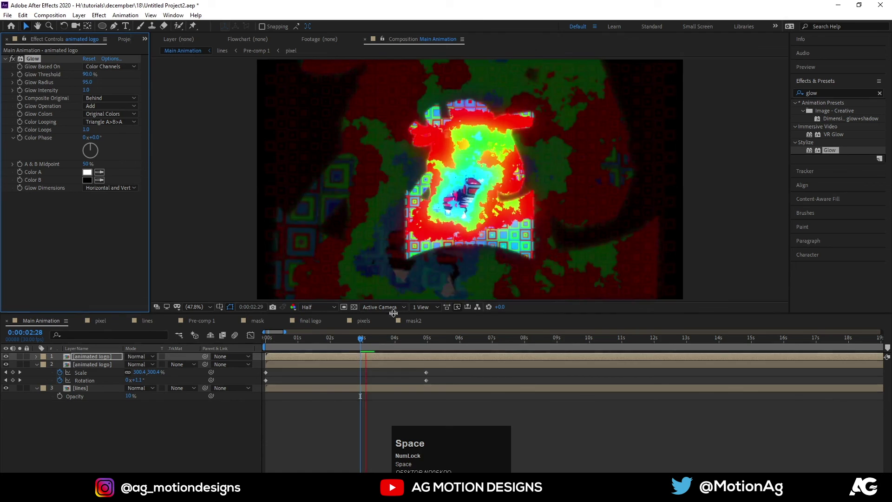
pyautogui.press('space')
pyautogui.click(290, 341)
pyautogui.press('space')
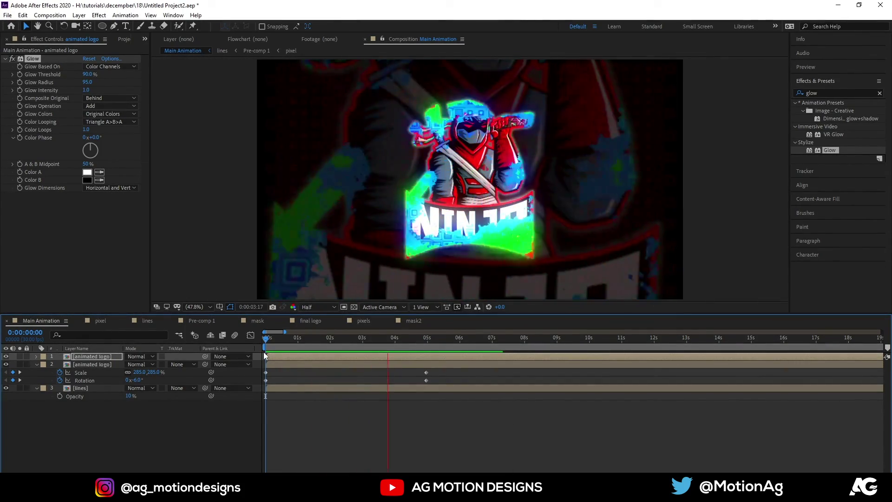
pyautogui.press('space')
# - Keyframe a starting Scale of 100% at 0s on the front logo
pyautogui.click(343, 346)
pyautogui.press('s')
pyautogui.click(64, 365)
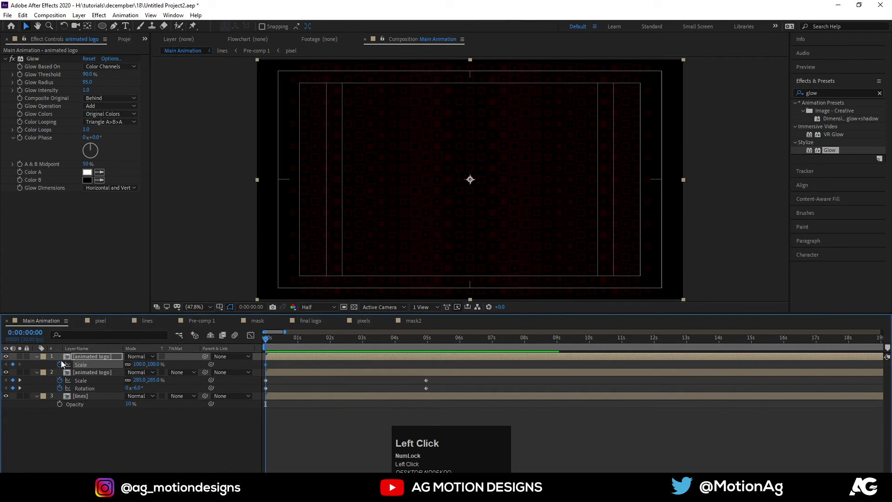
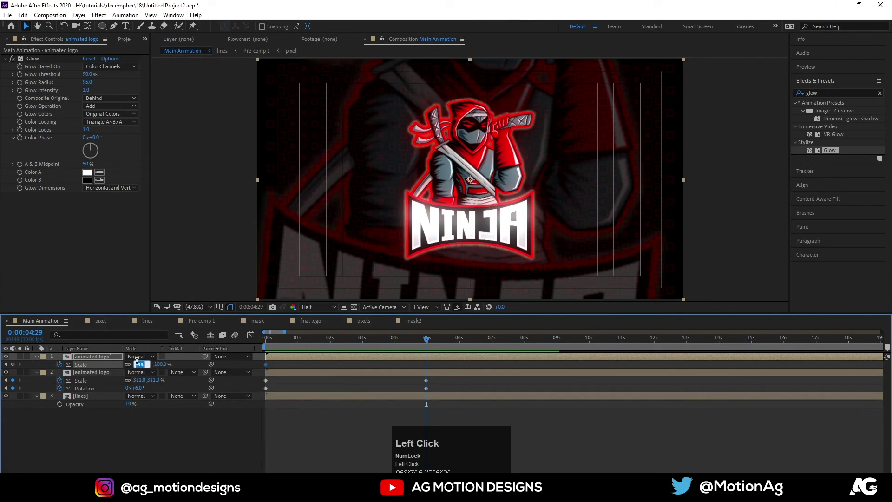
# - Set the front logo's Scale to 120% at about six seconds so it zooms from 100%
pyautogui.press('Return')
pyautogui.click(291, 348)
pyautogui.press('space')
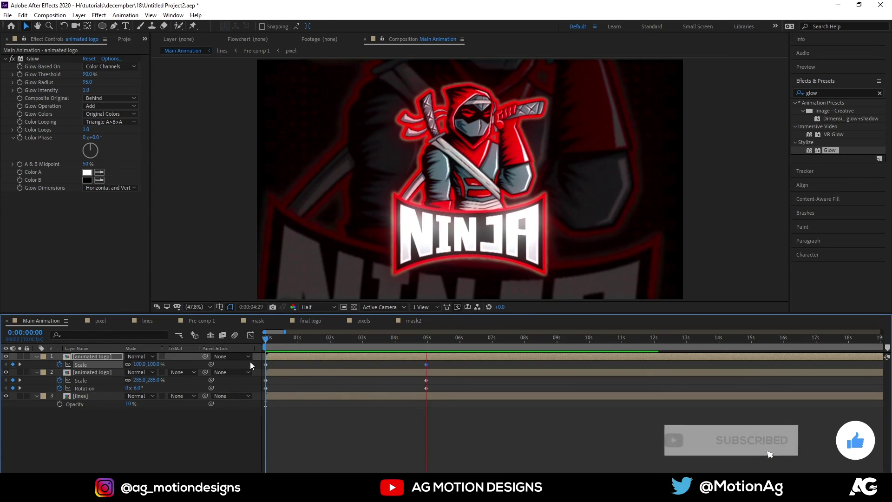
pyautogui.press('space')
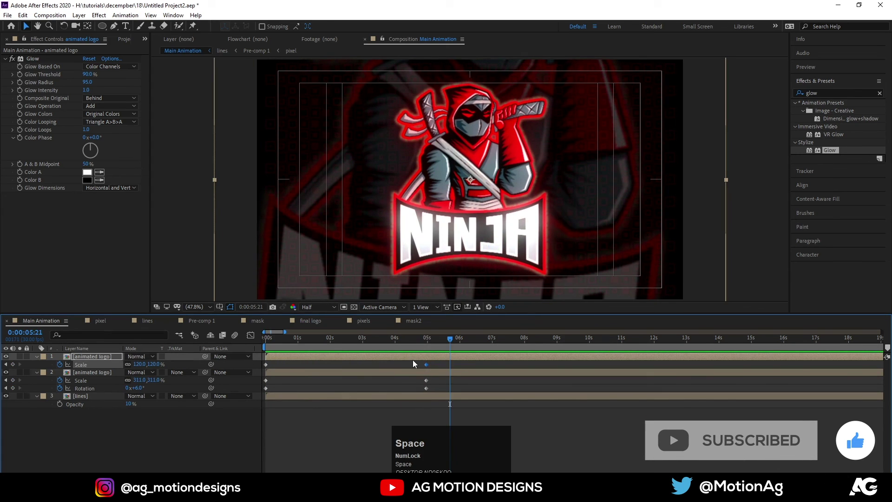
pyautogui.moveTo(428, 367); pyautogui.dragTo(479, 368)
pyautogui.press('k')
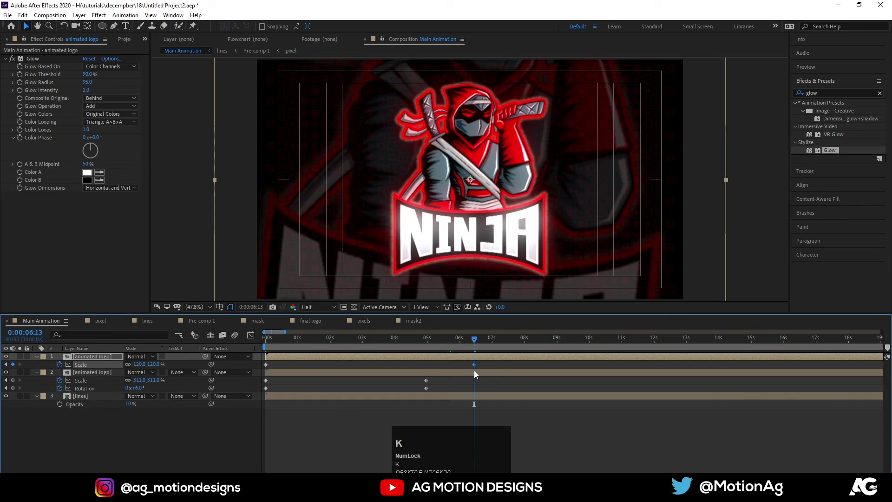
pyautogui.write('kn')
# - Play back the finished pixel-logo transition with the zooming front logo
pyautogui.press('space')
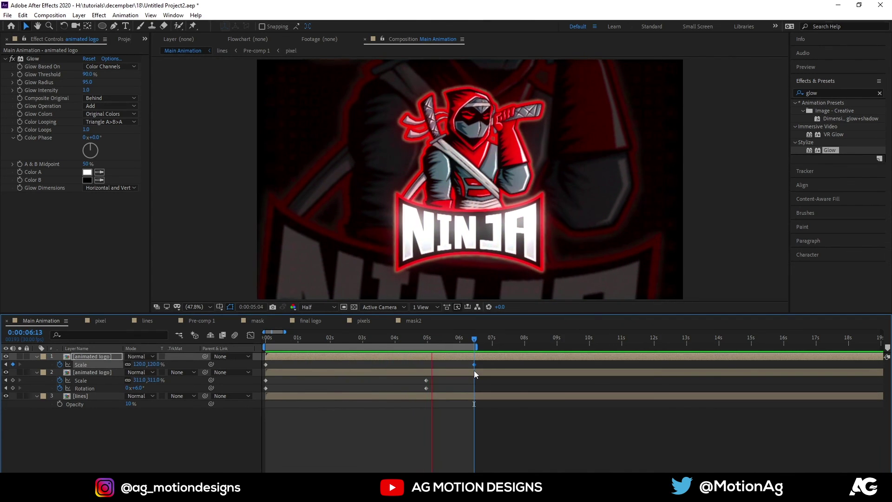
pyautogui.press('space')
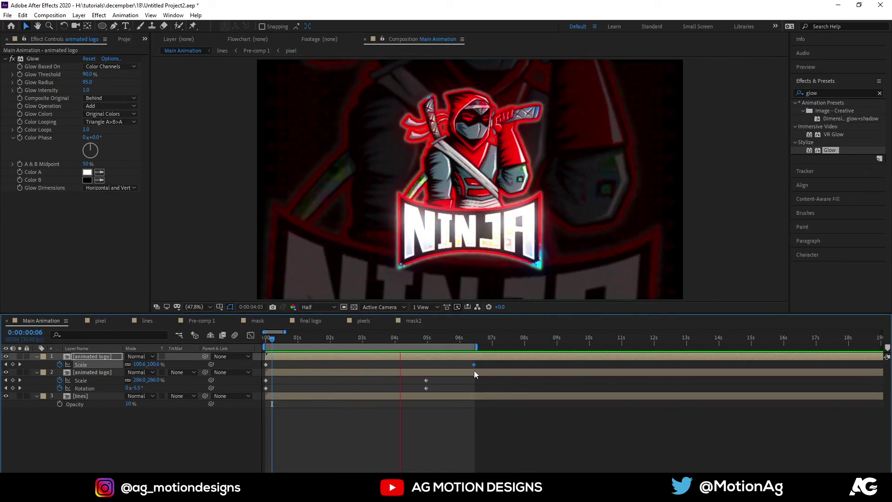
pyautogui.press('space')
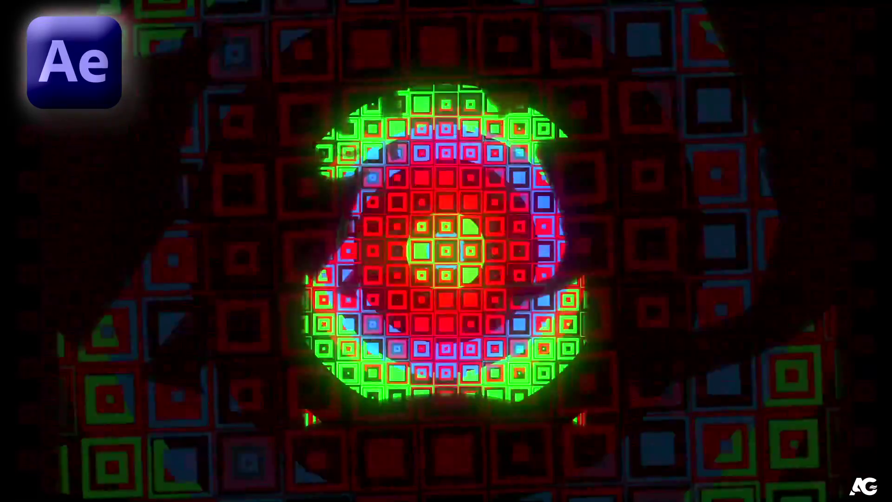